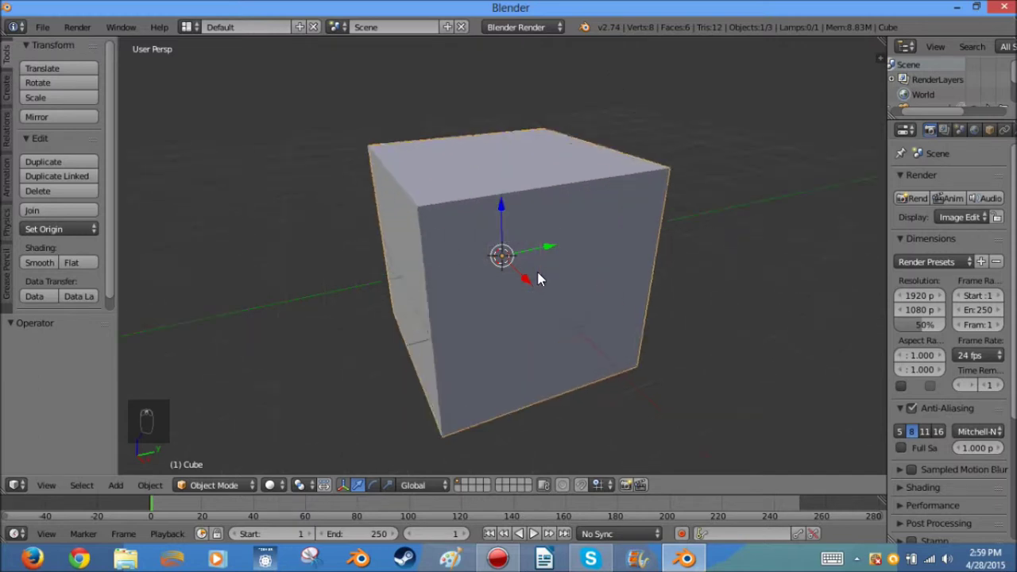
Step: Delete the default cube from the scene after deselecting everything
{"action": "left_click_drag", "start_coordinate": [482, 264], "coordinate": [670, 182]}
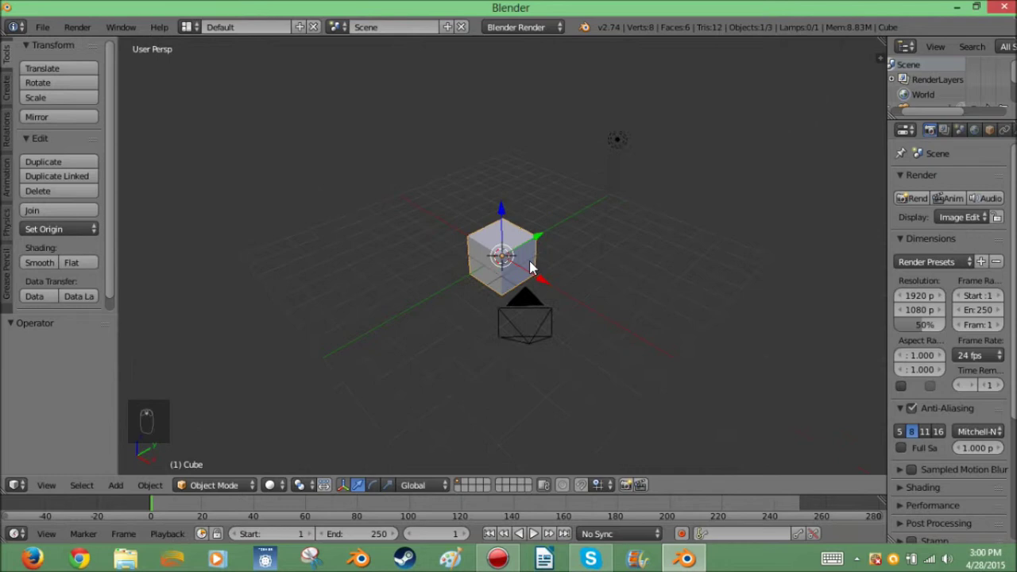
{"action": "left_click_drag", "start_coordinate": [220, 392], "coordinate": [508, 194]}
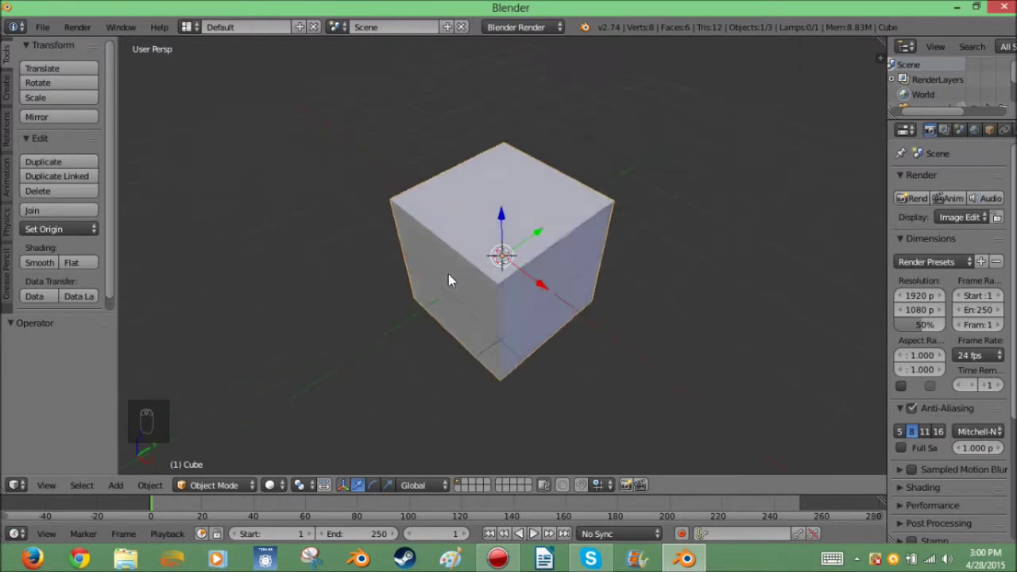
{"action": "left_click_drag", "start_coordinate": [555, 251], "coordinate": [150, 423]}
{"action": "key", "text": "a"}
{"action": "key", "text": "l"}
{"action": "key", "text": "a"}
{"action": "key", "text": "a"}
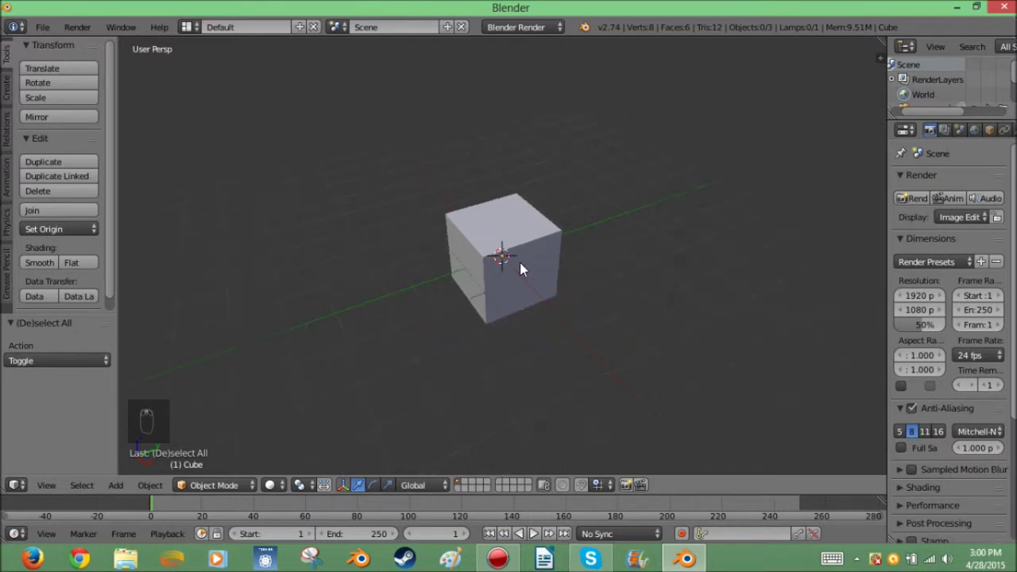
{"action": "right_click", "coordinate": [518, 268]}
{"action": "key", "text": "x"}
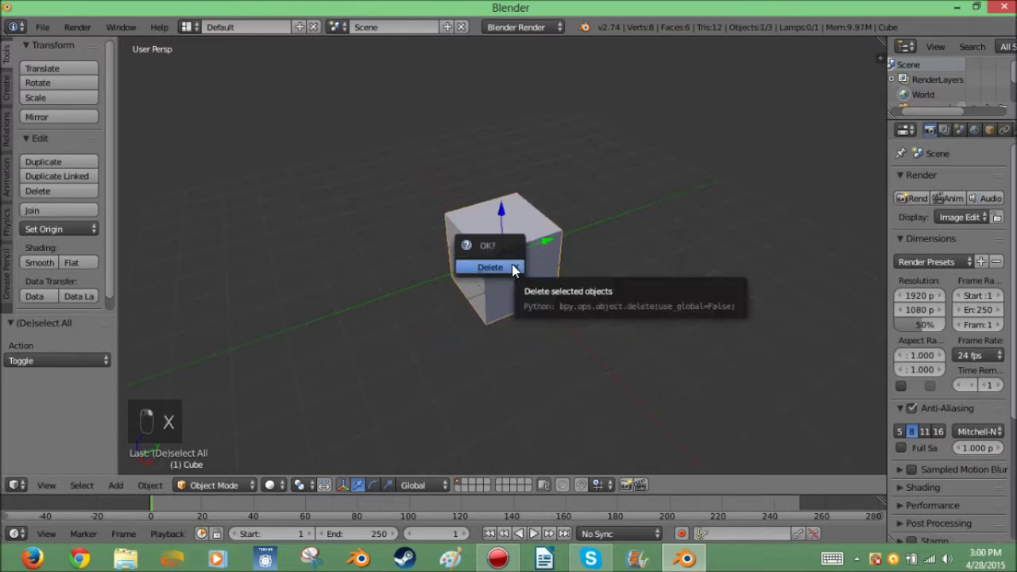
Step: Add a torus at the scene centre and view it from above
{"action": "key", "text": "shift+a"}
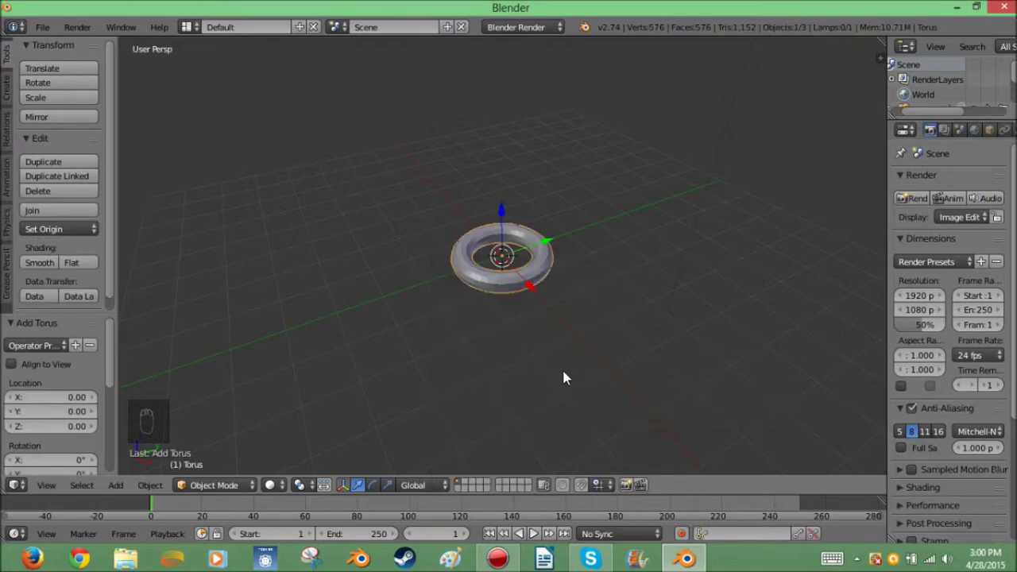
{"action": "middle_click", "coordinate": [64, 414]}
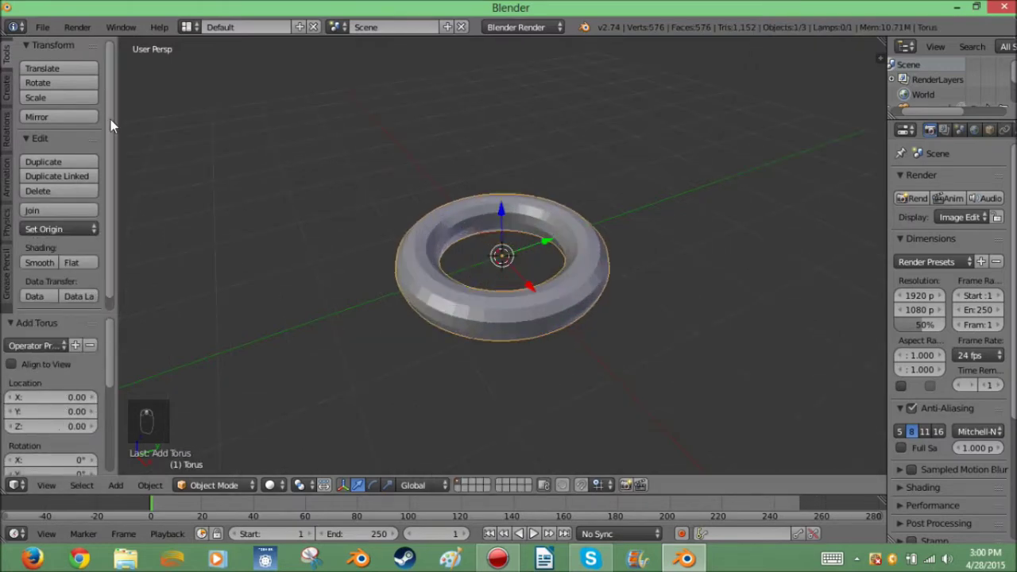
{"action": "middle_click", "coordinate": [100, 450]}
{"action": "left_click_drag", "start_coordinate": [575, 249], "coordinate": [607, 268]}
{"action": "key", "text": "s"}
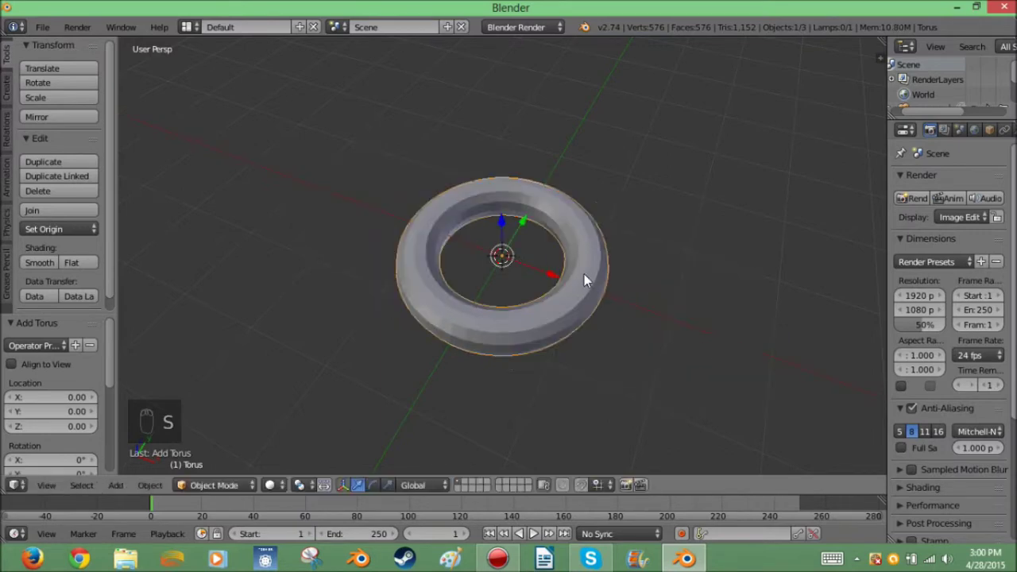
{"action": "left_click_drag", "start_coordinate": [600, 291], "coordinate": [487, 240]}
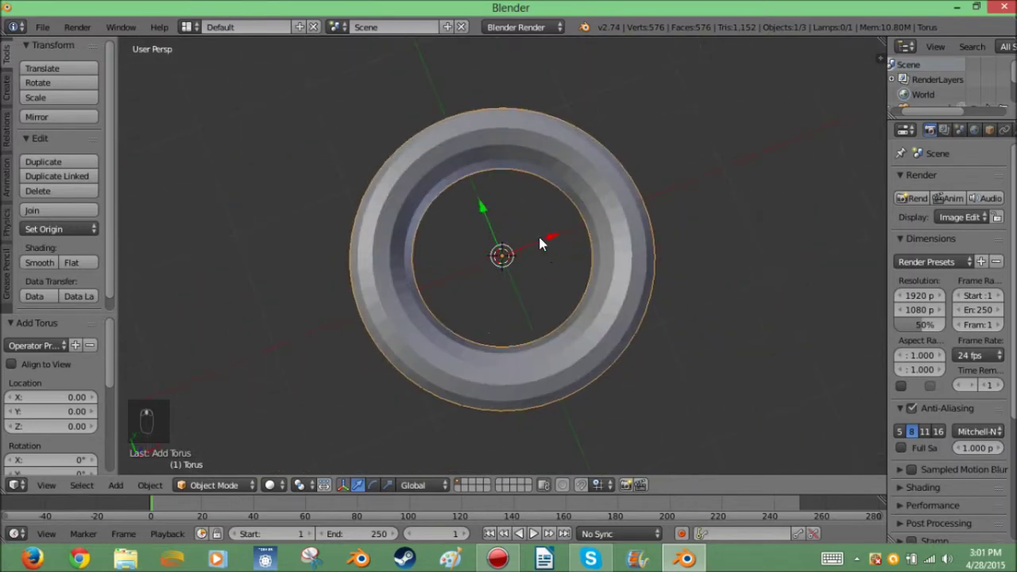
Step: Enter Edit Mode on the torus in face select, try a bevel and undo back to plain faces
{"action": "key", "text": "Tab"}
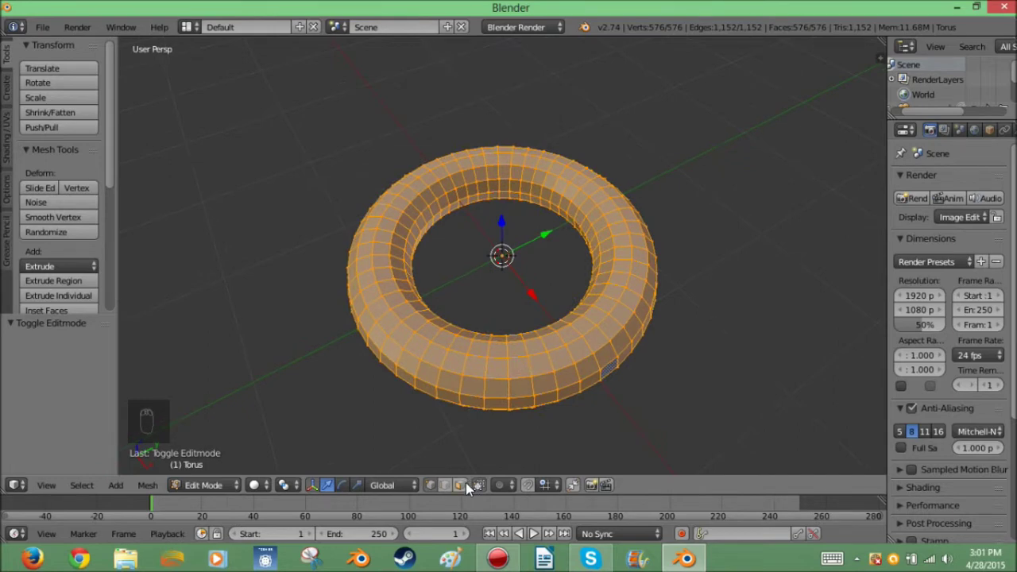
{"action": "left_click", "coordinate": [473, 489]}
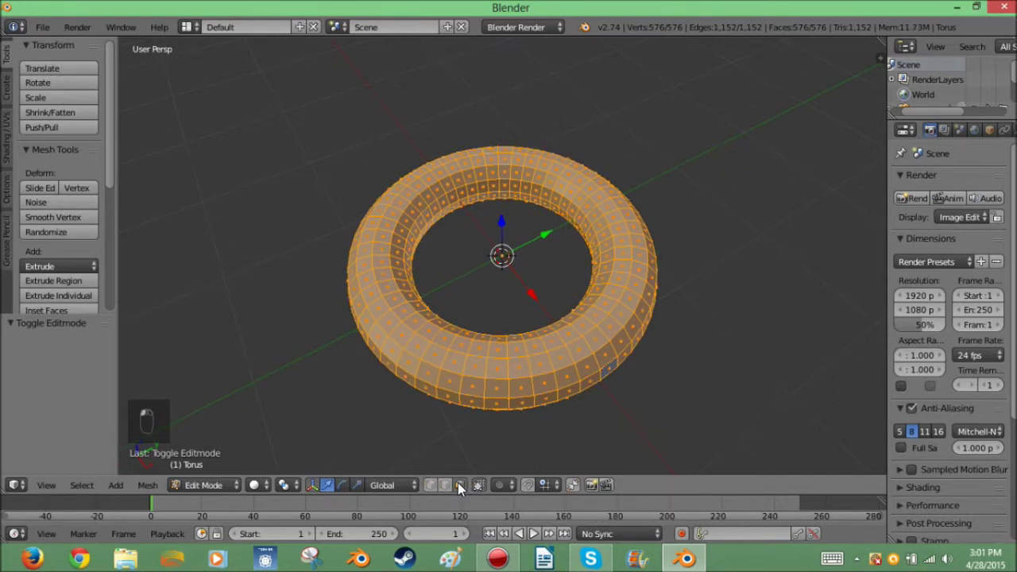
{"action": "left_click_drag", "start_coordinate": [540, 401], "coordinate": [570, 377]}
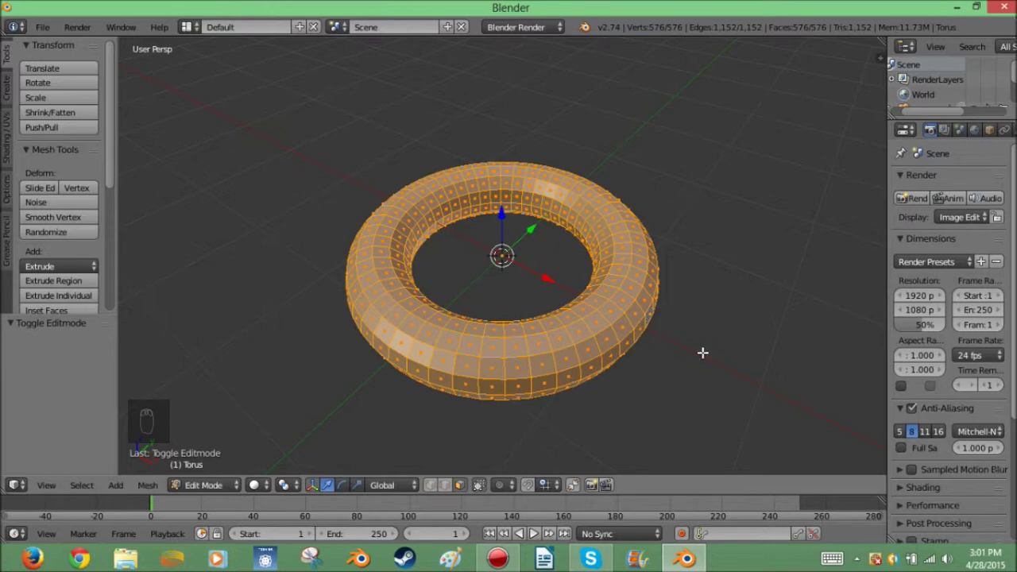
{"action": "key", "text": "ctrl+b"}
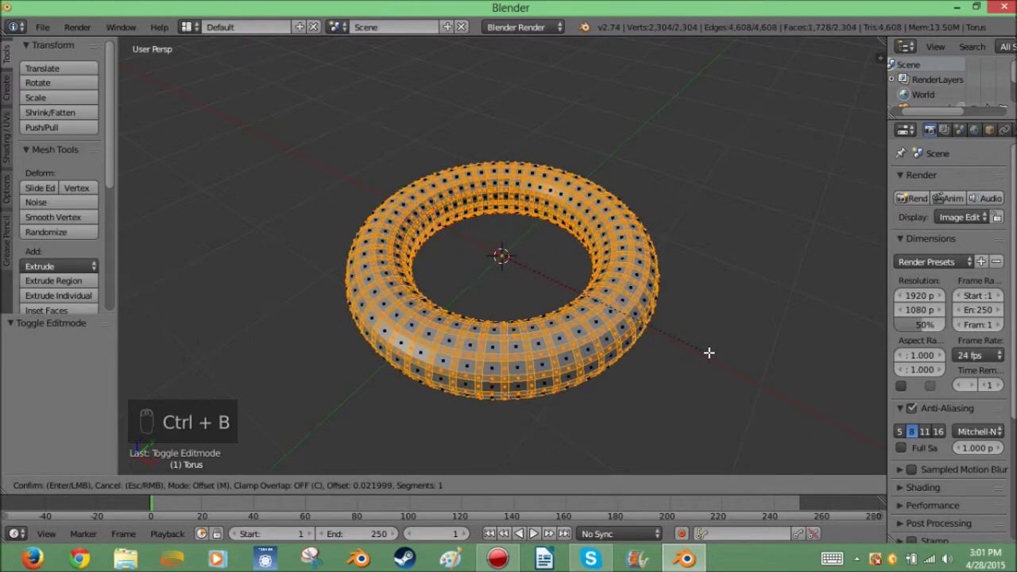
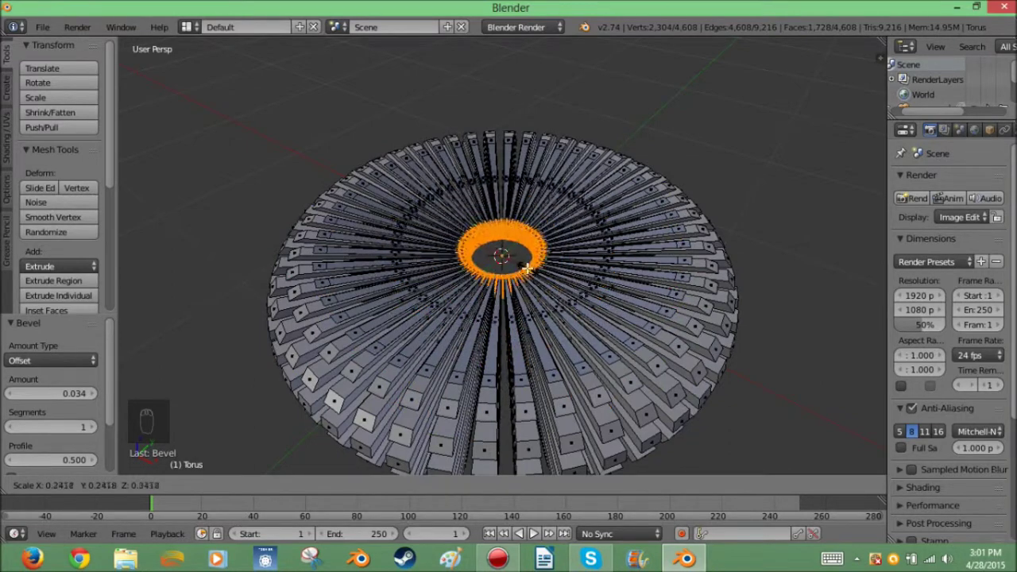
{"action": "key", "text": "ctrl+z"}
{"action": "key", "text": "ctrl+z"}
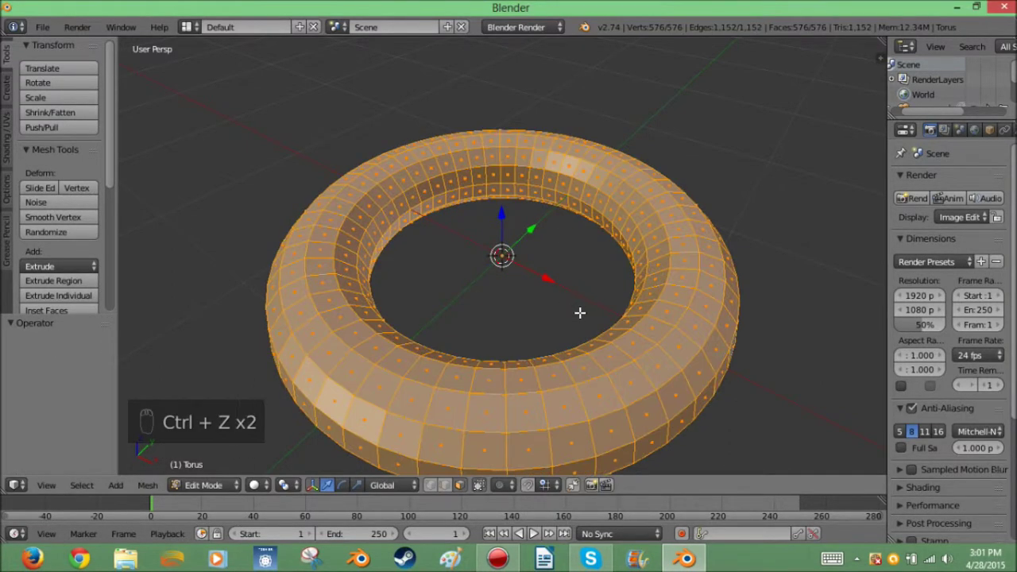
Step: Inset every torus face individually and set the inset width
{"action": "key", "text": "i"}
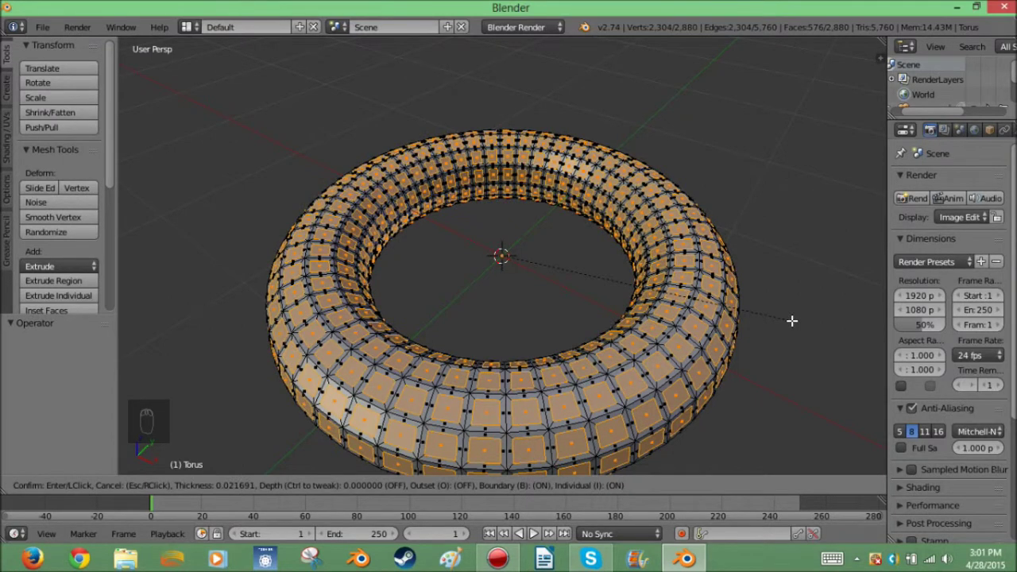
{"action": "left_click_drag", "start_coordinate": [589, 307], "coordinate": [602, 297]}
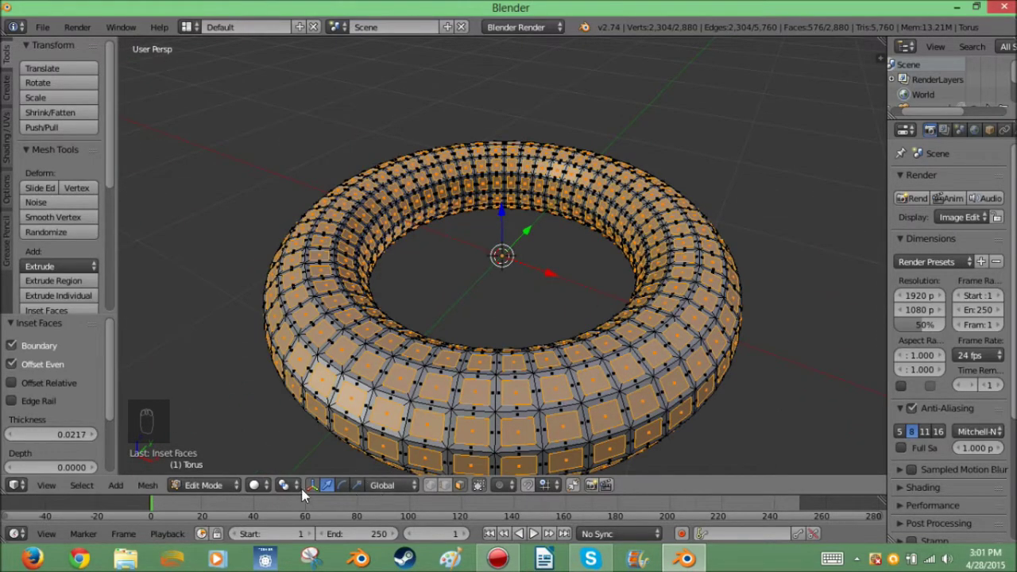
{"action": "left_click_drag", "start_coordinate": [291, 490], "coordinate": [741, 199]}
Step: Extrude the inset faces and delete the inner faces, leaving a hole in every face
{"action": "key", "text": "e"}
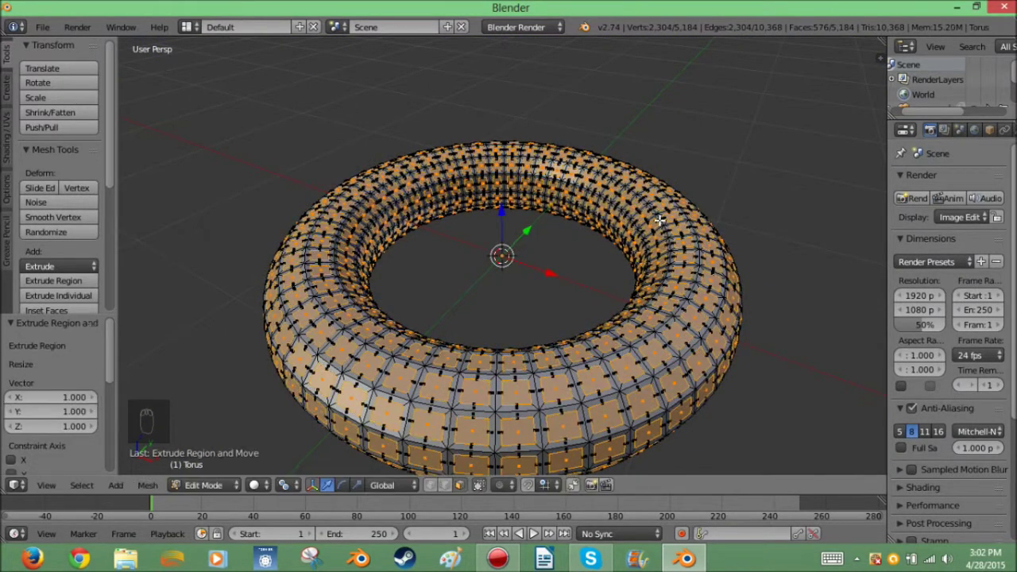
{"action": "key", "text": "ctrl+z"}
{"action": "key", "text": "e"}
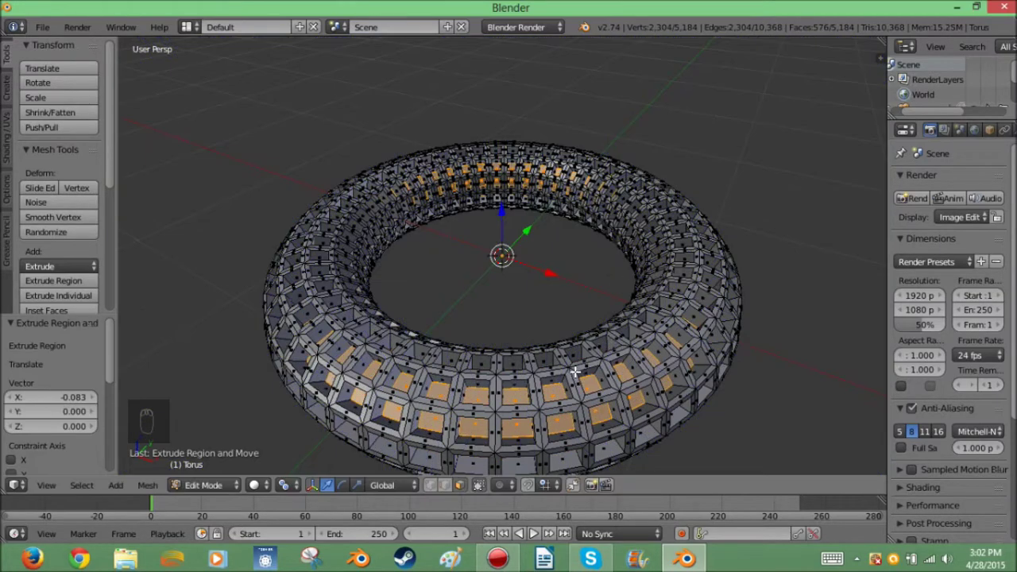
{"action": "left_click_drag", "start_coordinate": [575, 341], "coordinate": [571, 347]}
{"action": "key", "text": "Tab"}
{"action": "left_click_drag", "start_coordinate": [395, 348], "coordinate": [556, 305]}
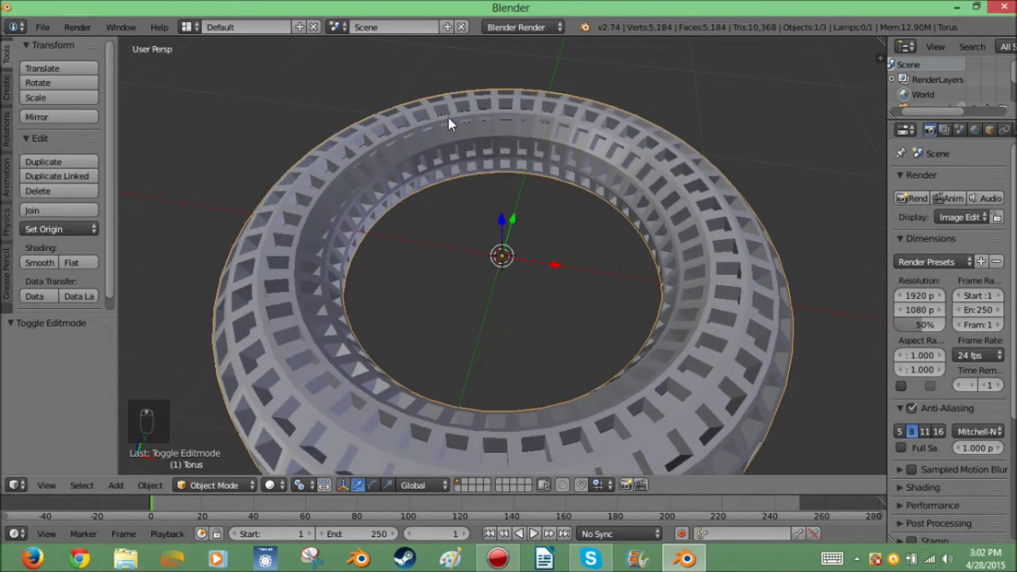
Step: Return the perforated torus to Edit Mode and hide the tool shelf for more room
{"action": "middle_click", "coordinate": [636, 423]}
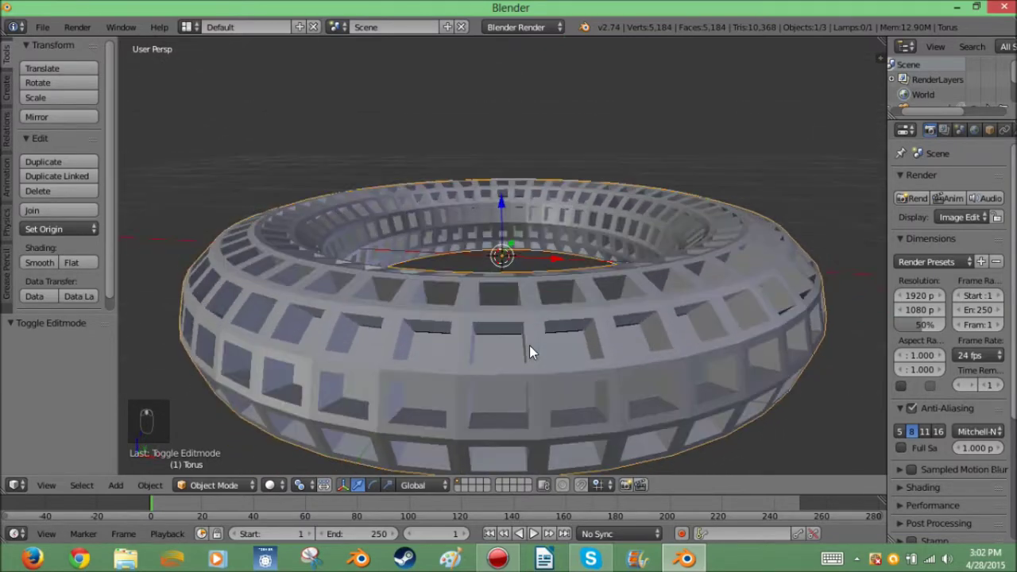
{"action": "key", "text": "Tab"}
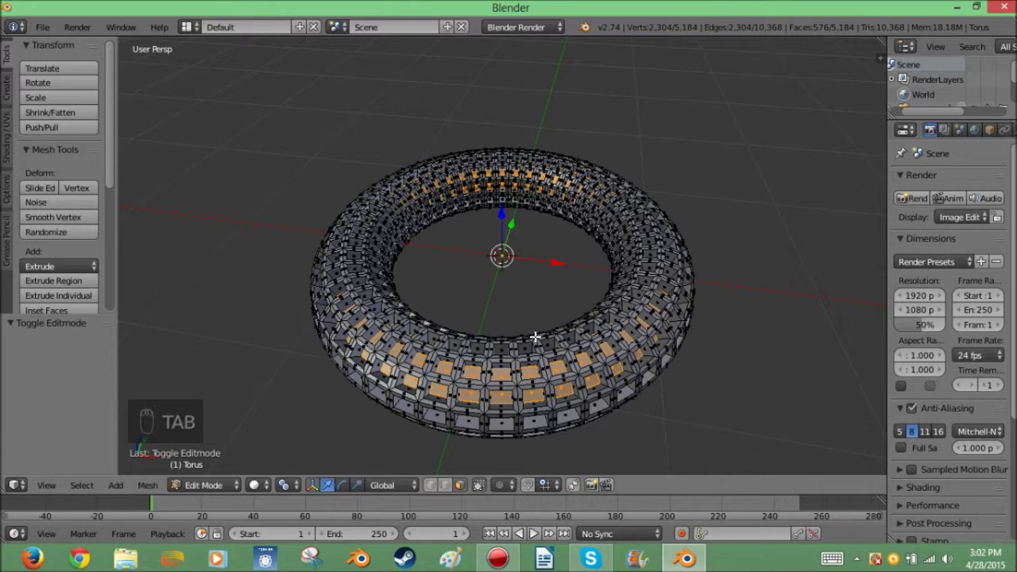
{"action": "key", "text": "t"}
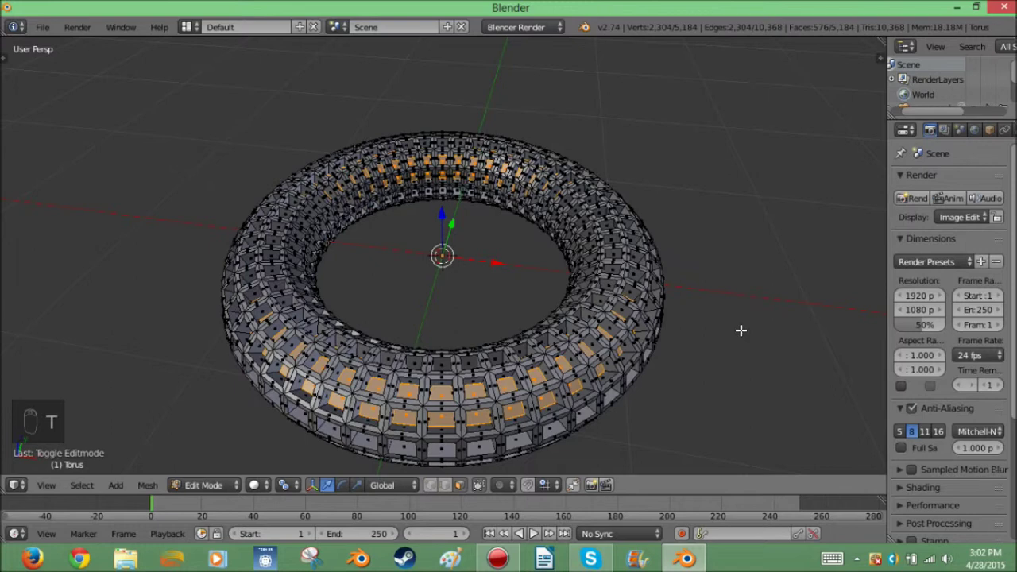
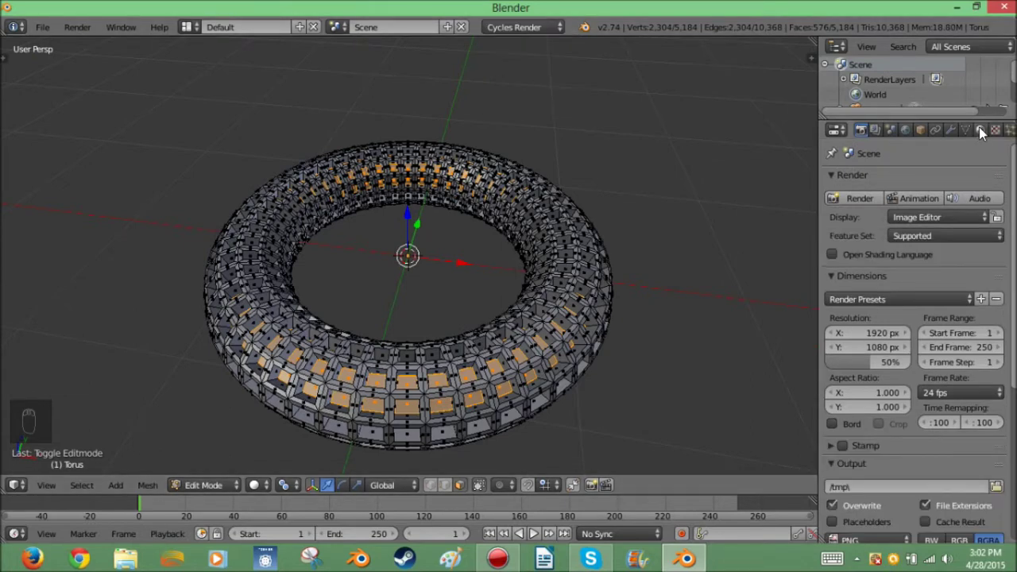
Step: Switch the render engine to Cycles and give the torus slots Material.001 and Material.002
{"action": "left_click_drag", "start_coordinate": [985, 139], "coordinate": [920, 253]}
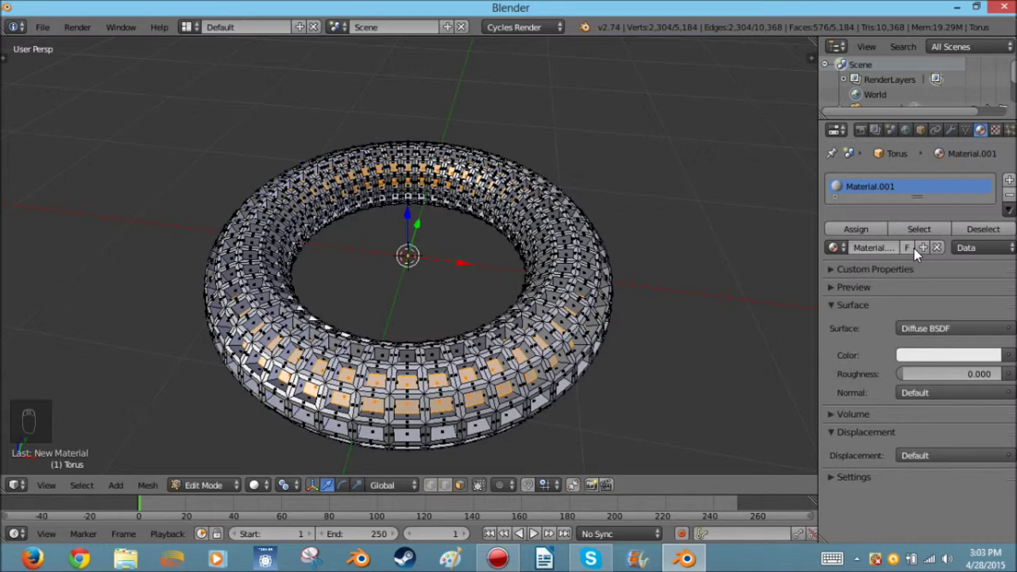
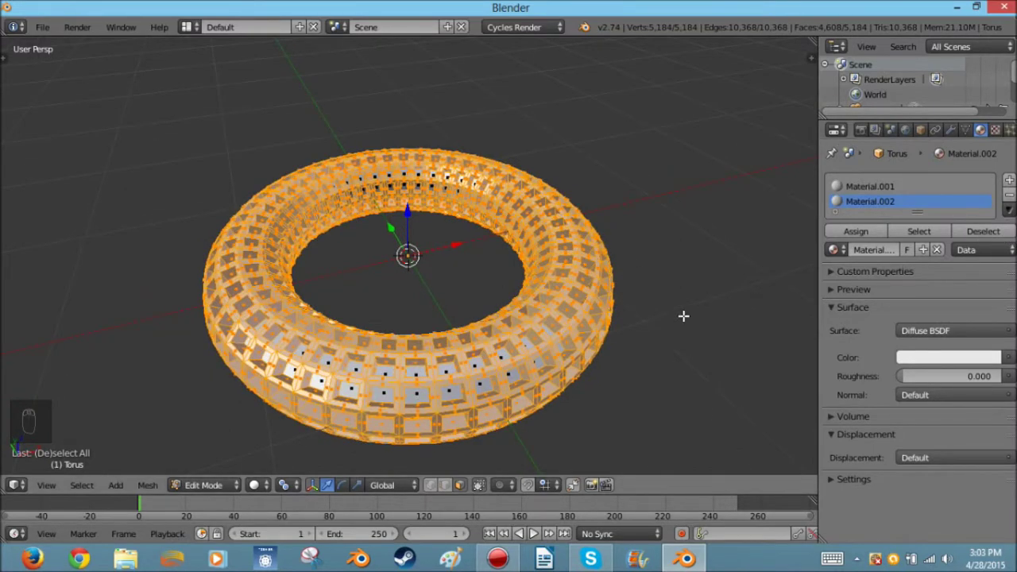
{"action": "left_click_drag", "start_coordinate": [646, 195], "coordinate": [931, 161]}
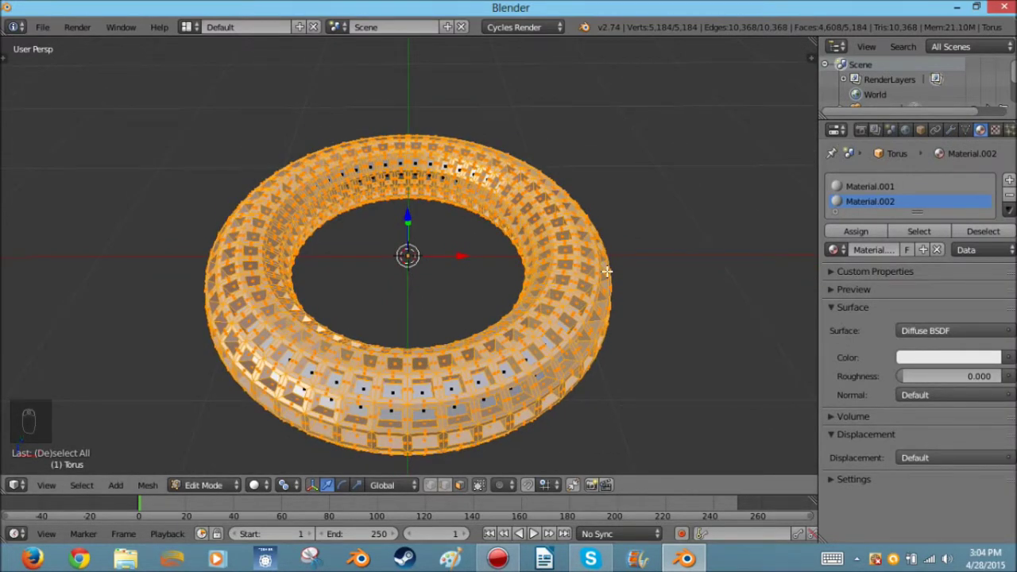
Step: Duplicate the perforated torus and rotate the copy upright through the first ring
{"action": "key", "text": "Tab"}
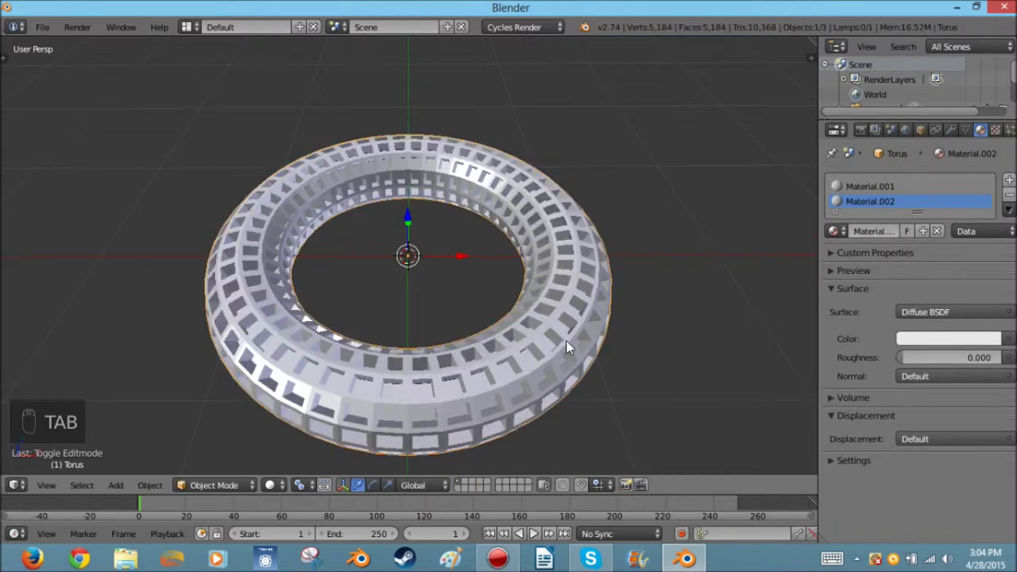
{"action": "key", "text": "shift+d"}
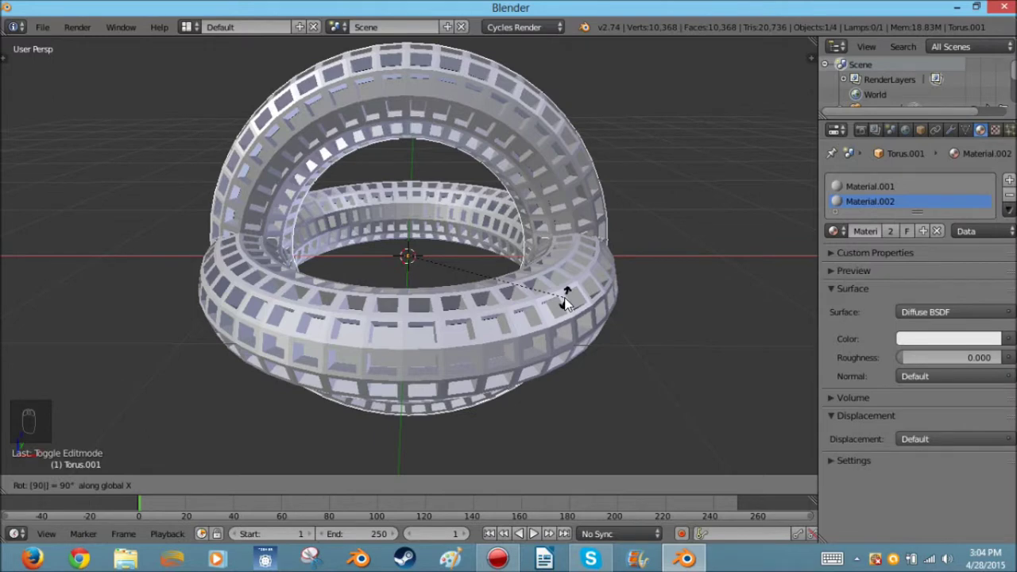
{"action": "left_click_drag", "start_coordinate": [468, 261], "coordinate": [682, 263]}
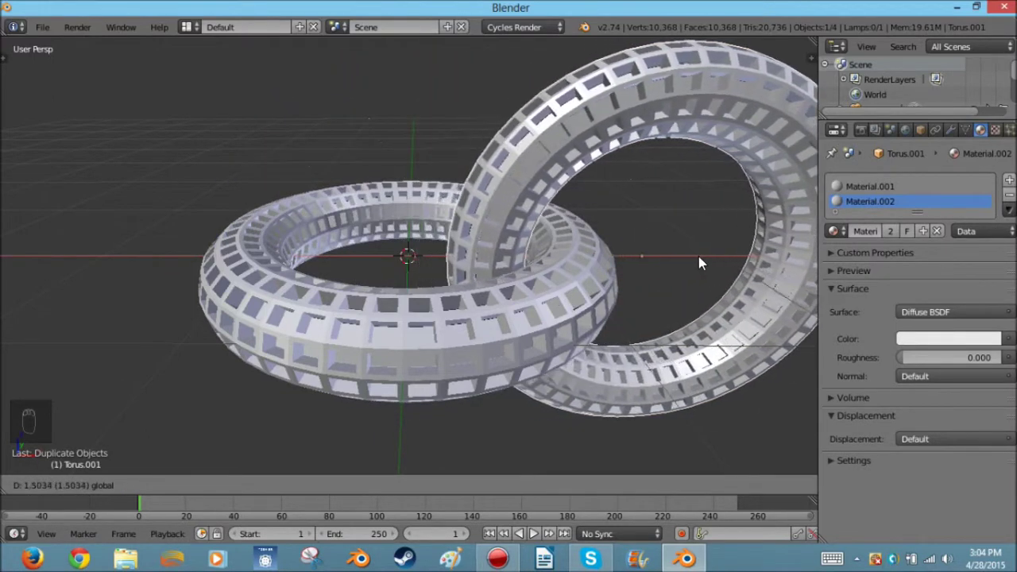
{"action": "left_click_drag", "start_coordinate": [709, 261], "coordinate": [762, 360]}
{"action": "left_click", "coordinate": [749, 356]}
{"action": "left_click_drag", "start_coordinate": [567, 361], "coordinate": [430, 343]}
{"action": "left_click_drag", "start_coordinate": [431, 269], "coordinate": [412, 251]}
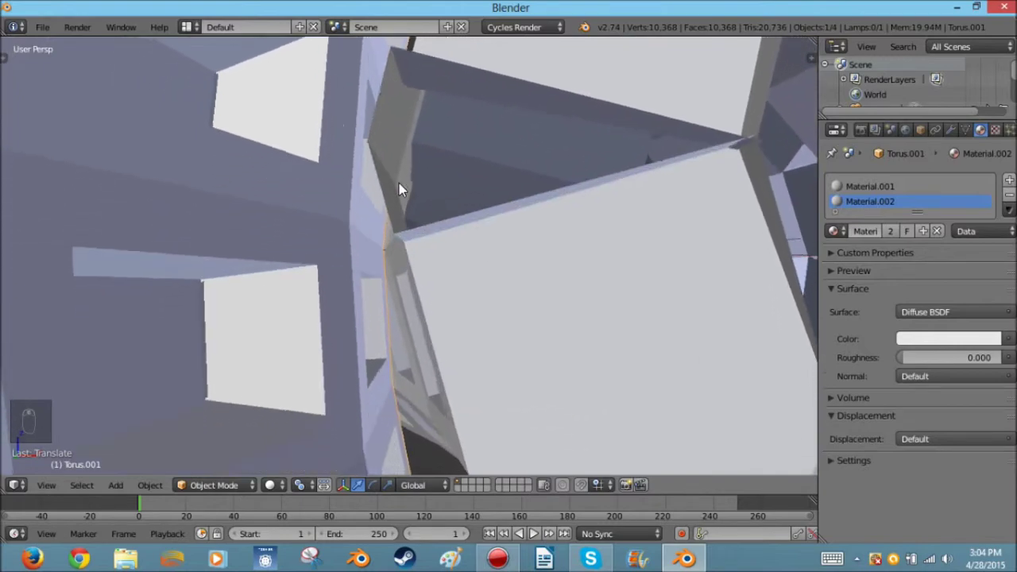
Step: Fine-tune the second ring's rotation and position so the two links interlock cleanly
{"action": "middle_click", "coordinate": [462, 243]}
{"action": "left_click_drag", "start_coordinate": [458, 288], "coordinate": [450, 295]}
{"action": "left_click_drag", "start_coordinate": [432, 305], "coordinate": [451, 321]}
{"action": "left_click_drag", "start_coordinate": [456, 328], "coordinate": [565, 359]}
{"action": "left_click_drag", "start_coordinate": [558, 356], "coordinate": [573, 353]}
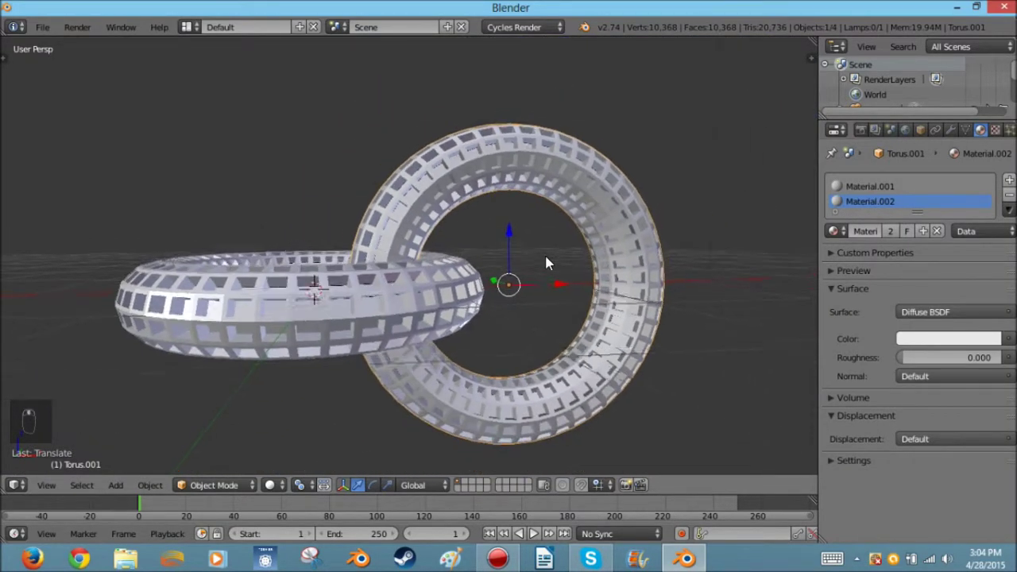
Step: Give the first ring an Array modifier and inspect the repeated links from several angles
{"action": "left_click_drag", "start_coordinate": [524, 314], "coordinate": [548, 247]}
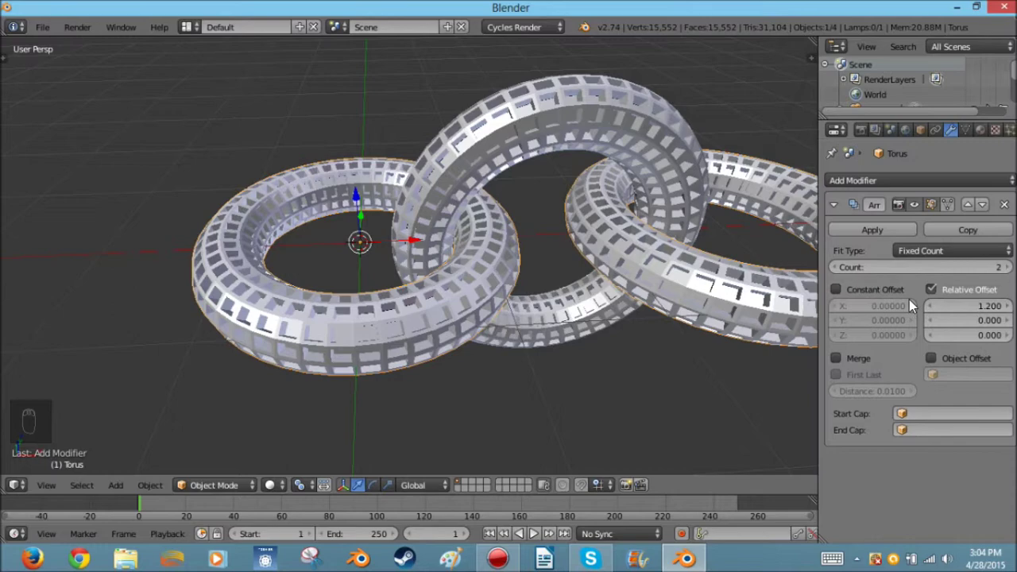
{"action": "middle_click", "coordinate": [562, 294]}
{"action": "left_click_drag", "start_coordinate": [716, 294], "coordinate": [653, 306]}
{"action": "middle_click", "coordinate": [538, 316]}
{"action": "left_click_drag", "start_coordinate": [539, 310], "coordinate": [520, 272]}
{"action": "middle_click", "coordinate": [545, 223]}
{"action": "left_click_drag", "start_coordinate": [539, 220], "coordinate": [479, 204]}
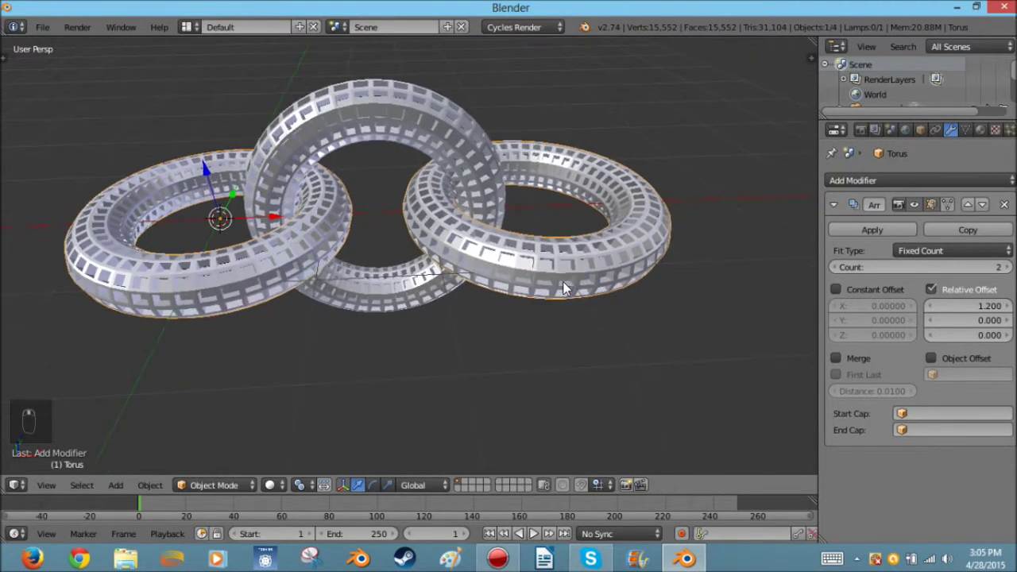
Step: Array the second ring too with Relative Offset X 1.2 and Count 10, forming a long chain
{"action": "left_click", "coordinate": [428, 281]}
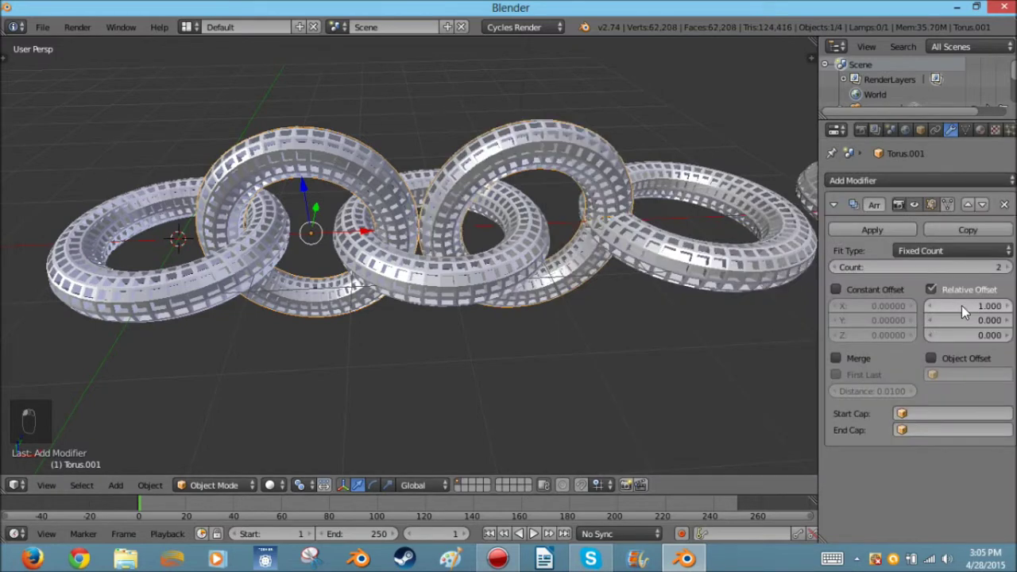
{"action": "left_click_drag", "start_coordinate": [951, 295], "coordinate": [350, 292]}
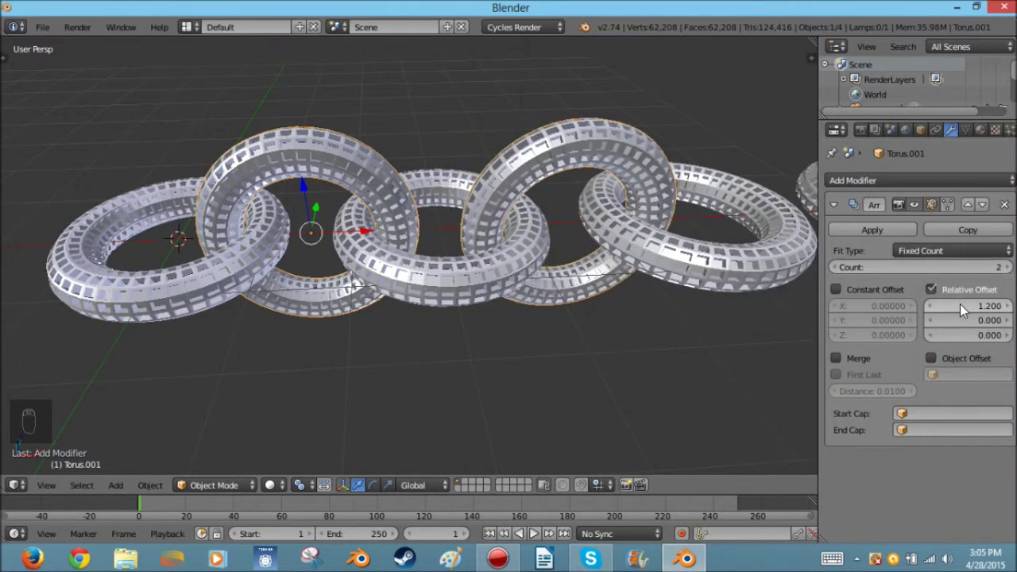
{"action": "left_click_drag", "start_coordinate": [451, 263], "coordinate": [452, 264]}
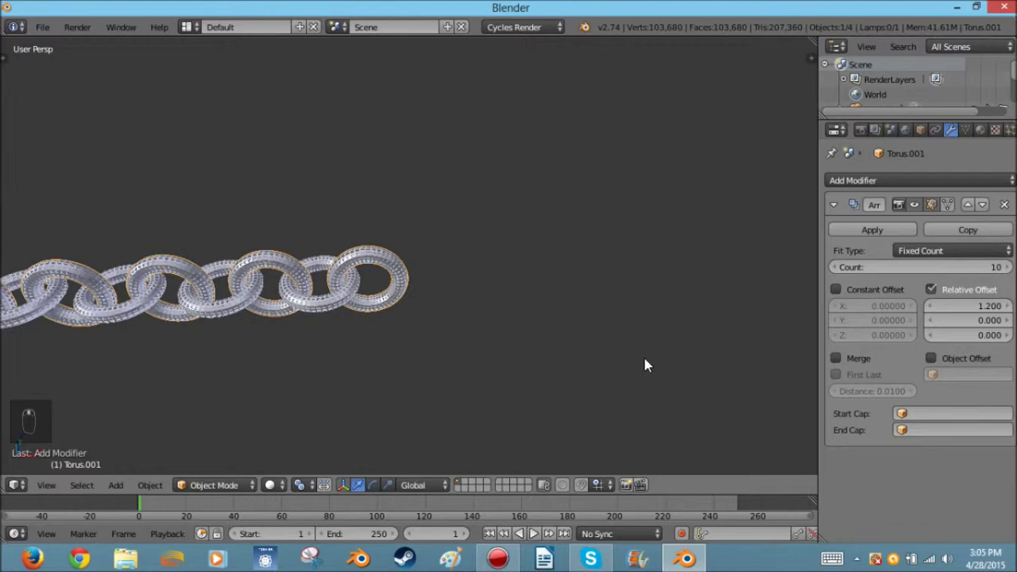
{"action": "left_click_drag", "start_coordinate": [719, 298], "coordinate": [677, 387]}
{"action": "middle_click", "coordinate": [503, 275]}
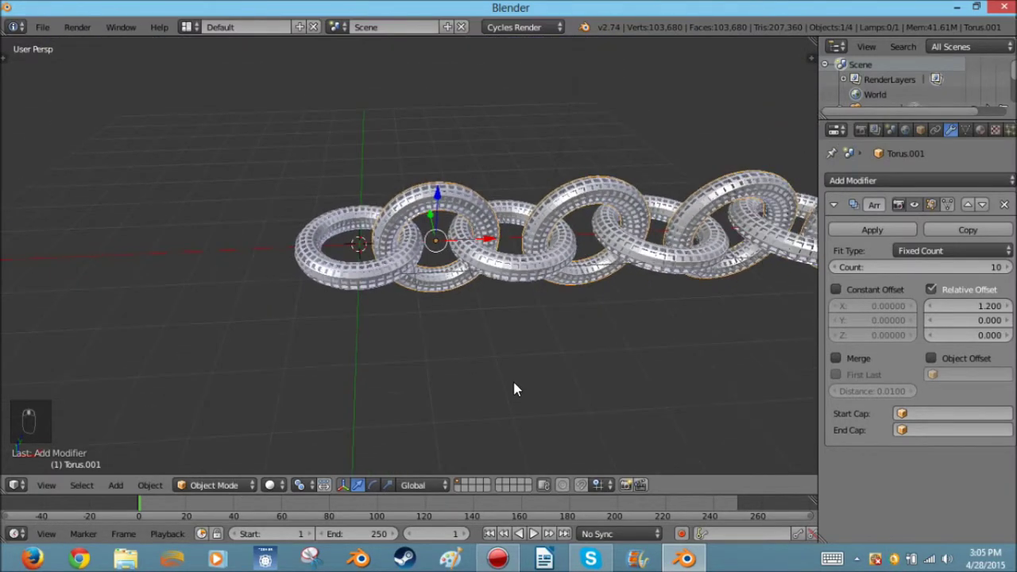
Step: Apply the arrays, join both rings into one chain object with origin set to geometry
{"action": "left_click_drag", "start_coordinate": [862, 234], "coordinate": [732, 186]}
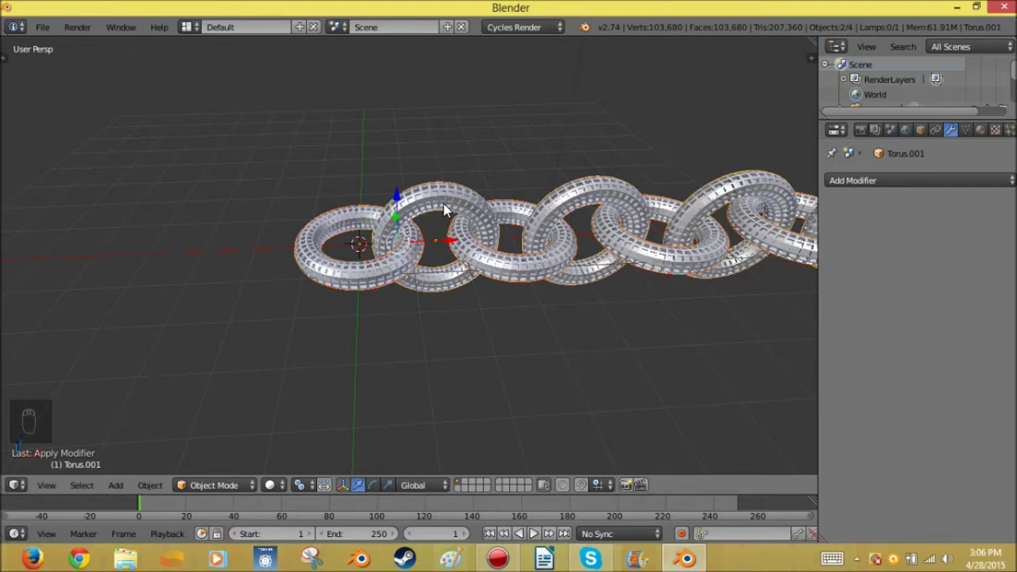
{"action": "key", "text": "ctrl+j"}
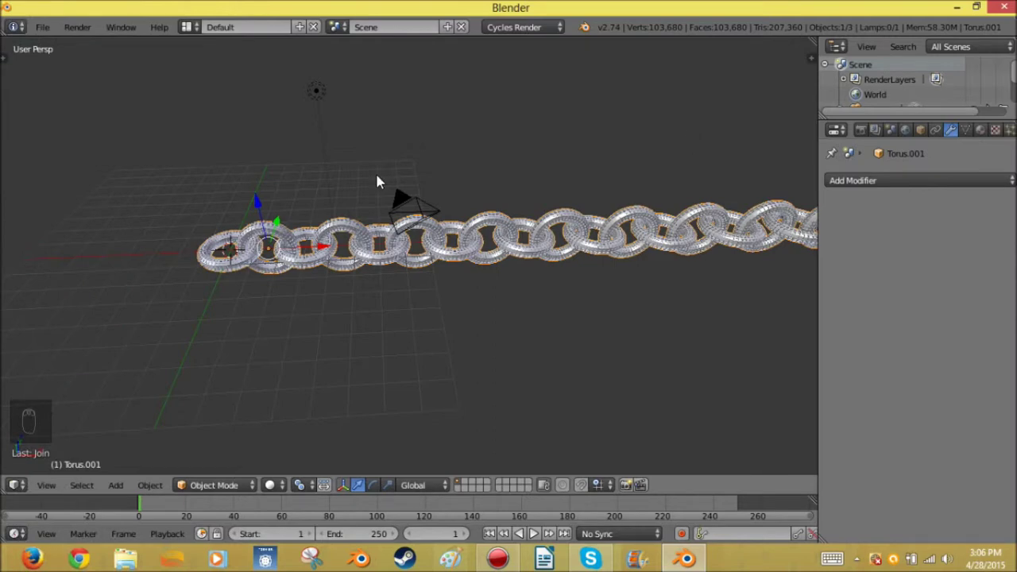
{"action": "key", "text": "t"}
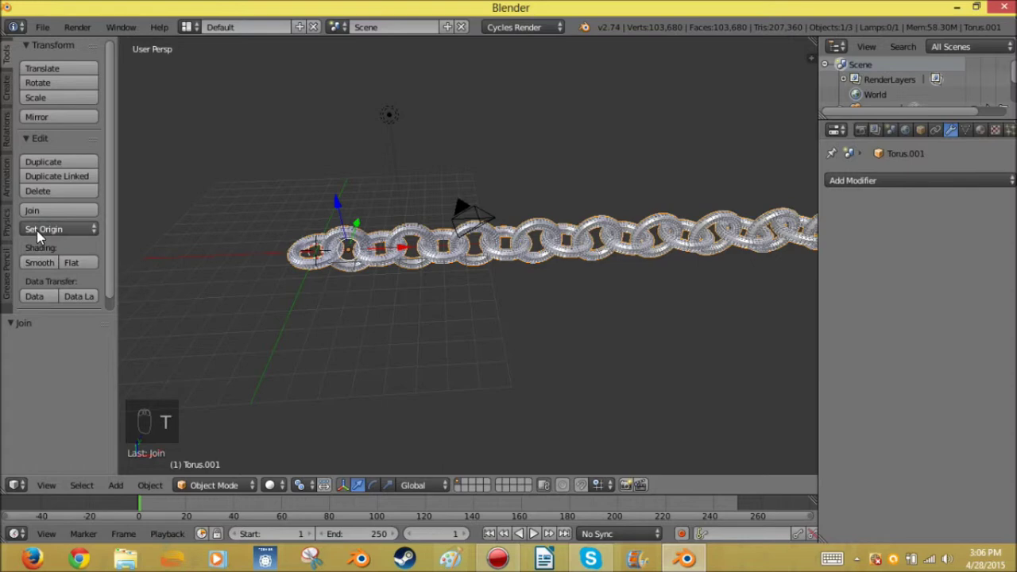
{"action": "left_click", "coordinate": [61, 259]}
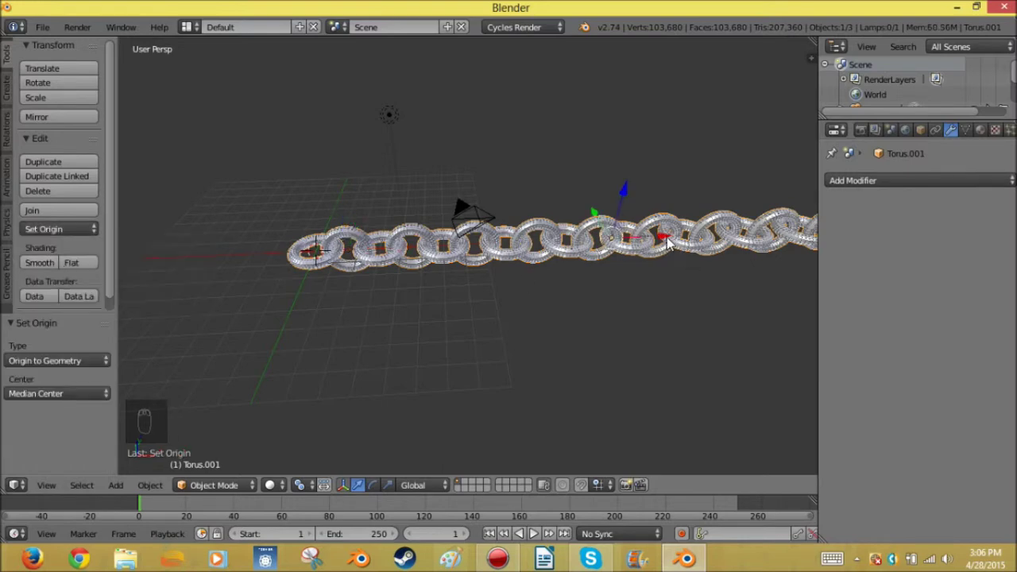
Step: Move the joined chain to the world centre and inspect its links up close
{"action": "left_click_drag", "start_coordinate": [672, 244], "coordinate": [375, 272]}
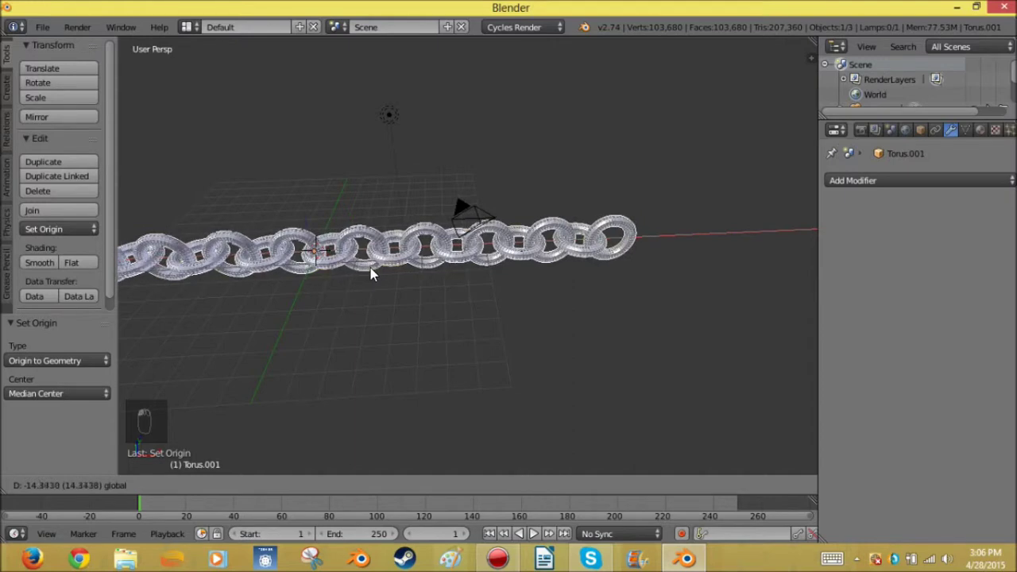
{"action": "left_click_drag", "start_coordinate": [327, 279], "coordinate": [492, 302]}
{"action": "key", "text": "r"}
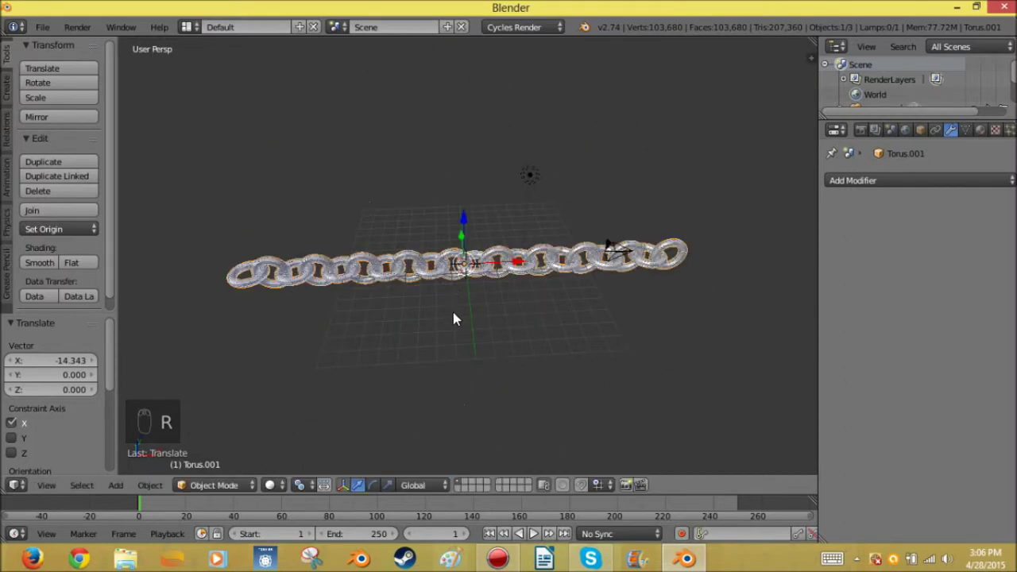
{"action": "key", "text": "Tab"}
{"action": "key", "text": "Tab"}
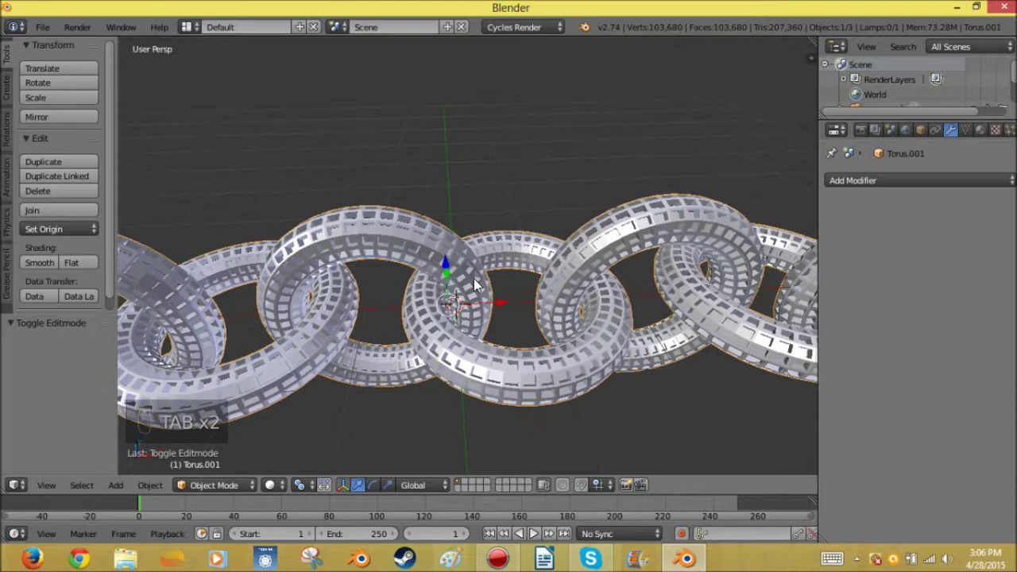
{"action": "left_click_drag", "start_coordinate": [399, 281], "coordinate": [444, 286]}
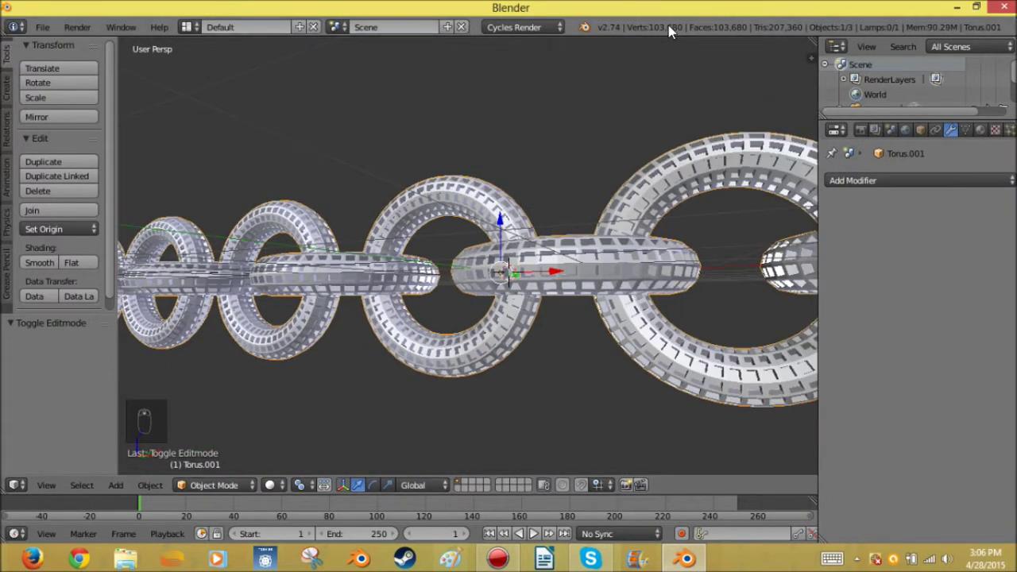
{"action": "left_click_drag", "start_coordinate": [723, 31], "coordinate": [483, 323]}
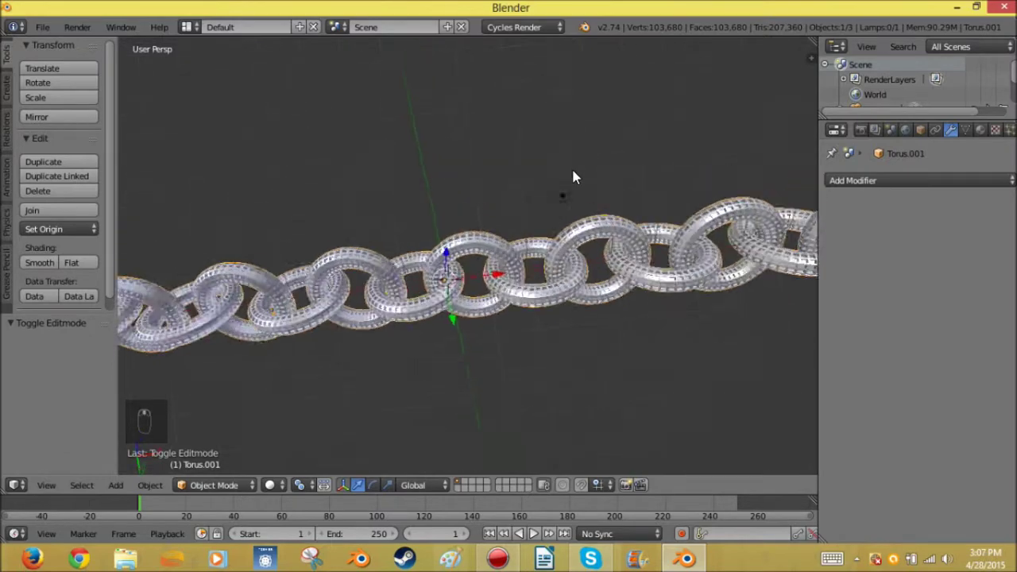
{"action": "left_click_drag", "start_coordinate": [551, 552], "coordinate": [551, 552]}
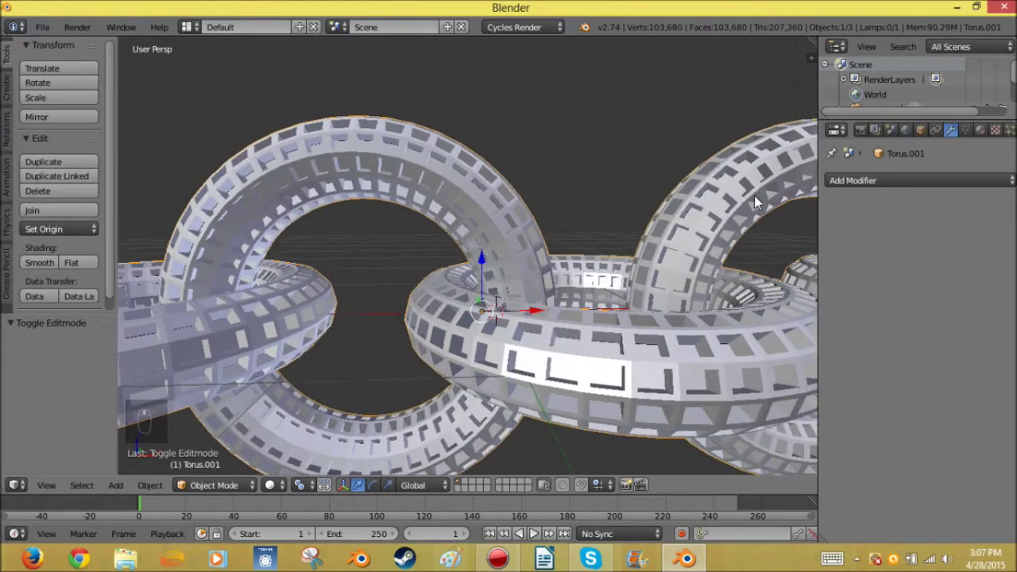
Step: Delete the lamp and bring up the chain's material settings
{"action": "left_click", "coordinate": [537, 533]}
{"action": "right_click", "coordinate": [538, 532]}
{"action": "key", "text": "x"}
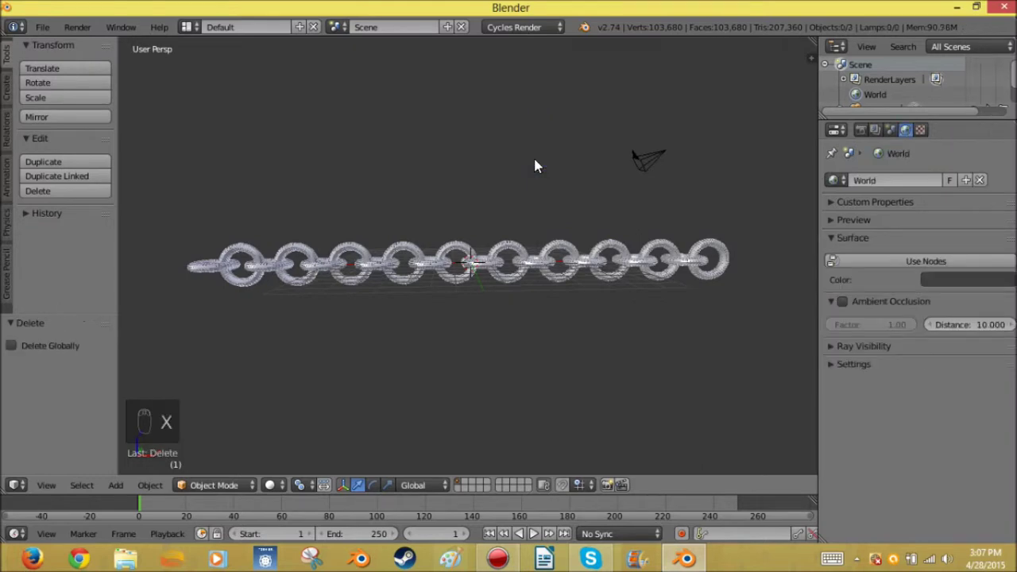
{"action": "right_click", "coordinate": [537, 532]}
{"action": "left_click", "coordinate": [538, 533]}
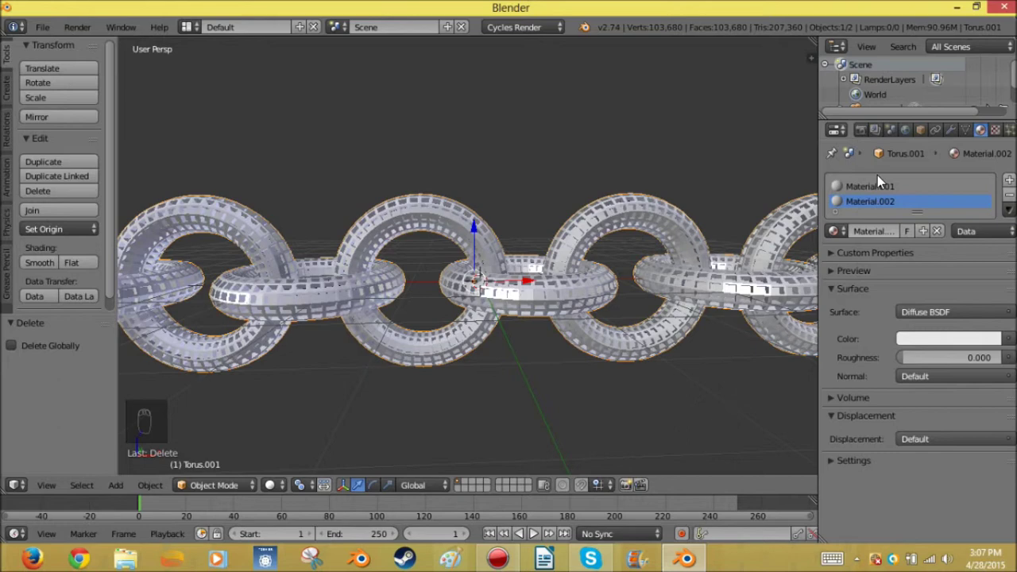
Step: Make Material.001 a green Emission shader with strength 2.0
{"action": "left_click_drag", "start_coordinate": [538, 532], "coordinate": [538, 532]}
{"action": "left_click_drag", "start_coordinate": [538, 533], "coordinate": [537, 533]}
{"action": "left_click_drag", "start_coordinate": [537, 533], "coordinate": [537, 533]}
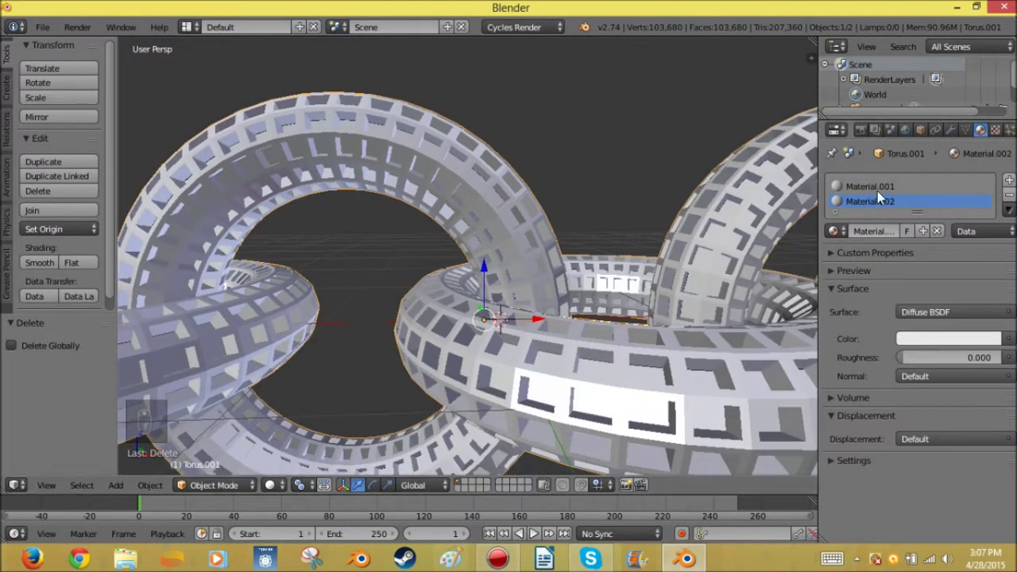
{"action": "left_click", "coordinate": [537, 532]}
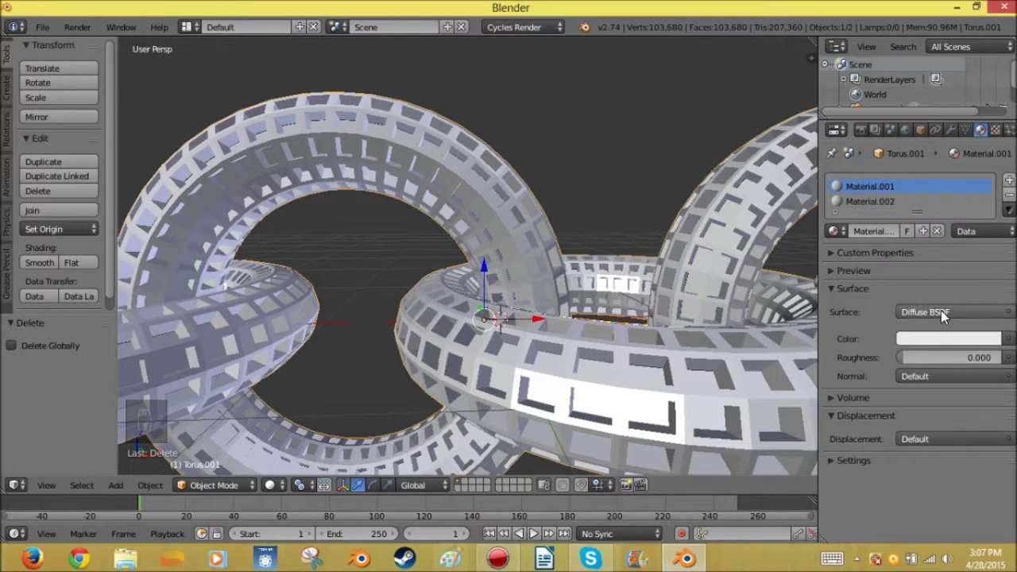
{"action": "key", "text": "t"}
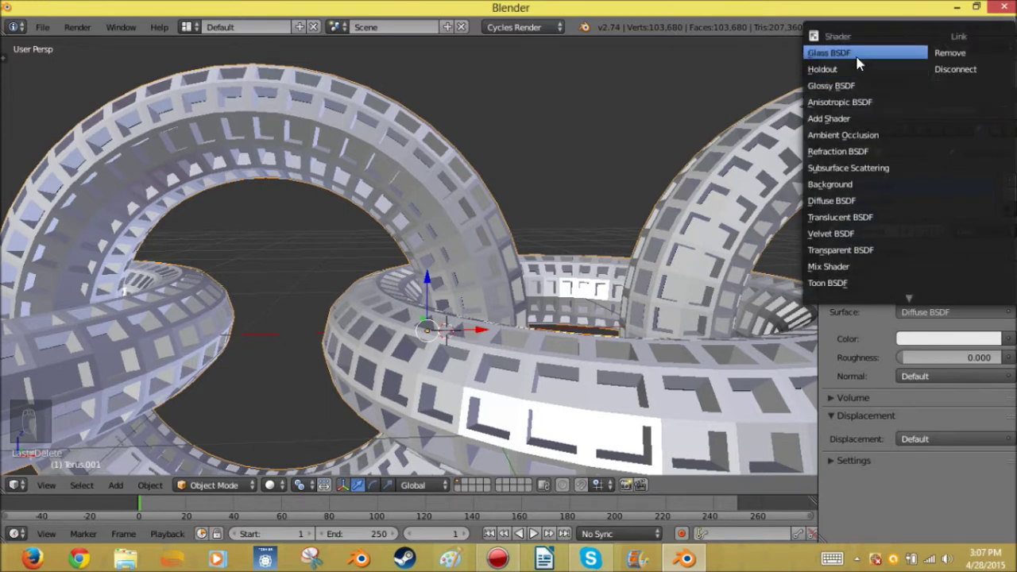
{"action": "left_click_drag", "start_coordinate": [537, 532], "coordinate": [538, 533]}
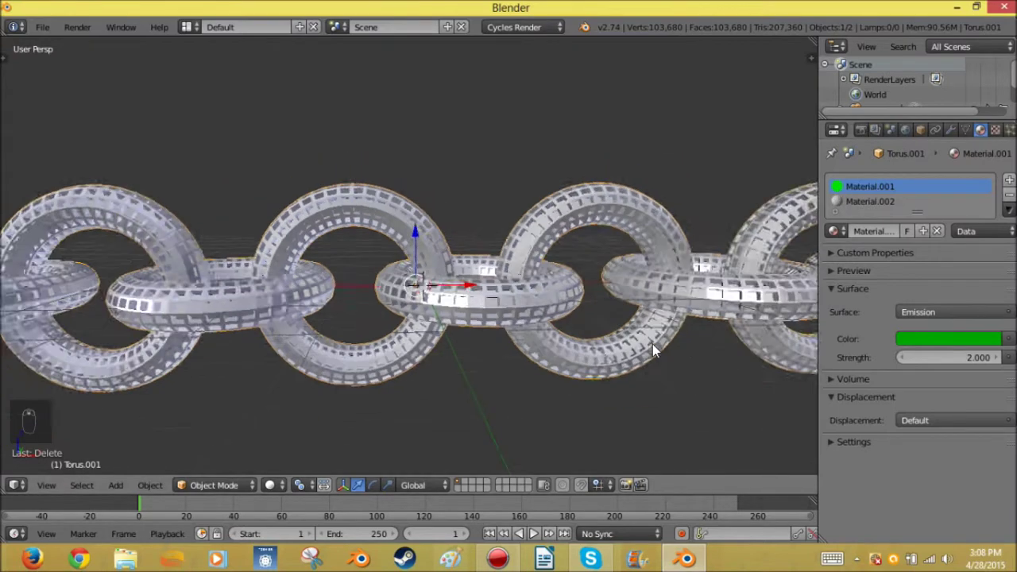
Step: Make Material.002 a white Glossy Beckmann shader at roughness 0.159
{"action": "left_click_drag", "start_coordinate": [537, 533], "coordinate": [538, 533]}
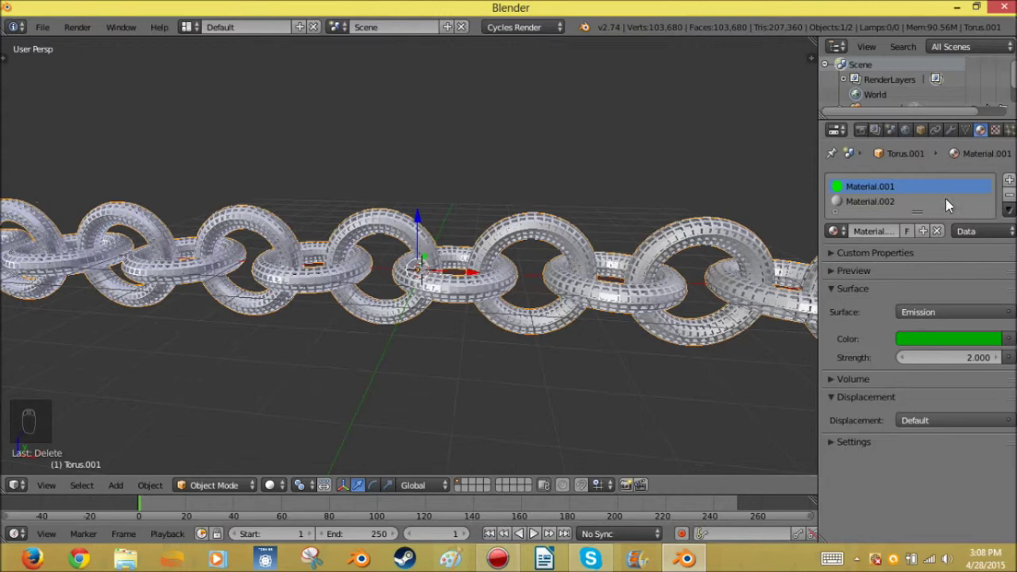
{"action": "left_click", "coordinate": [538, 532]}
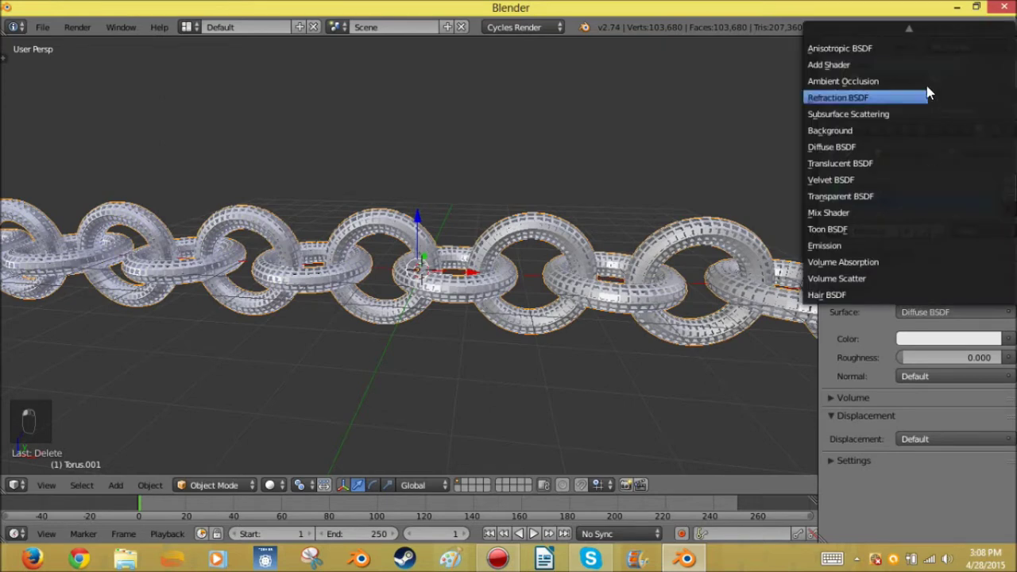
{"action": "middle_click", "coordinate": [537, 533]}
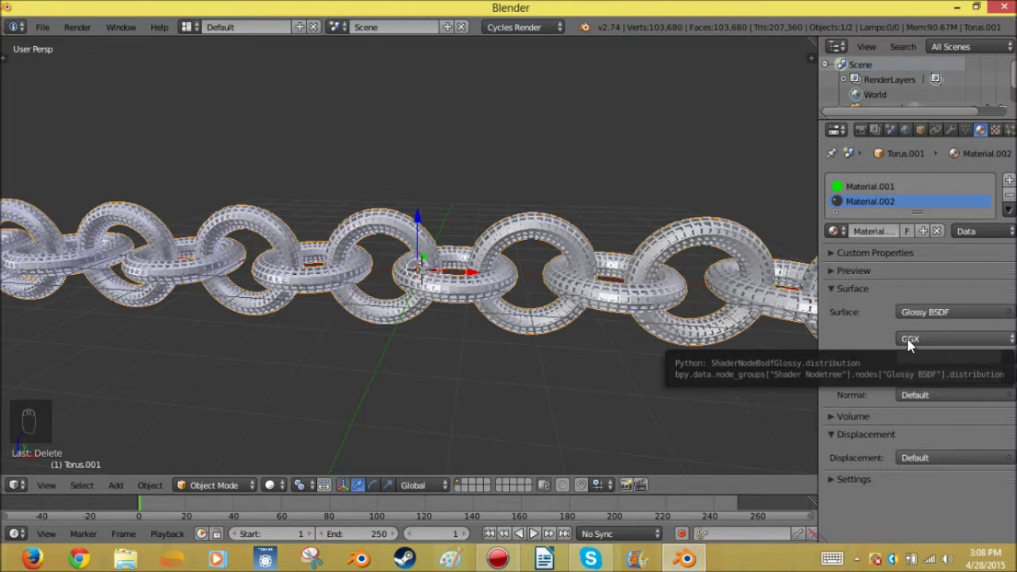
{"action": "left_click", "coordinate": [537, 533]}
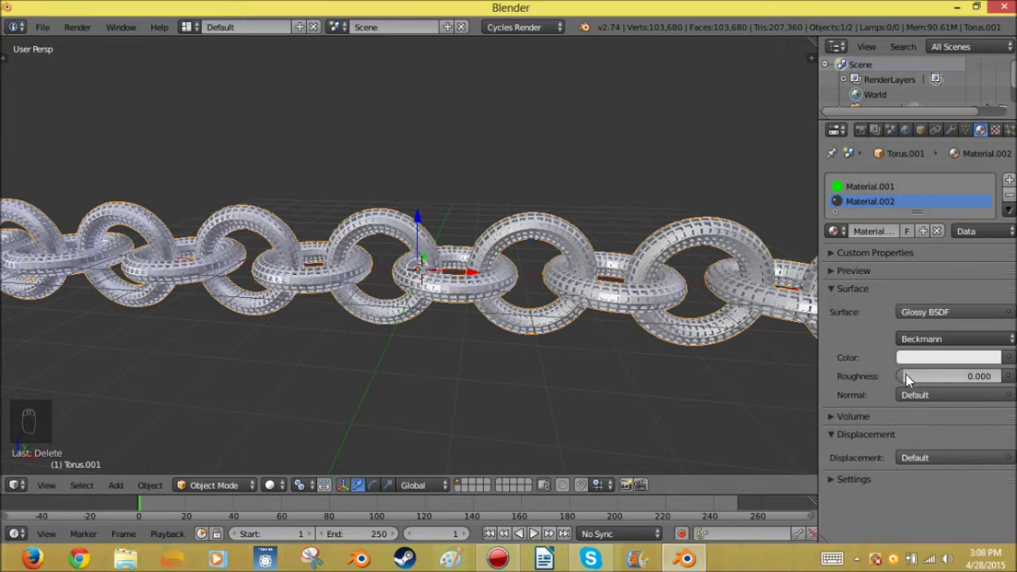
{"action": "left_click", "coordinate": [537, 532]}
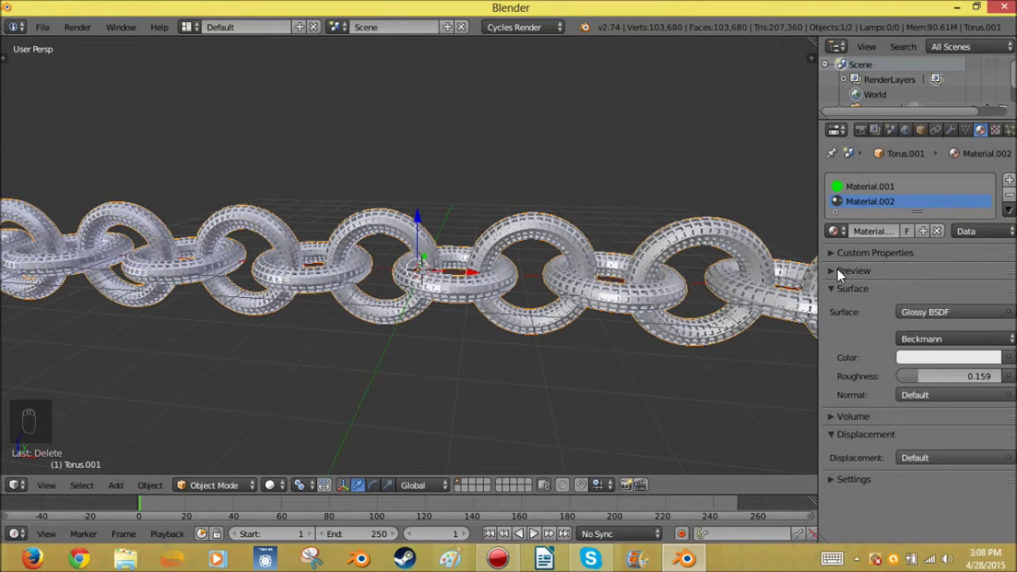
Step: Show the material preview and set the World background strength to 0
{"action": "left_click", "coordinate": [537, 532]}
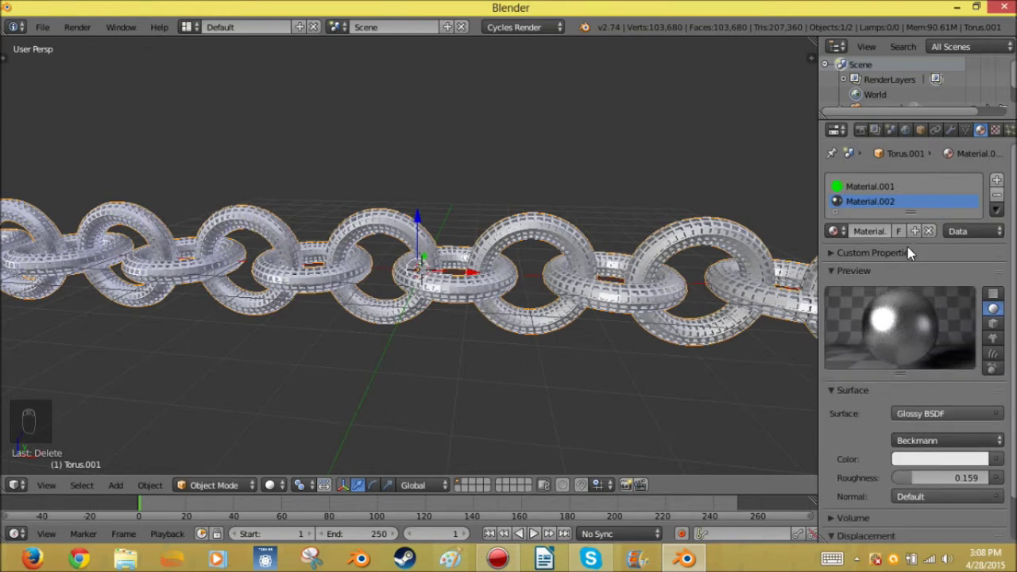
{"action": "left_click", "coordinate": [538, 532]}
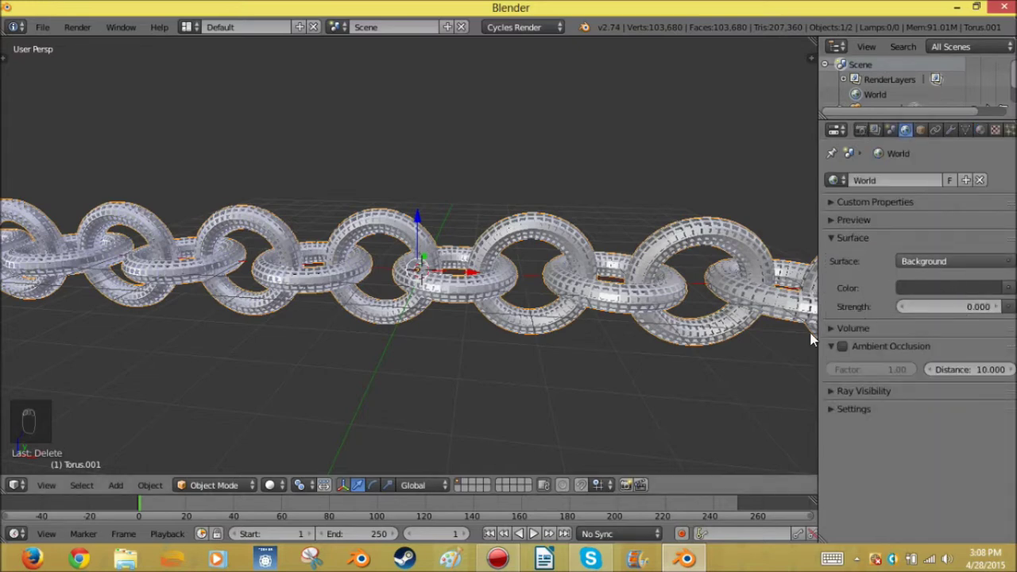
Step: Preview the chain in Cycles rendered shading, showing it glowing solid green on black
{"action": "left_click_drag", "start_coordinate": [537, 532], "coordinate": [538, 532]}
{"action": "key", "text": "shift+z"}
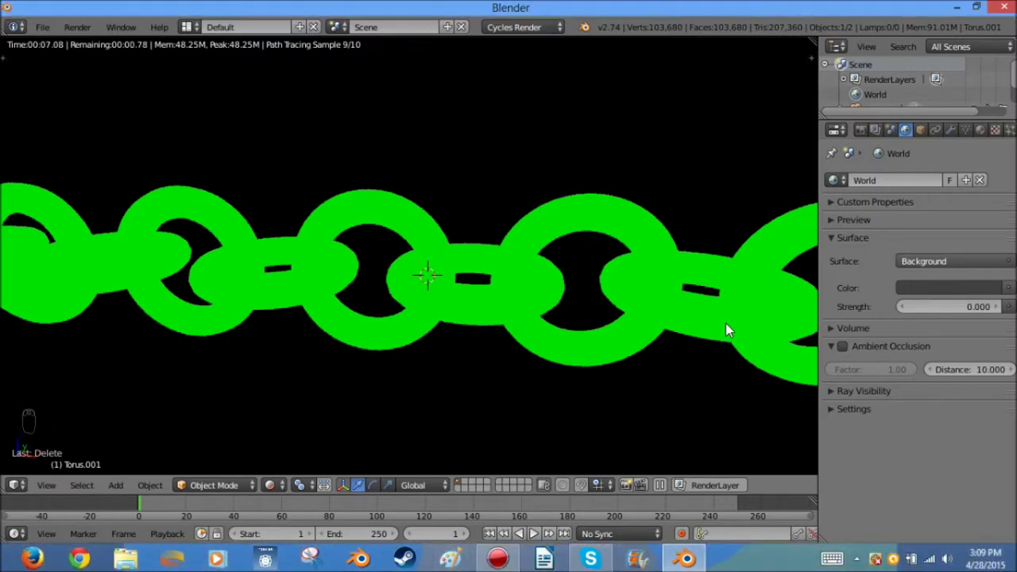
{"action": "left_click_drag", "start_coordinate": [537, 532], "coordinate": [537, 532]}
{"action": "key", "text": "shift+z"}
Step: Assign glossy Material.002 to the chain's link frame faces in Edit Mode
{"action": "key", "text": "Tab"}
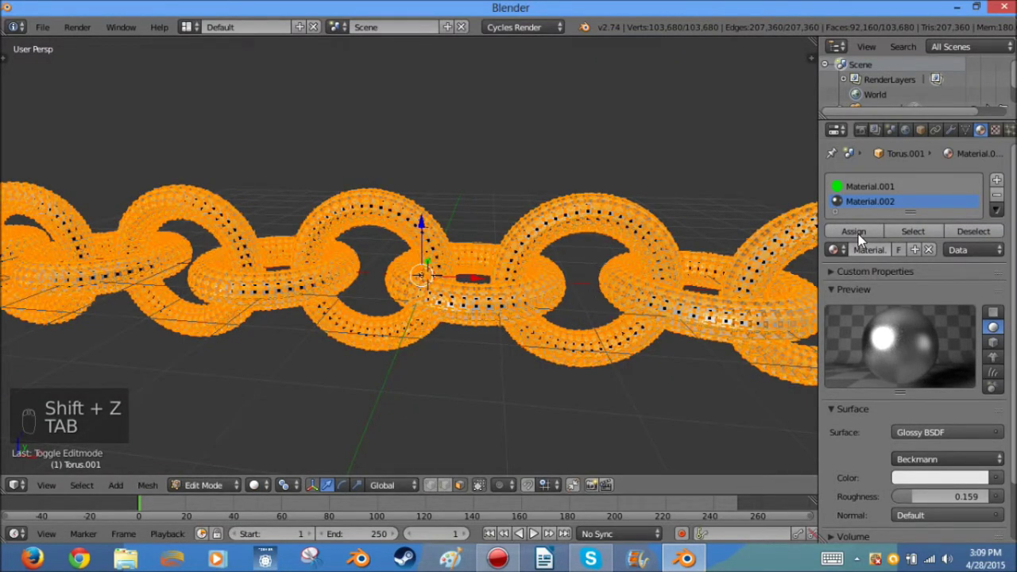
{"action": "key", "text": "Tab"}
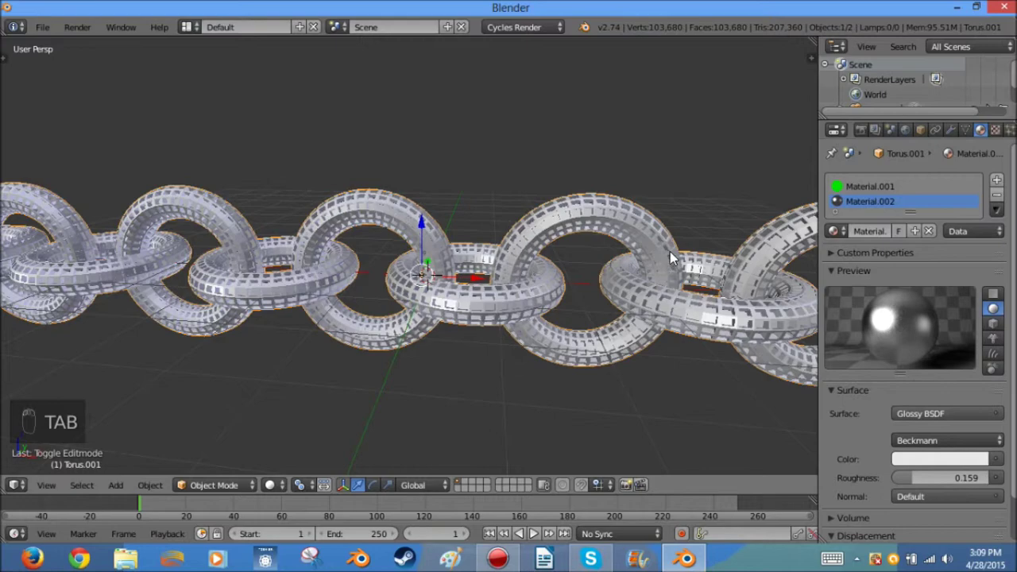
Step: Set Material.002's Glossy colour to near black and roughness 0.209, checking the dark-framed green panels in rendered preview
{"action": "key", "text": "shift+z"}
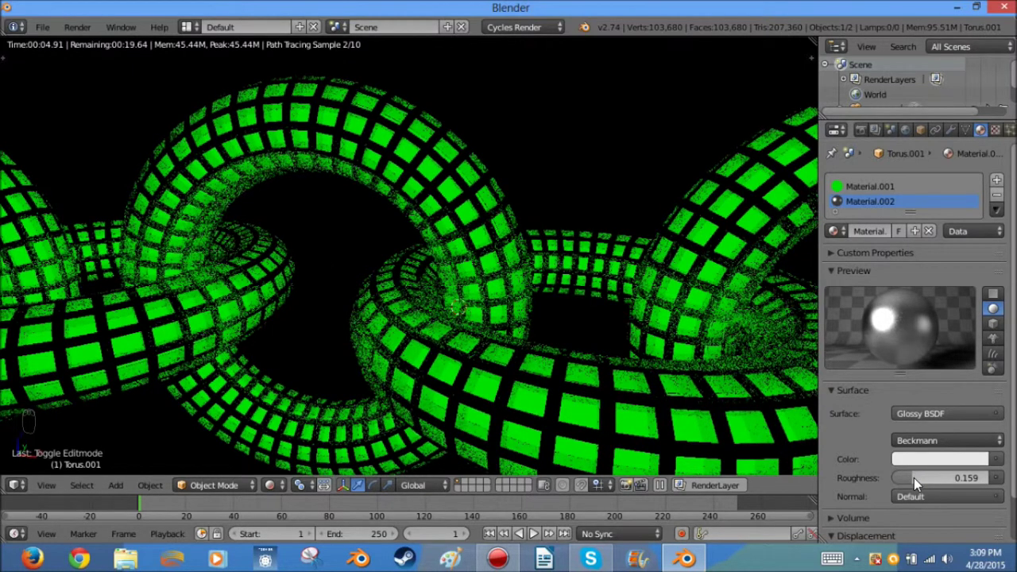
{"action": "left_click", "coordinate": [538, 532]}
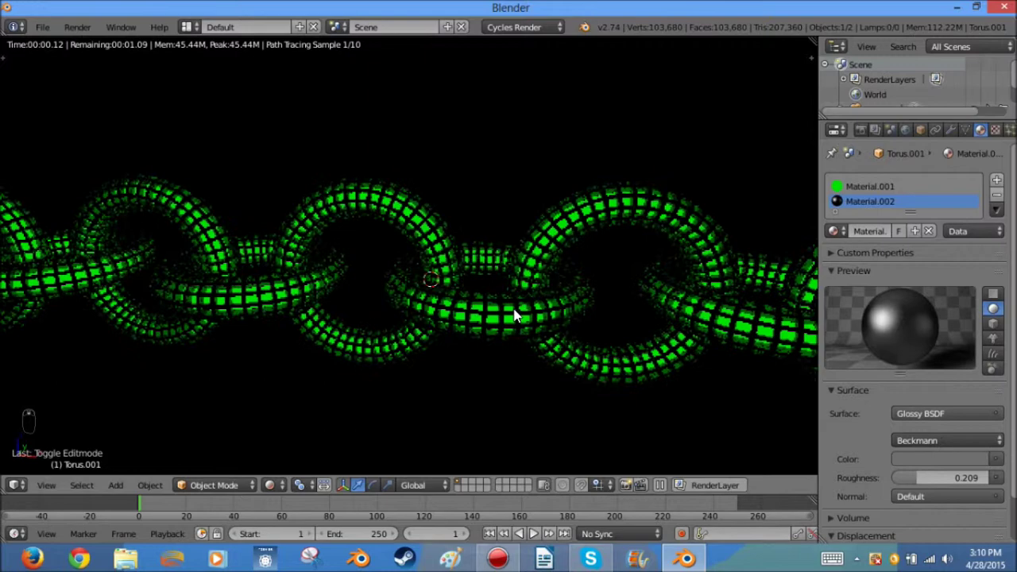
{"action": "key", "text": "shift+z"}
{"action": "key", "text": "shift+z"}
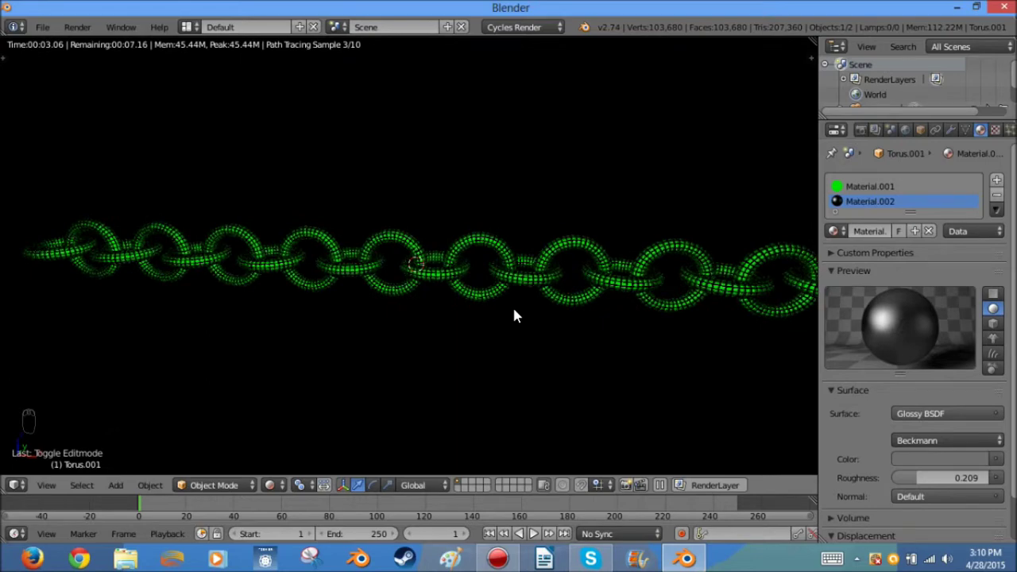
{"action": "key", "text": "shift+z"}
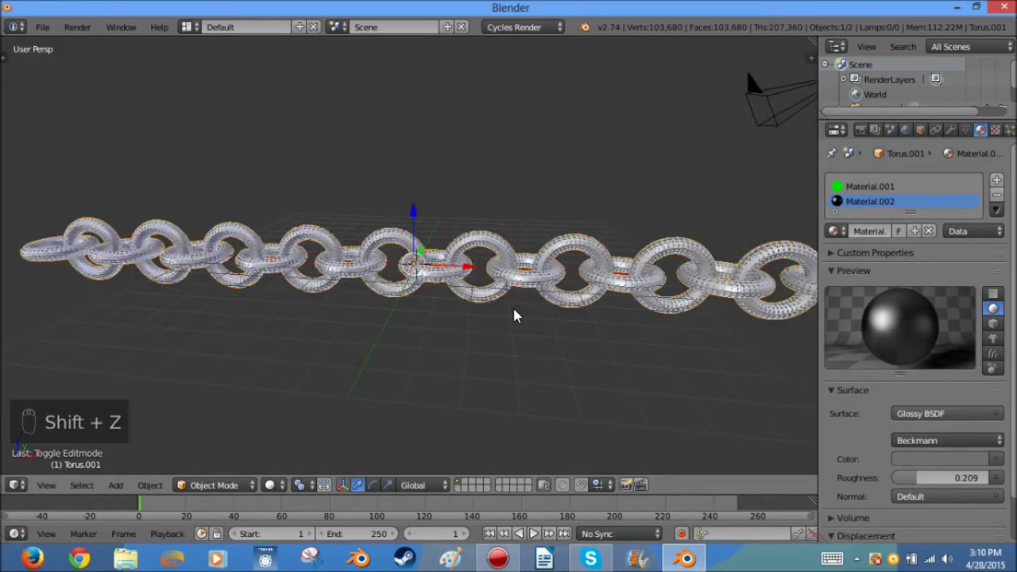
Step: Duplicate the chain with Shift+D and move the copy along one axis below the original row
{"action": "left_click_drag", "start_coordinate": [519, 313], "coordinate": [629, 270]}
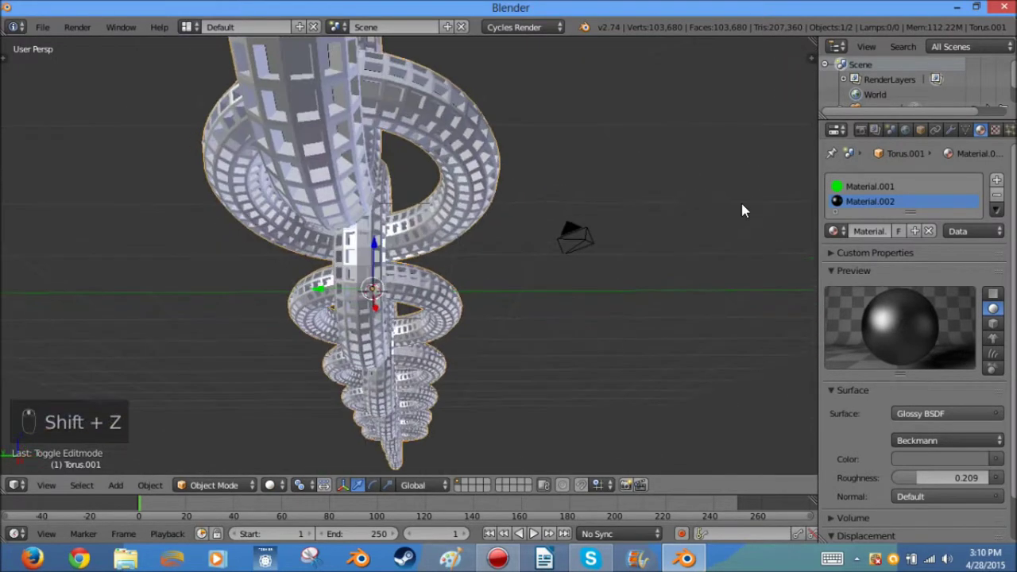
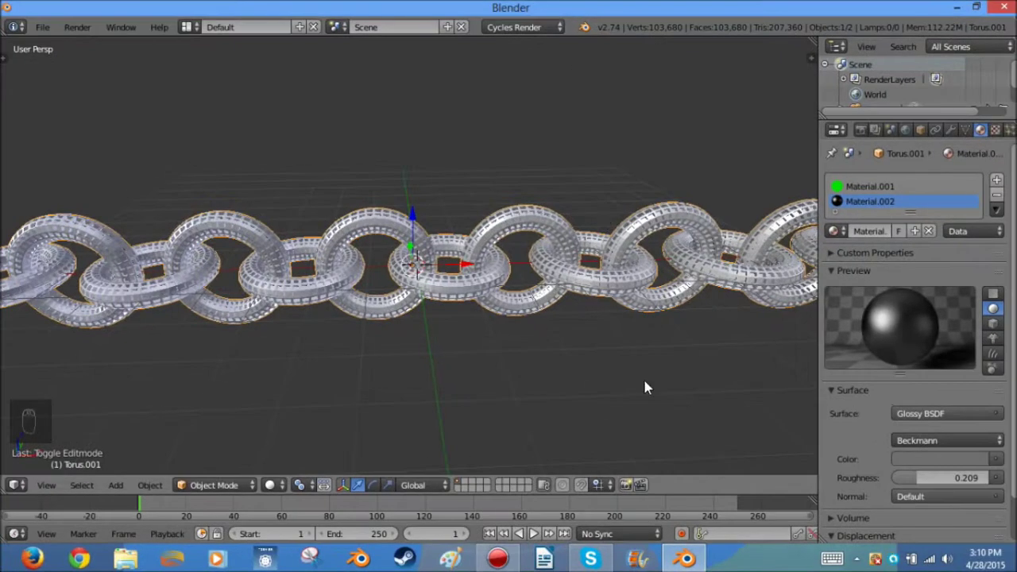
{"action": "left_click_drag", "start_coordinate": [583, 372], "coordinate": [630, 340]}
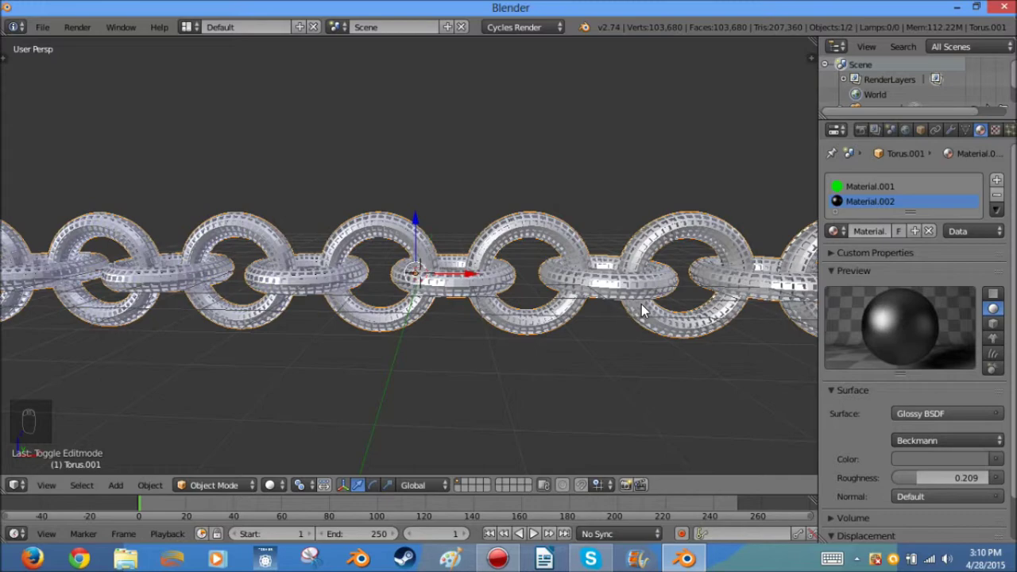
{"action": "key", "text": "shift+d"}
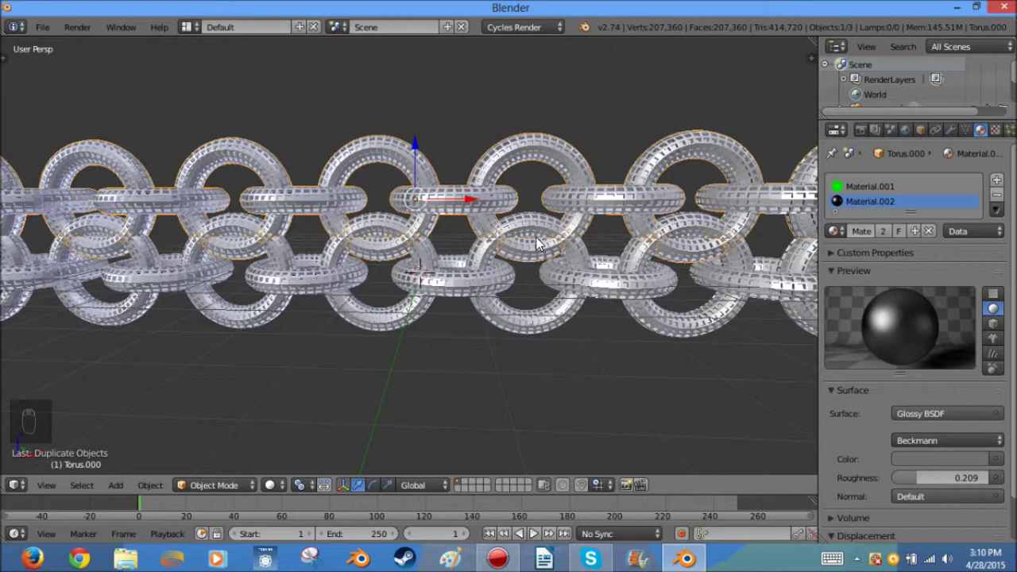
{"action": "key", "text": "r"}
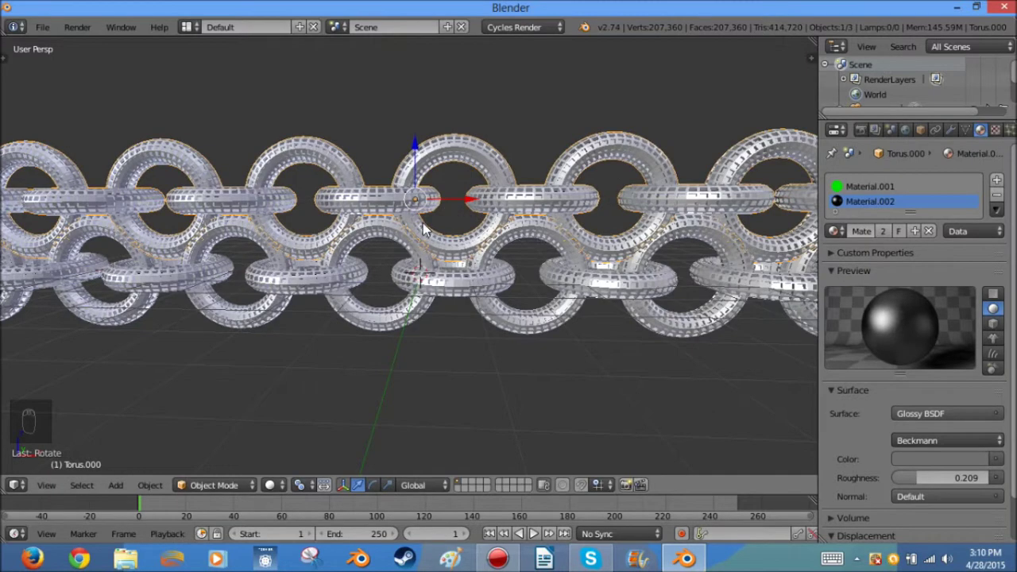
{"action": "left_click_drag", "start_coordinate": [426, 232], "coordinate": [477, 190]}
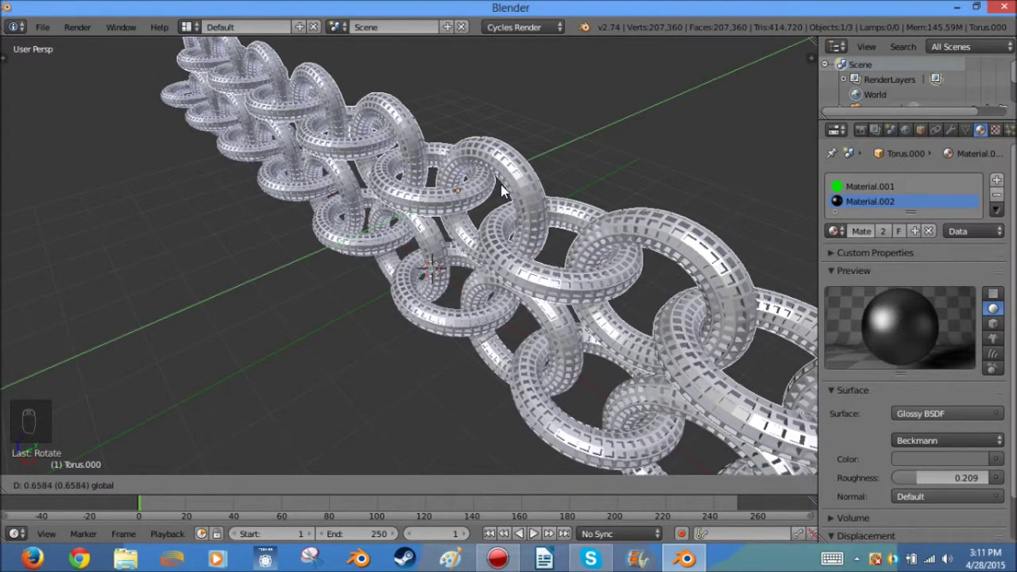
{"action": "left_click_drag", "start_coordinate": [492, 264], "coordinate": [419, 148]}
{"action": "left_click_drag", "start_coordinate": [416, 148], "coordinate": [420, 181]}
Step: Shift the copied row vertically until its links interlock with the first row
{"action": "right_click", "coordinate": [421, 181]}
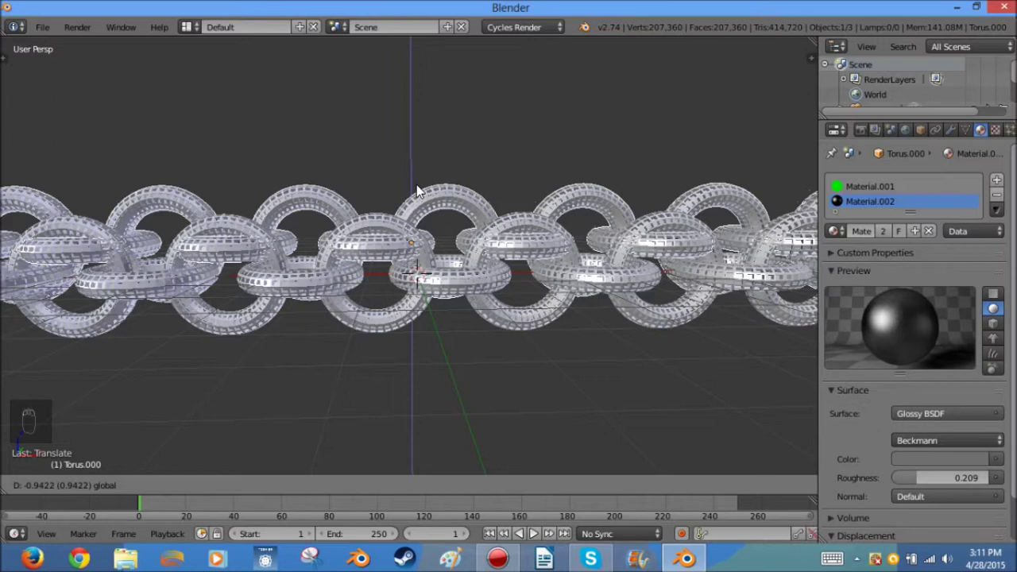
{"action": "left_click_drag", "start_coordinate": [465, 248], "coordinate": [499, 249]}
{"action": "left_click_drag", "start_coordinate": [500, 250], "coordinate": [449, 194]}
{"action": "left_click_drag", "start_coordinate": [451, 194], "coordinate": [457, 313]}
{"action": "left_click_drag", "start_coordinate": [457, 314], "coordinate": [523, 354]}
{"action": "middle_click", "coordinate": [583, 361]}
{"action": "left_click_drag", "start_coordinate": [476, 283], "coordinate": [450, 321]}
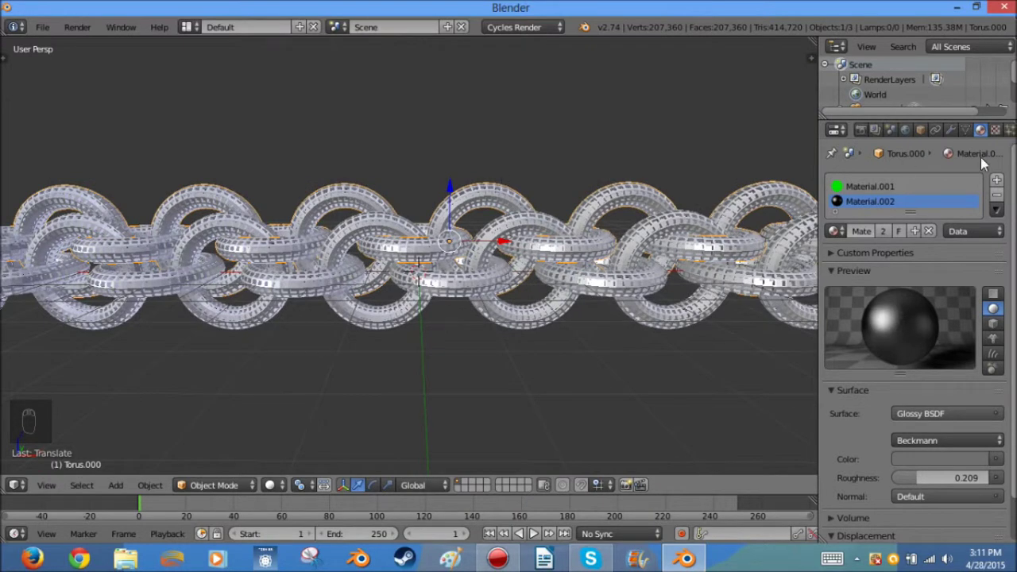
Step: Make a single-user copy Material.003 of the emission material, colour it cyan at strength 2.0 and preview both rows rendered
{"action": "left_click_drag", "start_coordinate": [907, 192], "coordinate": [920, 239]}
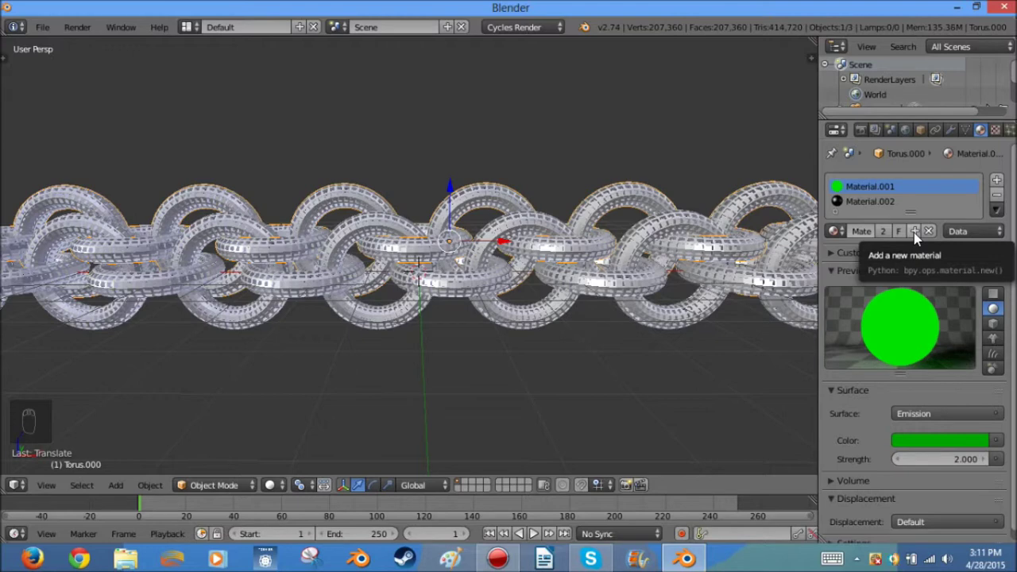
{"action": "left_click_drag", "start_coordinate": [919, 239], "coordinate": [872, 186]}
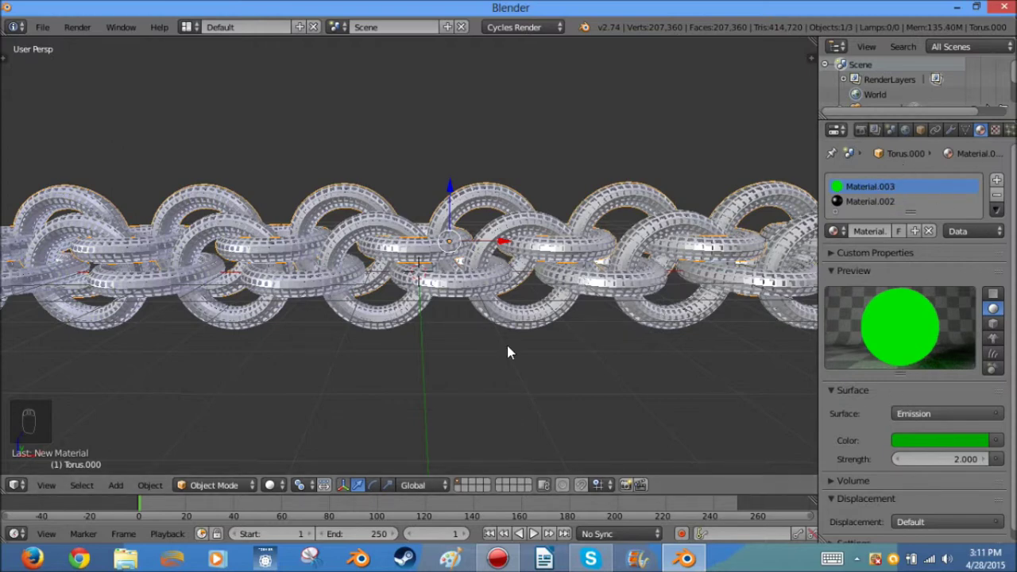
{"action": "left_click_drag", "start_coordinate": [472, 286], "coordinate": [645, 35]}
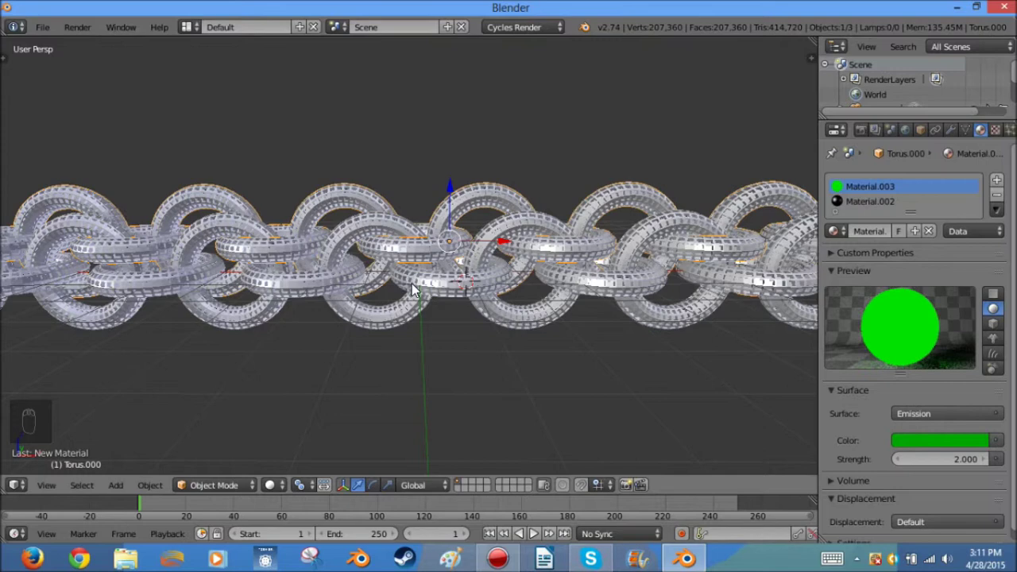
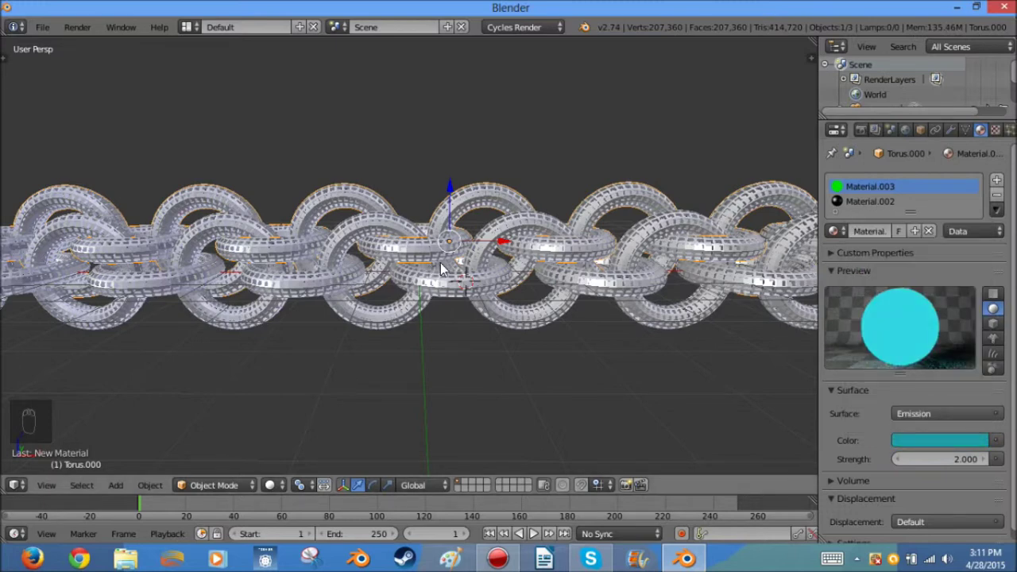
{"action": "key", "text": "shift+z"}
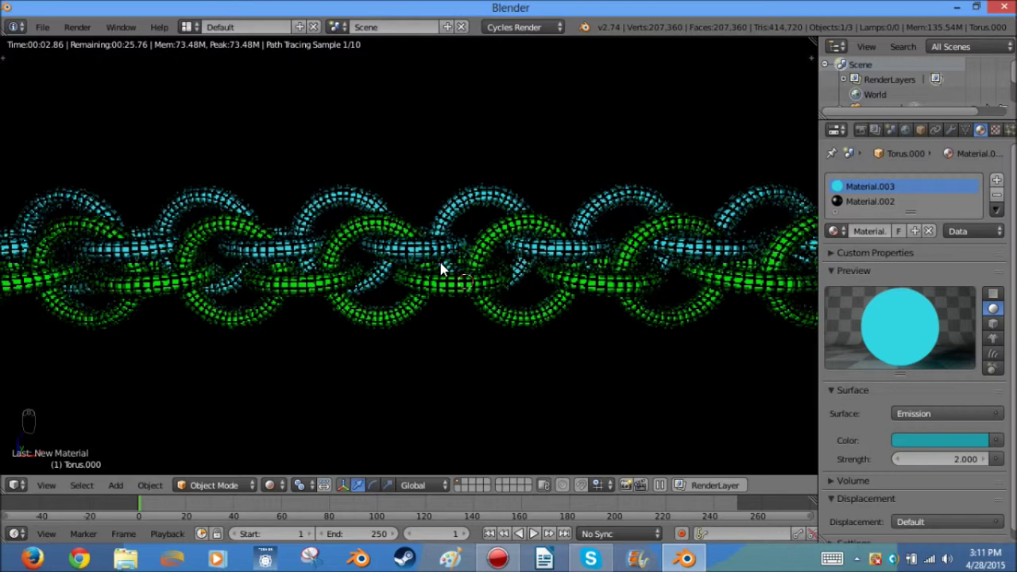
{"action": "key", "text": "shift+z"}
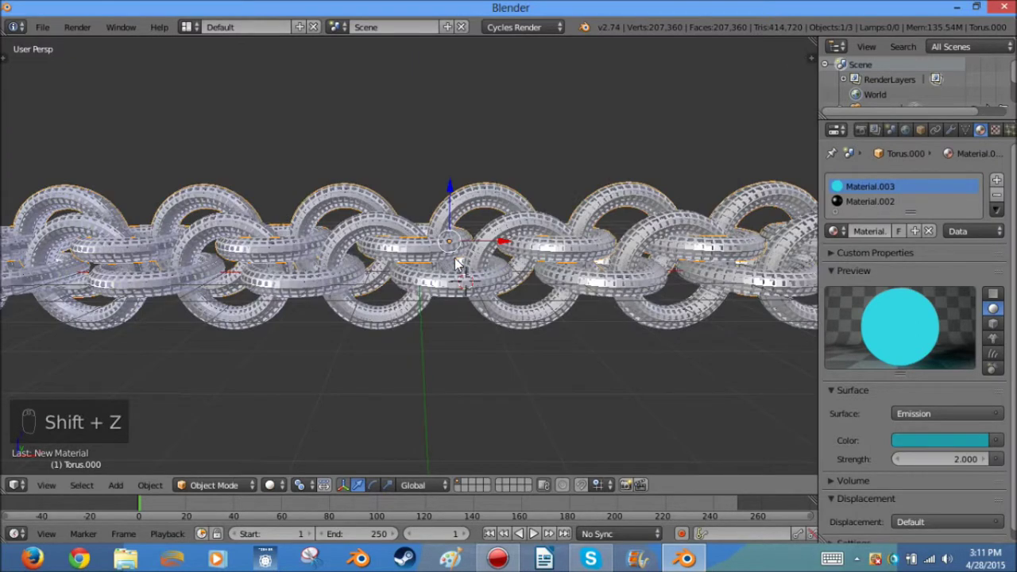
Step: Duplicate a row to add a third row of links and move it into place beside the others
{"action": "middle_click", "coordinate": [567, 292]}
{"action": "middle_click", "coordinate": [561, 294]}
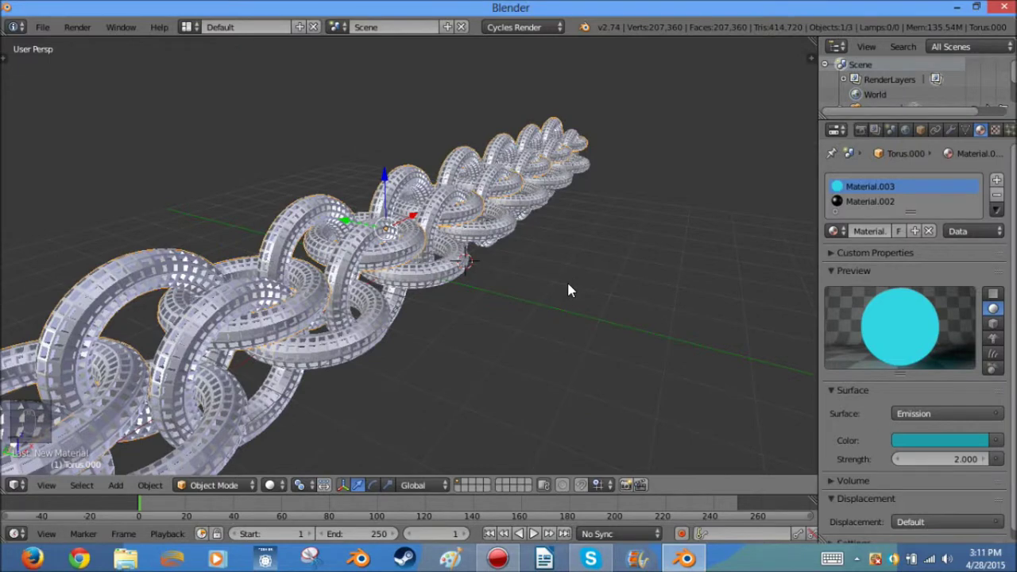
{"action": "key", "text": "shift+d"}
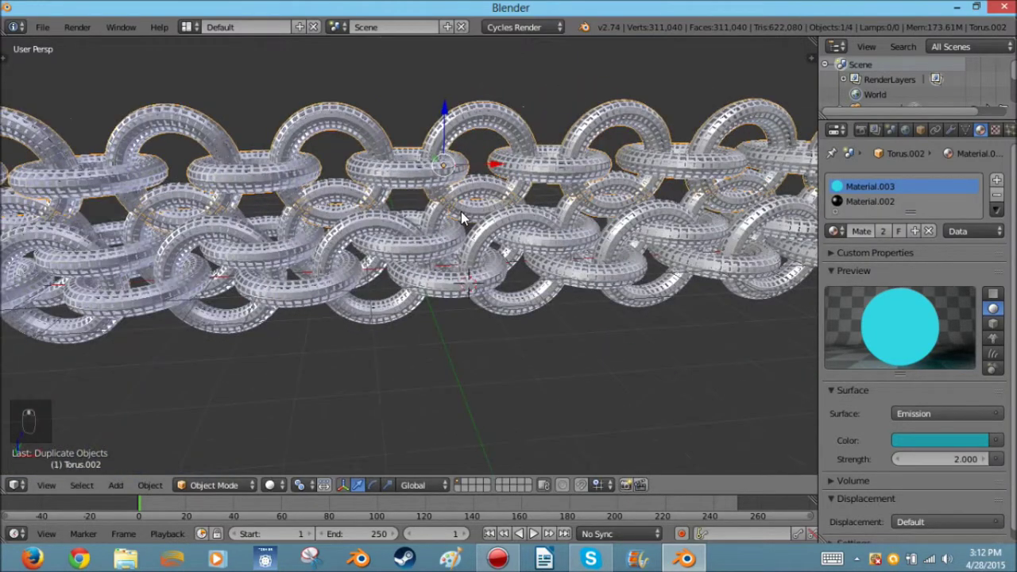
{"action": "key", "text": "r"}
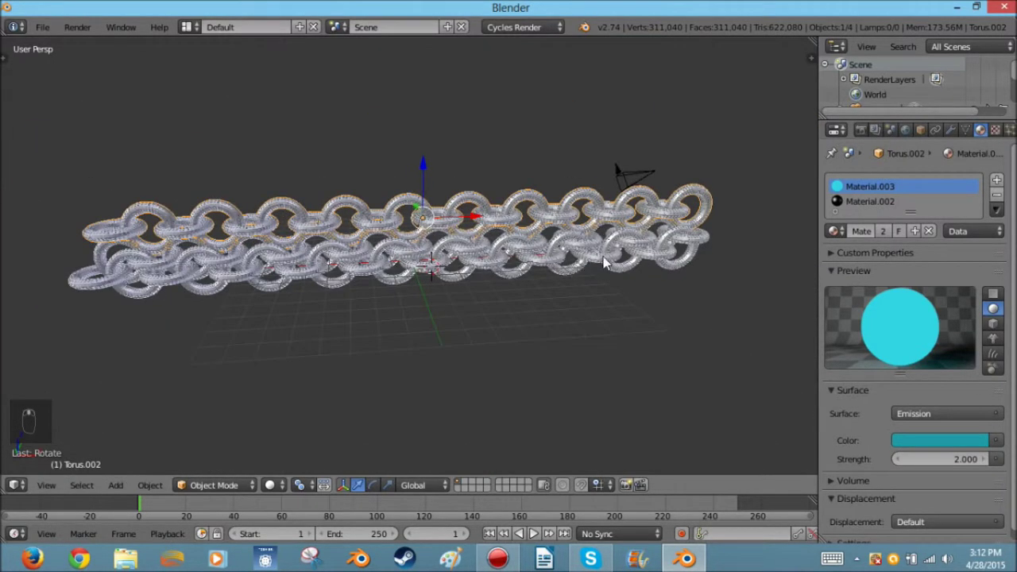
{"action": "left_click_drag", "start_coordinate": [498, 194], "coordinate": [532, 190]}
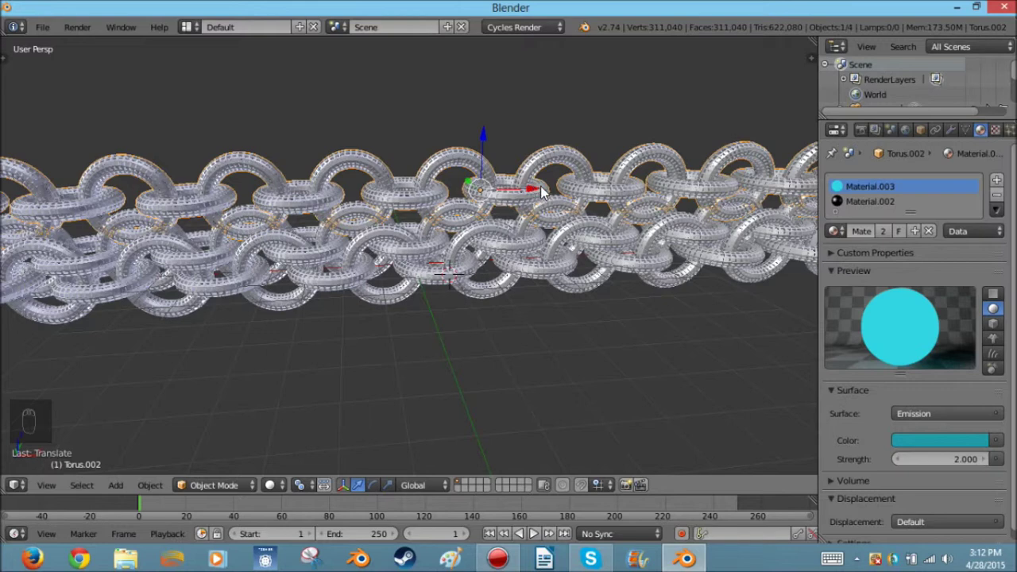
{"action": "left_click_drag", "start_coordinate": [525, 193], "coordinate": [540, 196]}
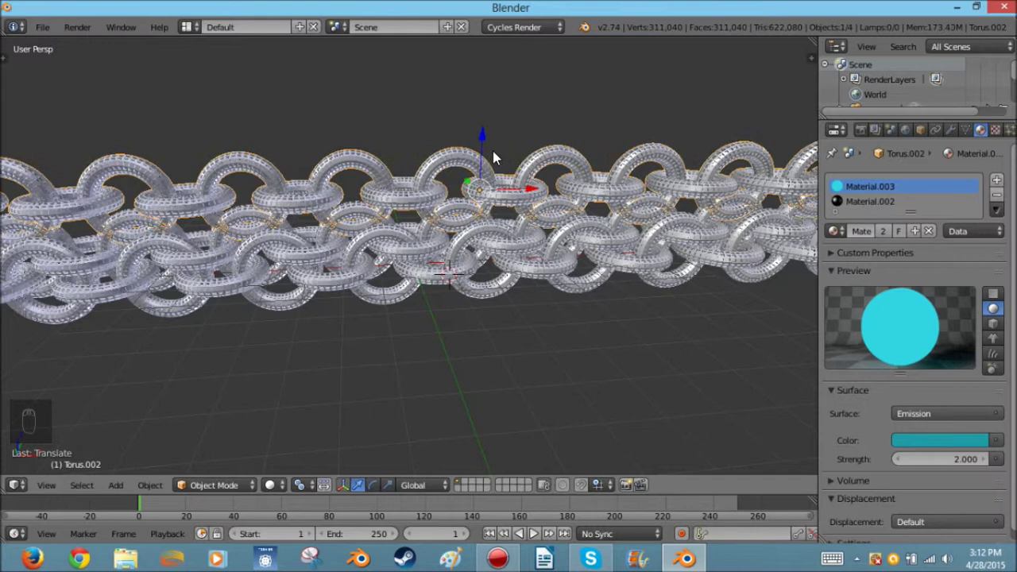
{"action": "left_click_drag", "start_coordinate": [487, 144], "coordinate": [487, 163]}
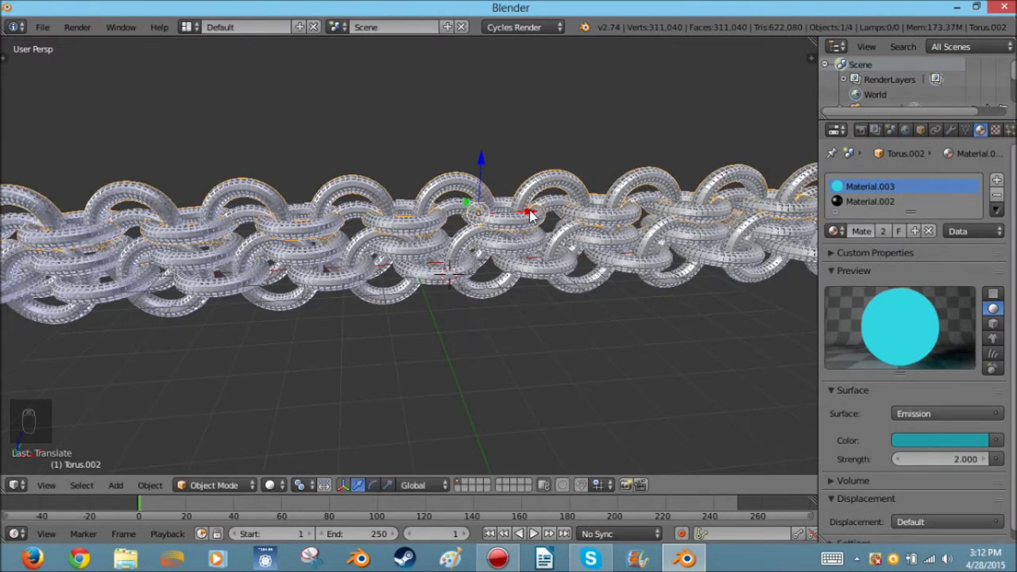
{"action": "left_click", "coordinate": [532, 211]}
Step: Orbit along the chain and move in close to check the links interlock
{"action": "left_click_drag", "start_coordinate": [529, 242], "coordinate": [521, 278]}
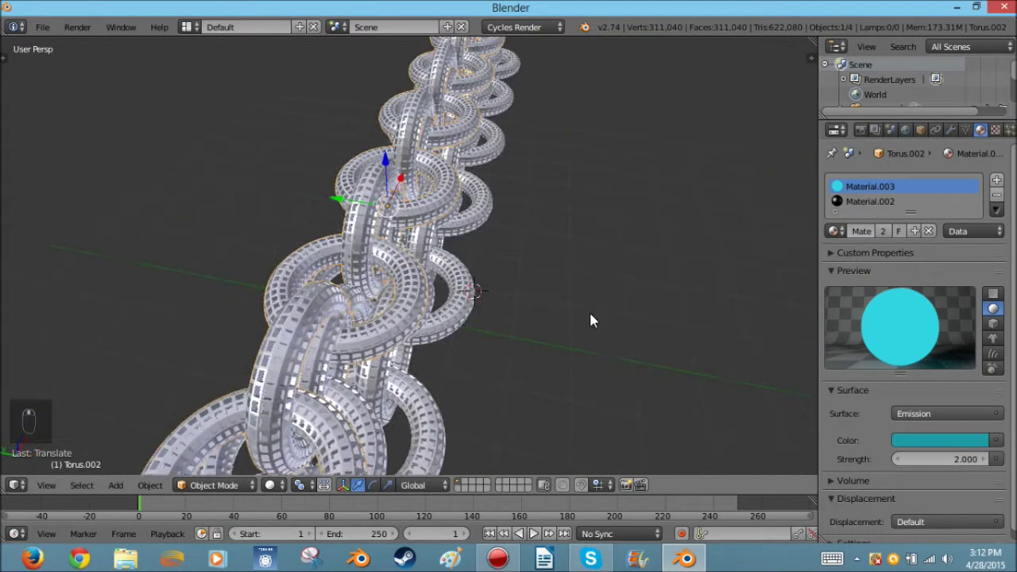
{"action": "left_click_drag", "start_coordinate": [310, 256], "coordinate": [396, 284]}
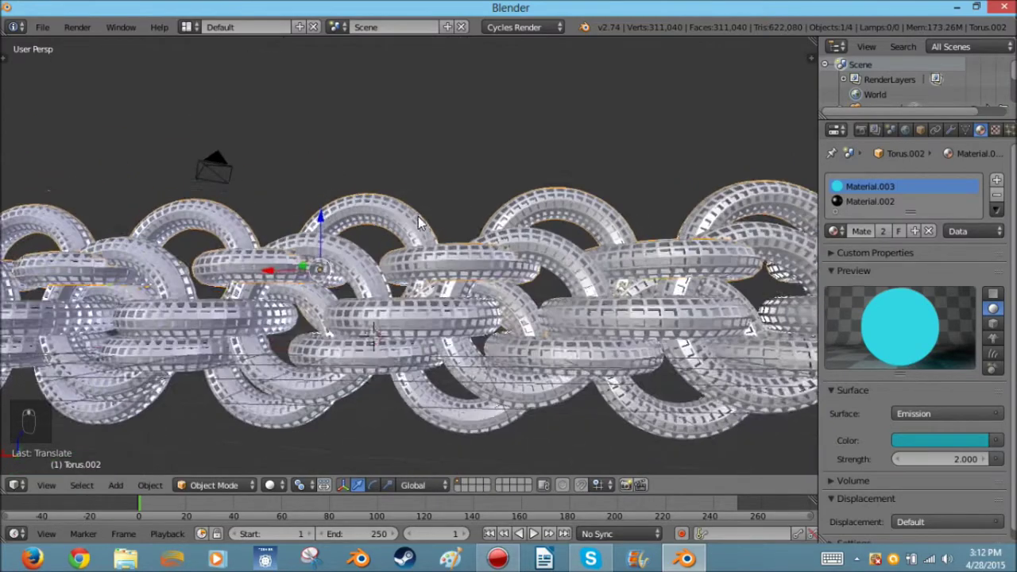
{"action": "left_click_drag", "start_coordinate": [346, 331], "coordinate": [428, 180]}
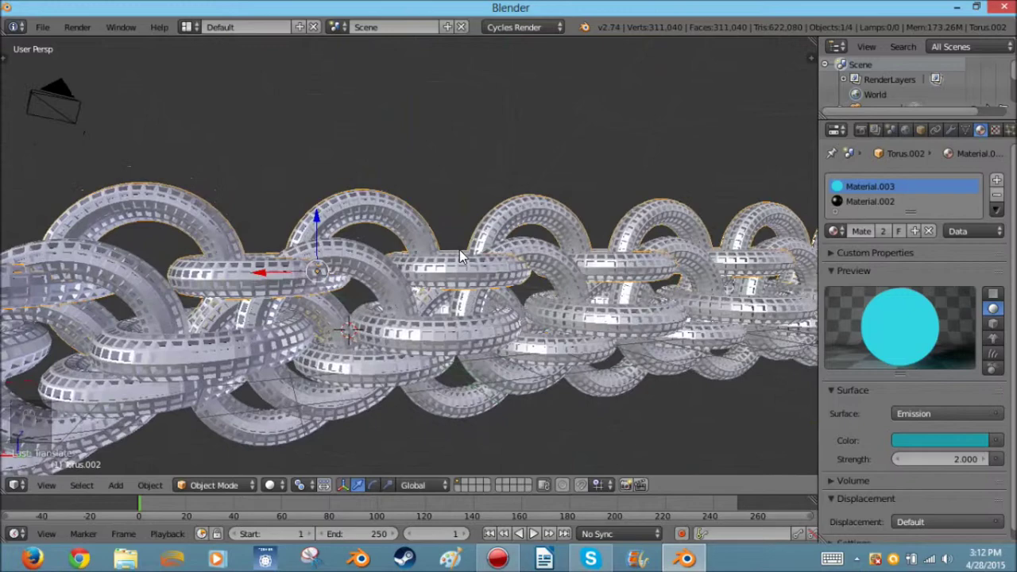
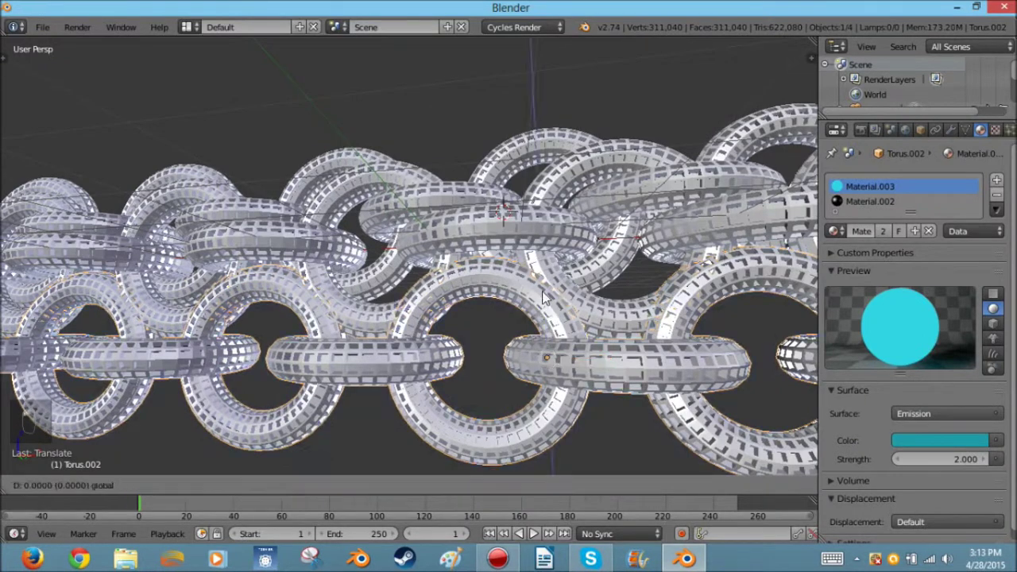
Step: Orbit around the chain sheet to inspect how the rows of links thread through each other
{"action": "left_click_drag", "start_coordinate": [501, 330], "coordinate": [509, 364]}
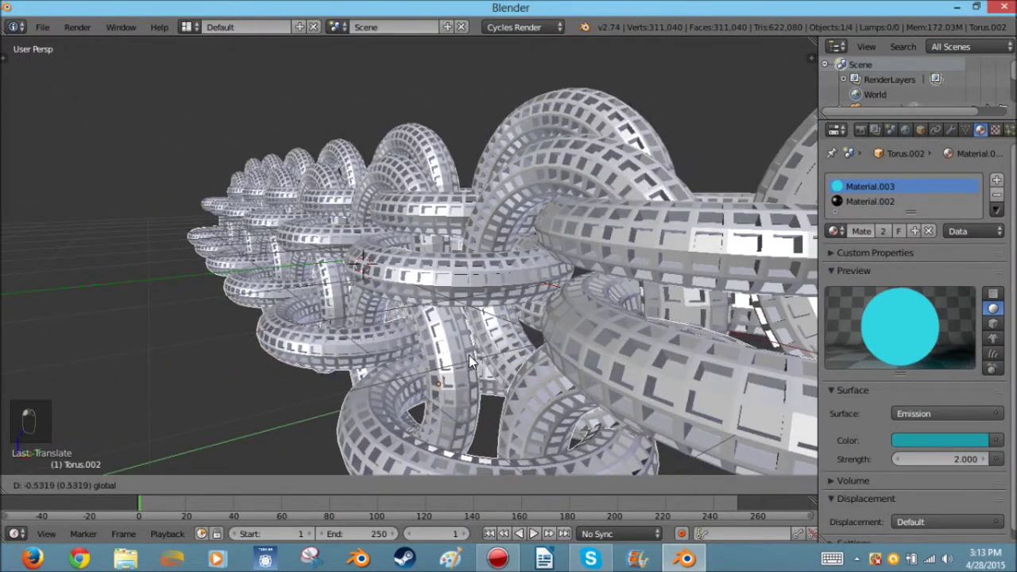
{"action": "left_click_drag", "start_coordinate": [484, 359], "coordinate": [506, 377]}
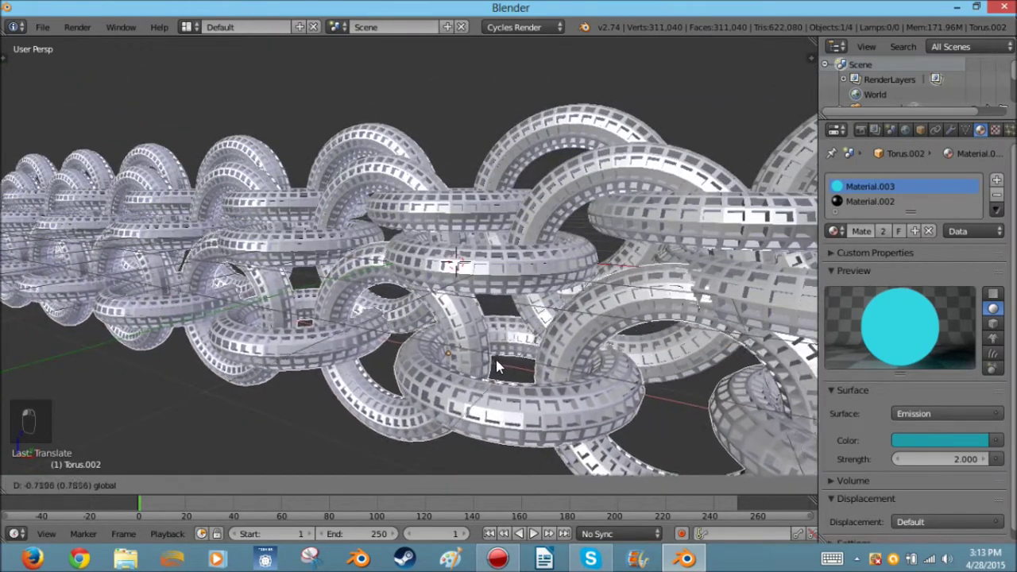
{"action": "left_click_drag", "start_coordinate": [502, 357], "coordinate": [530, 337]}
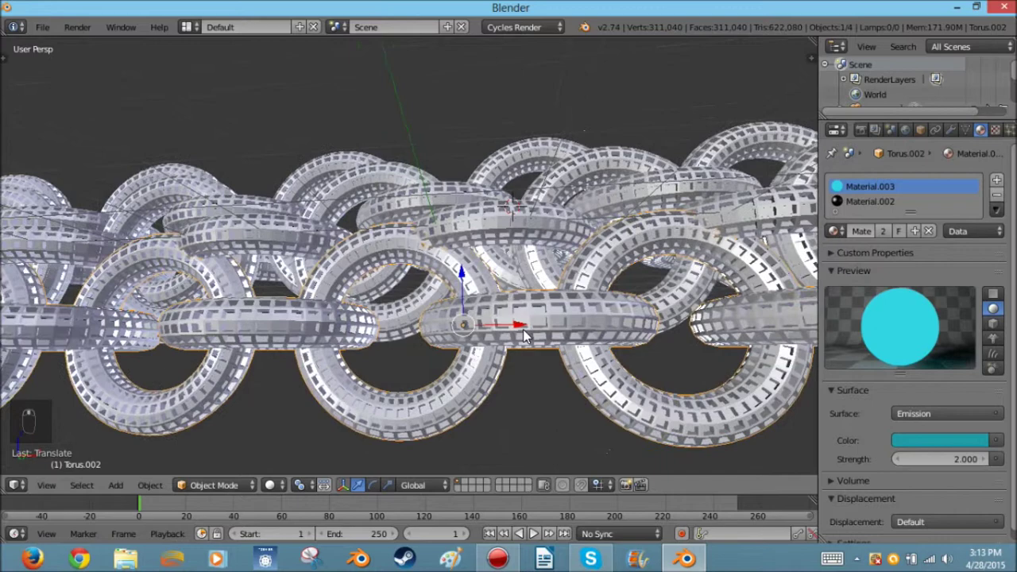
{"action": "left_click_drag", "start_coordinate": [505, 348], "coordinate": [482, 346]}
{"action": "middle_click", "coordinate": [483, 346]}
{"action": "key", "text": "r"}
{"action": "left_click_drag", "start_coordinate": [474, 346], "coordinate": [474, 347]}
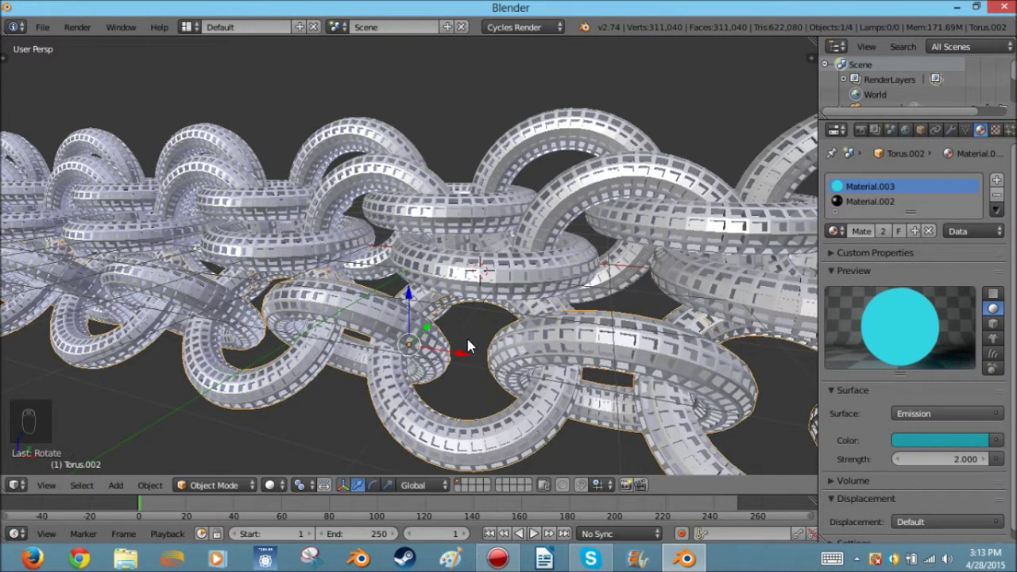
{"action": "left_click_drag", "start_coordinate": [454, 354], "coordinate": [480, 360]}
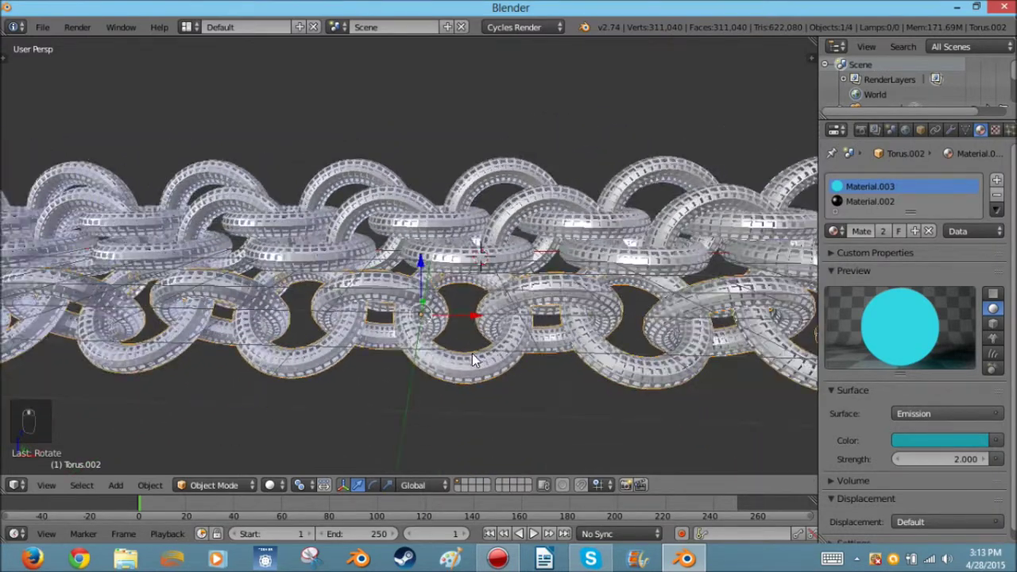
{"action": "left_click_drag", "start_coordinate": [433, 304], "coordinate": [361, 277]}
{"action": "left_click_drag", "start_coordinate": [361, 277], "coordinate": [381, 260]}
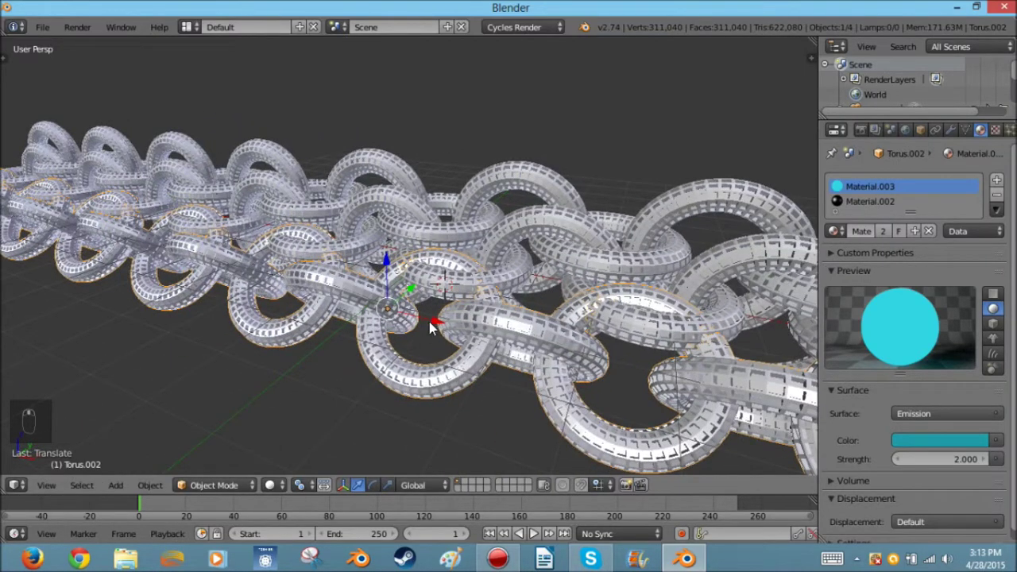
Step: Nudge the cyan row slightly so its links thread cleanly, confirm, and check from the front
{"action": "left_click_drag", "start_coordinate": [456, 327], "coordinate": [459, 317]}
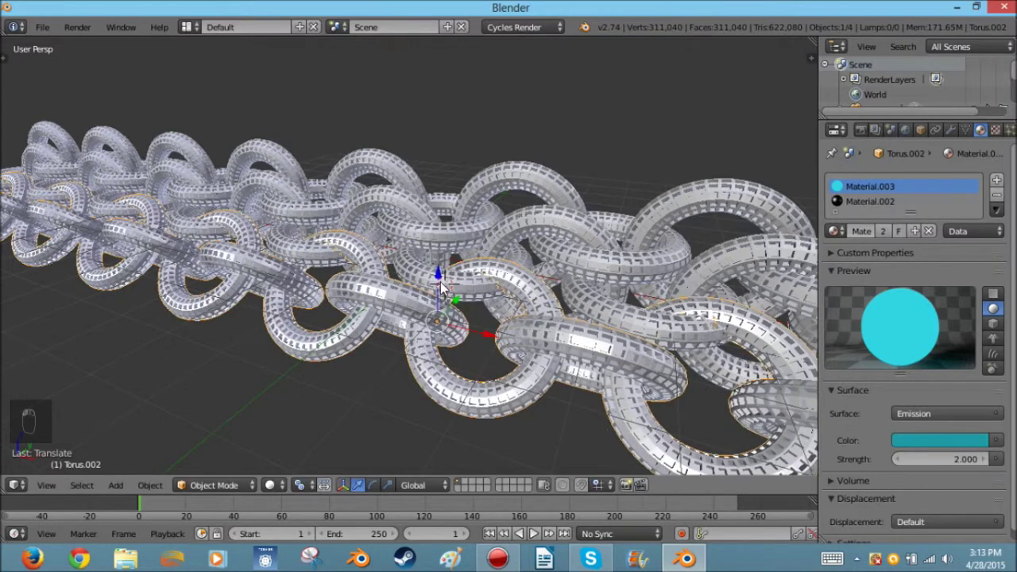
{"action": "left_click", "coordinate": [465, 305]}
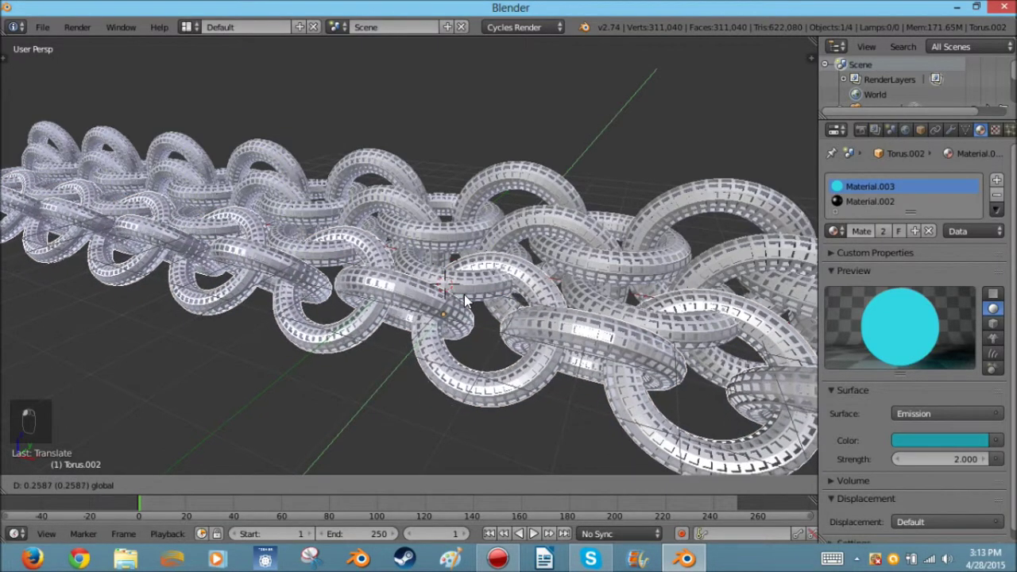
{"action": "left_click_drag", "start_coordinate": [510, 306], "coordinate": [361, 184]}
{"action": "left_click_drag", "start_coordinate": [358, 199], "coordinate": [666, 313]}
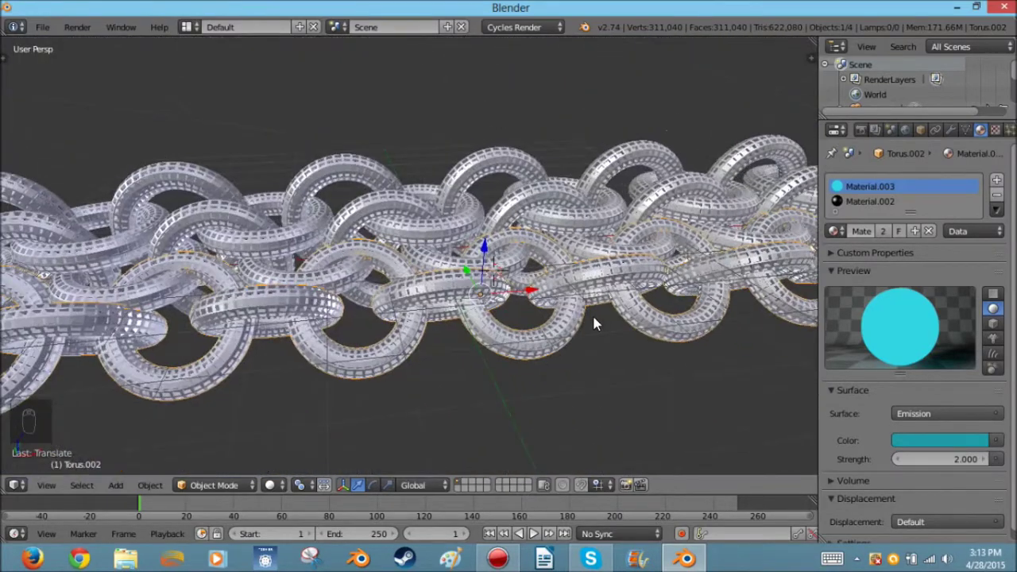
Step: Delete the surplus row of links, leaving three objects in the scene
{"action": "key", "text": "z"}
{"action": "key", "text": "z"}
{"action": "key", "text": "x"}
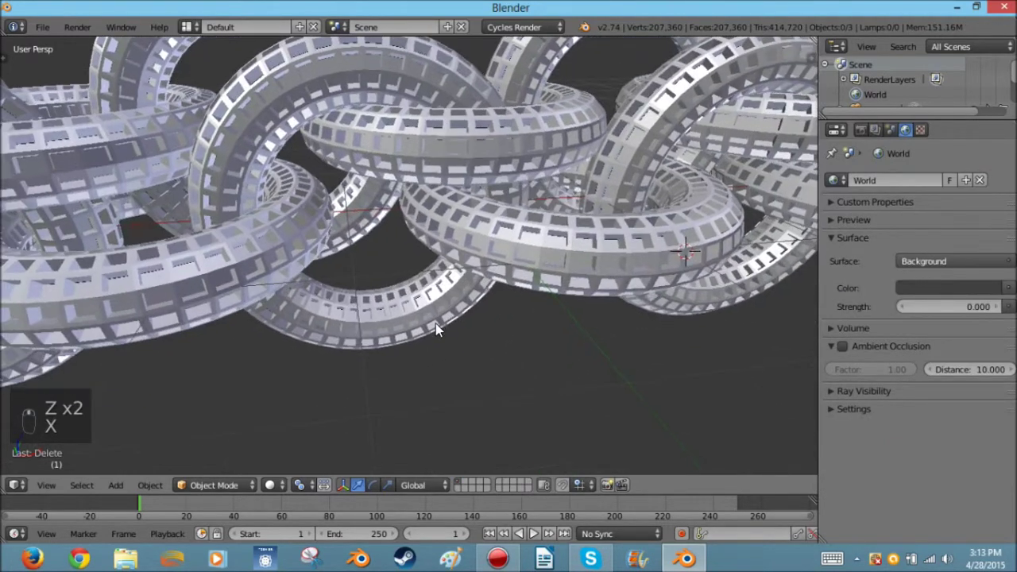
{"action": "middle_click", "coordinate": [572, 421]}
{"action": "middle_click", "coordinate": [602, 445]}
{"action": "left_click_drag", "start_coordinate": [435, 387], "coordinate": [430, 365]}
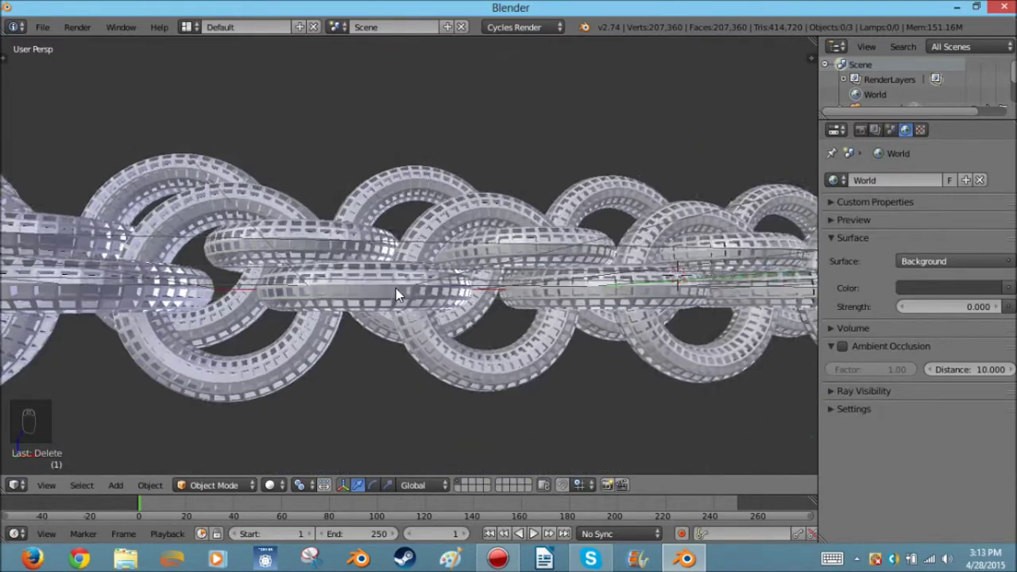
Step: Orbit to a level front view to check the remaining chain rows
{"action": "middle_click", "coordinate": [442, 378]}
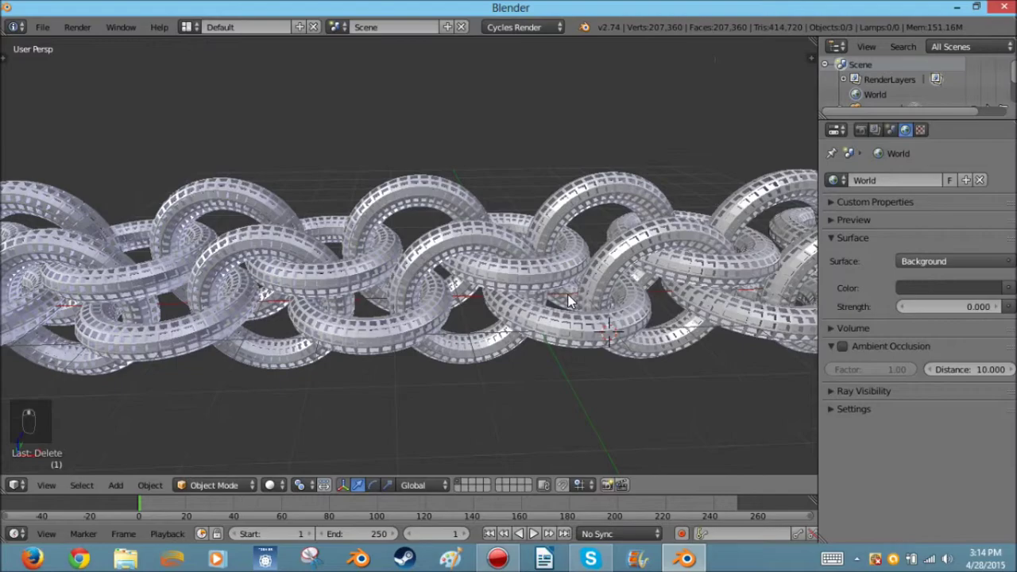
{"action": "middle_click", "coordinate": [545, 245]}
{"action": "middle_click", "coordinate": [509, 264]}
{"action": "middle_click", "coordinate": [452, 264]}
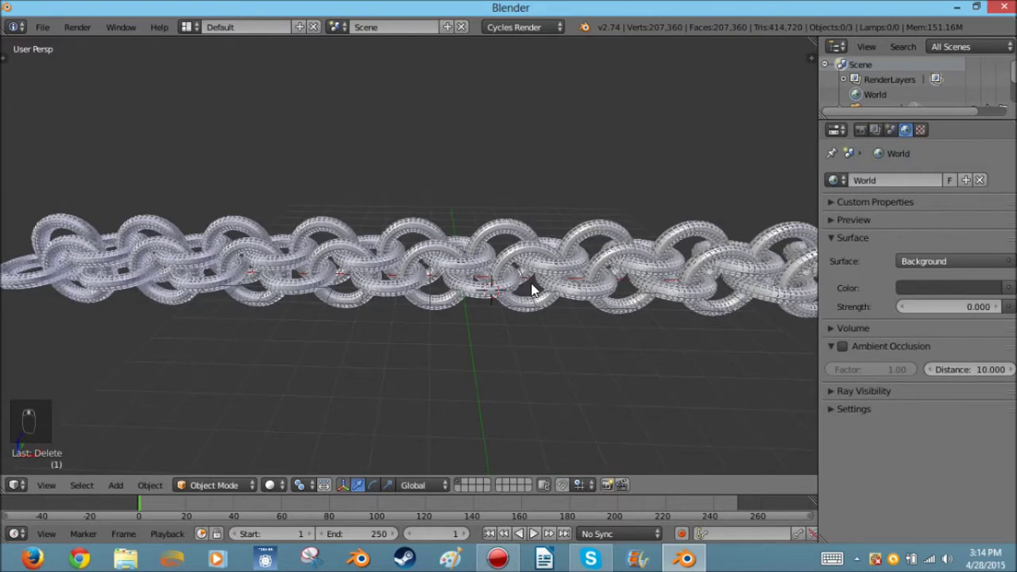
Step: Box-select both link rows, duplicate them with Shift+D and place the copies beside the originals
{"action": "key", "text": "a"}
{"action": "key", "text": "a"}
{"action": "key", "text": "a"}
{"action": "key", "text": "a"}
{"action": "key", "text": "b"}
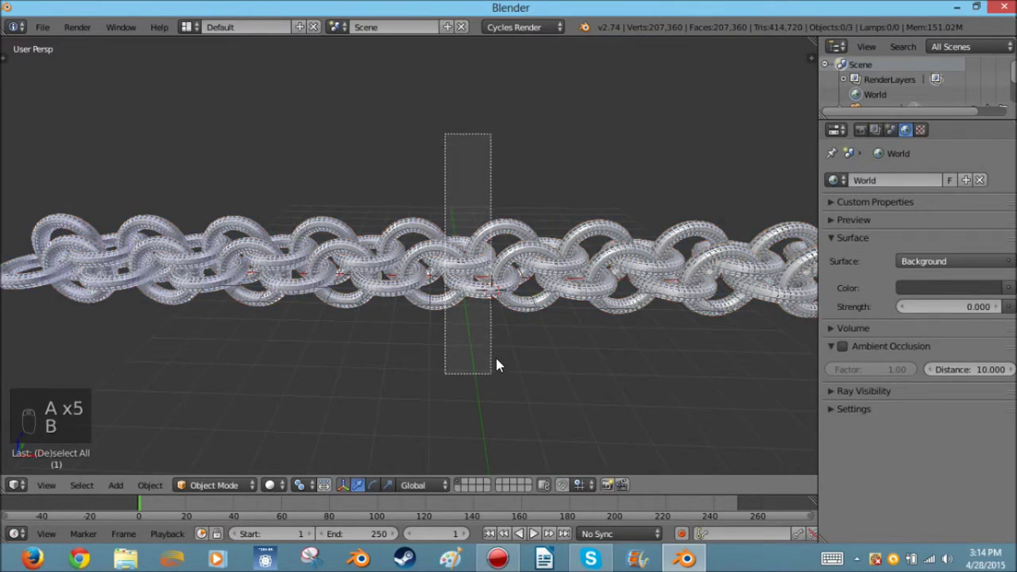
{"action": "key", "text": "shift+d"}
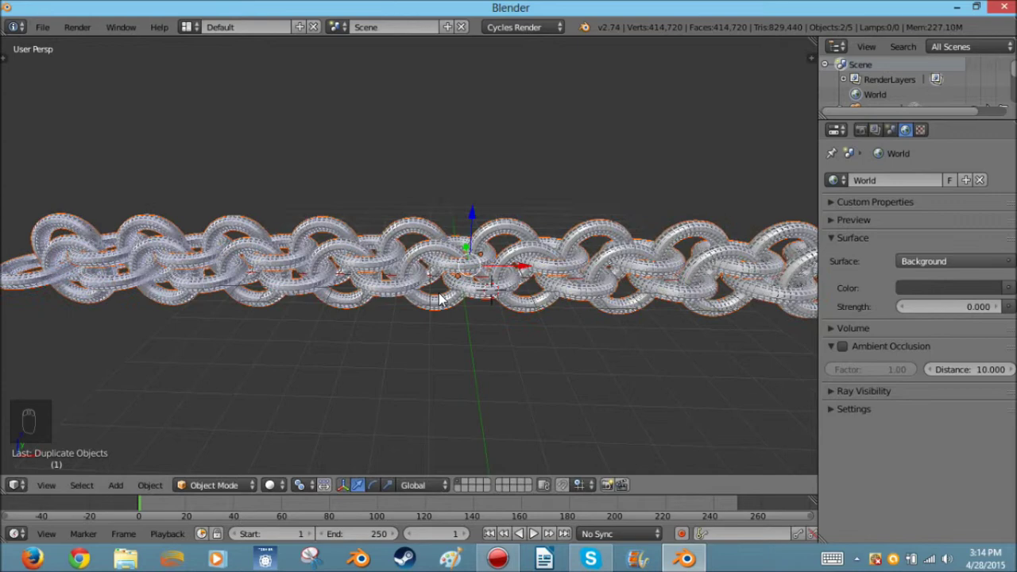
{"action": "left_click_drag", "start_coordinate": [415, 310], "coordinate": [439, 255]}
{"action": "left_click_drag", "start_coordinate": [439, 254], "coordinate": [533, 264]}
{"action": "left_click", "coordinate": [519, 261]}
Step: View the widened sheet from above and preview its green and cyan glow in rendered shading
{"action": "left_click_drag", "start_coordinate": [389, 388], "coordinate": [379, 311]}
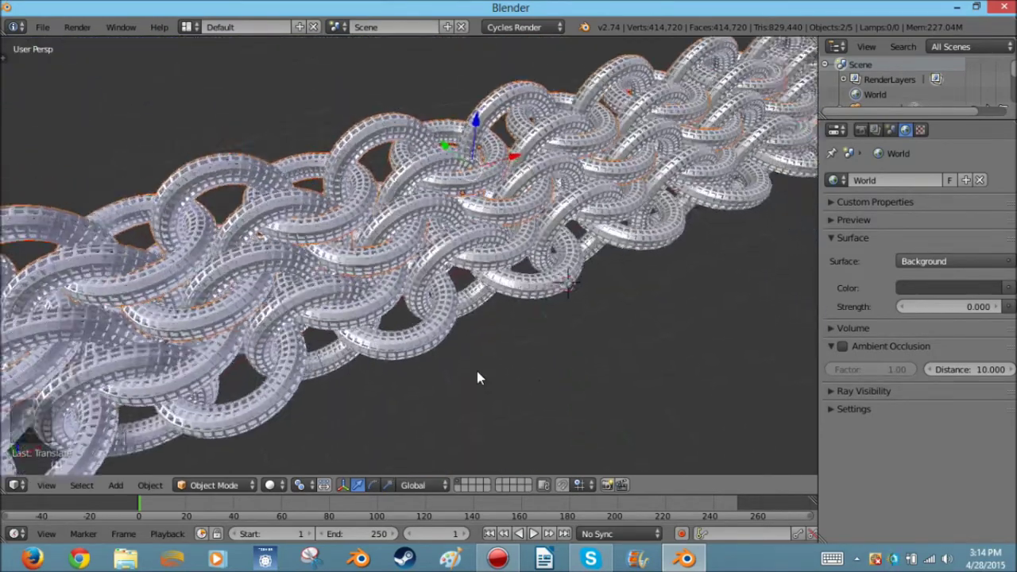
{"action": "middle_click", "coordinate": [482, 376]}
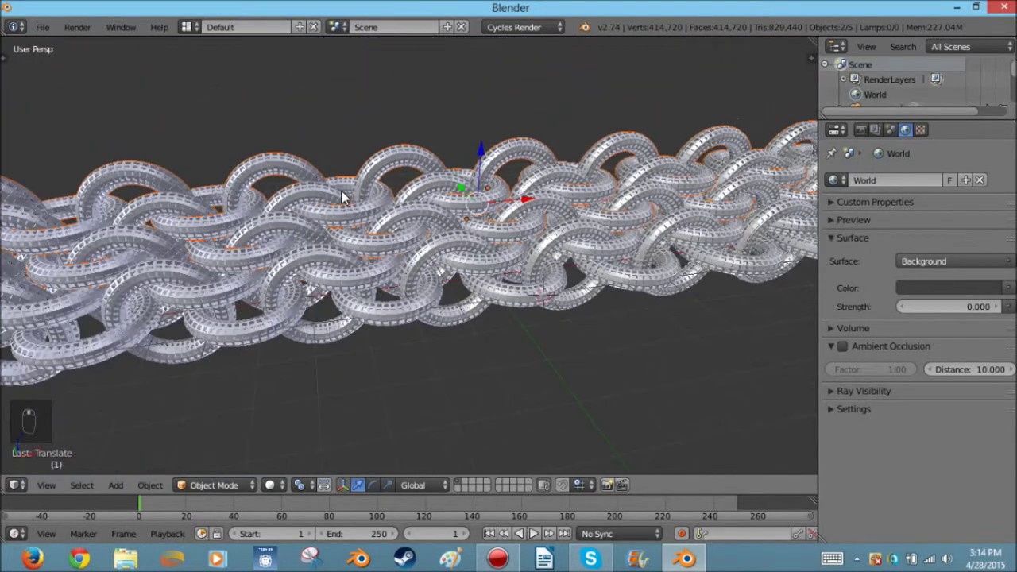
{"action": "key", "text": "shift+z"}
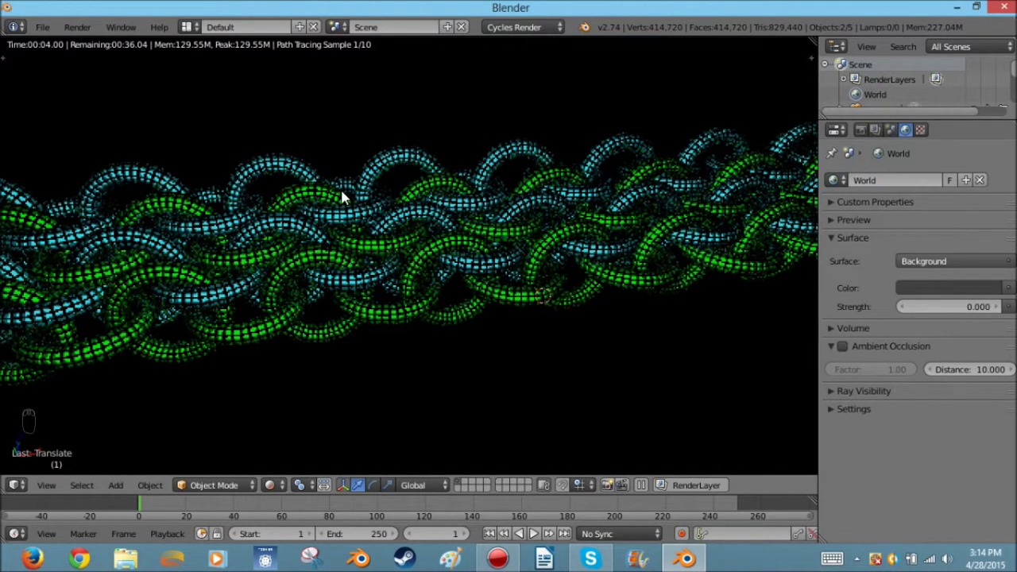
{"action": "key", "text": "shift+z"}
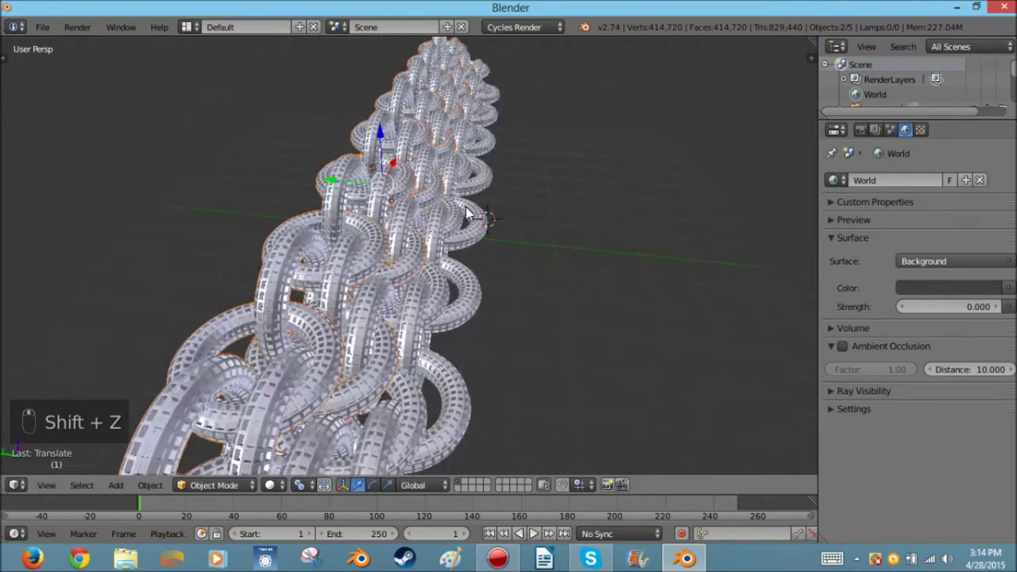
Step: Duplicate the rows once more to widen the chainmail sheet, orbiting to an angled view of the whole sheet
{"action": "key", "text": "shift+d"}
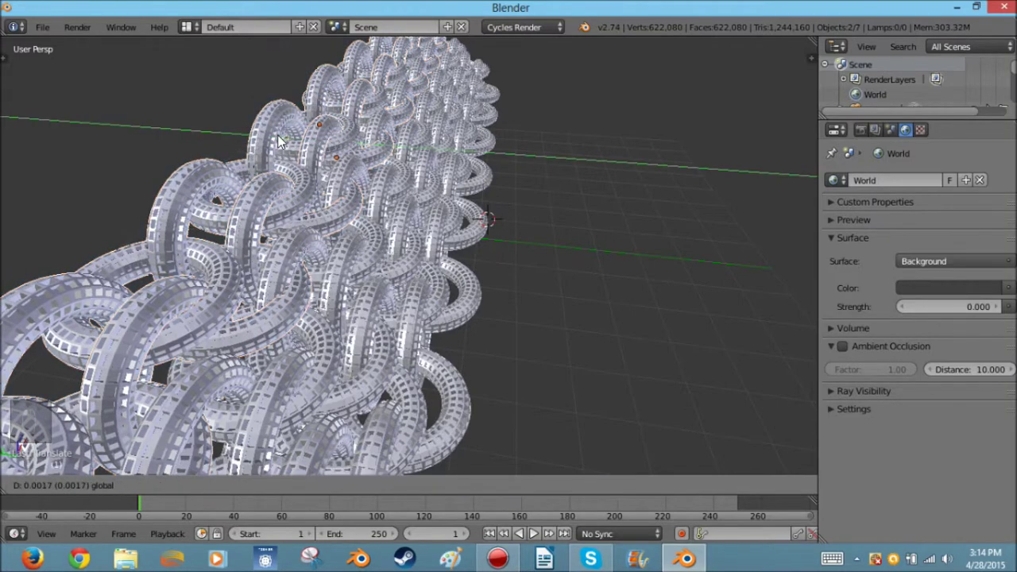
{"action": "middle_click", "coordinate": [313, 179]}
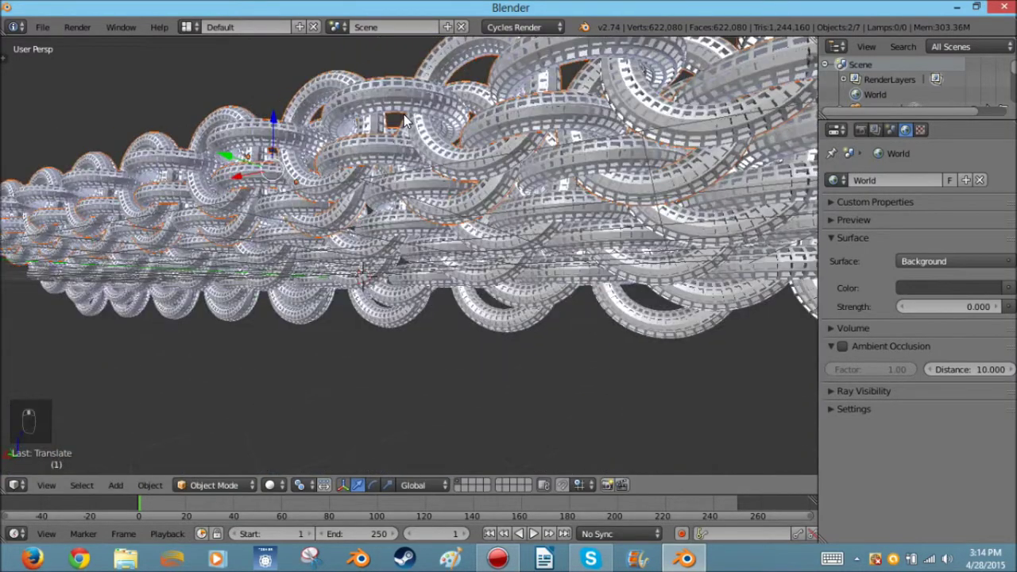
{"action": "left_click_drag", "start_coordinate": [484, 131], "coordinate": [520, 160]}
{"action": "middle_click", "coordinate": [522, 159]}
{"action": "left_click_drag", "start_coordinate": [444, 188], "coordinate": [526, 227]}
{"action": "middle_click", "coordinate": [543, 228]}
{"action": "left_click_drag", "start_coordinate": [543, 228], "coordinate": [479, 322]}
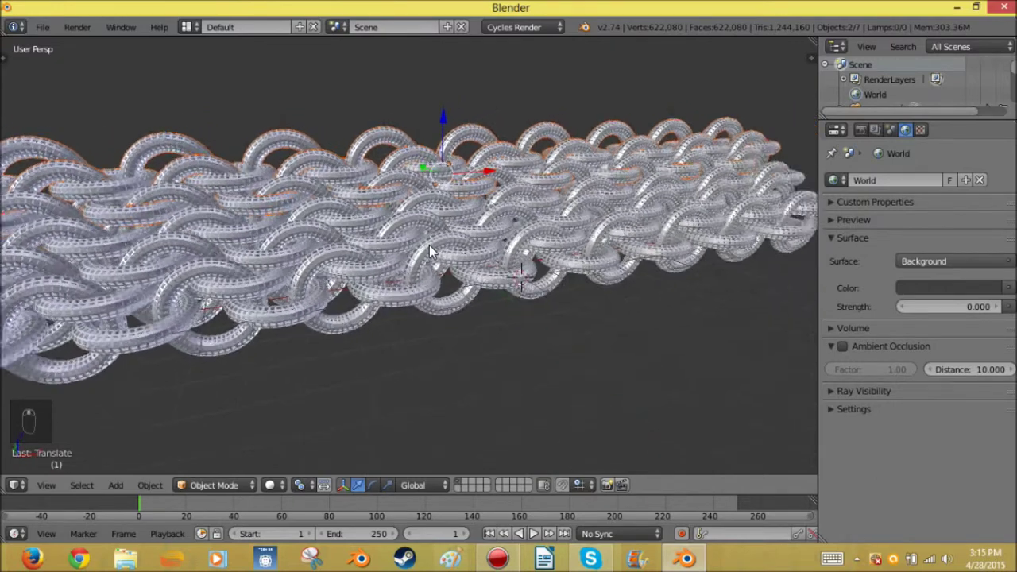
Step: Switch to the scene camera view with Lock Camera to View enabled and centre it on the chainmail links
{"action": "key", "text": "shift+z"}
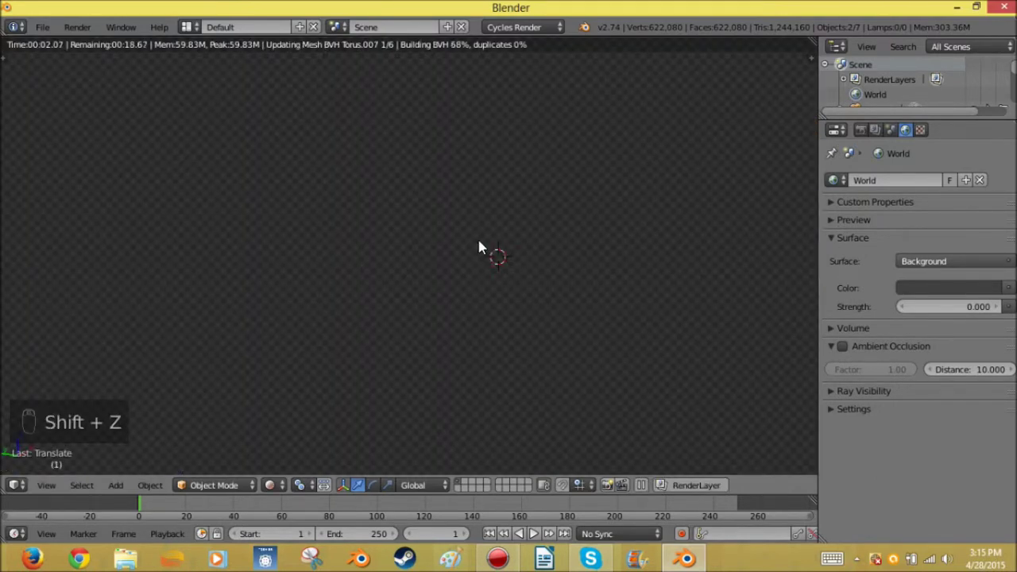
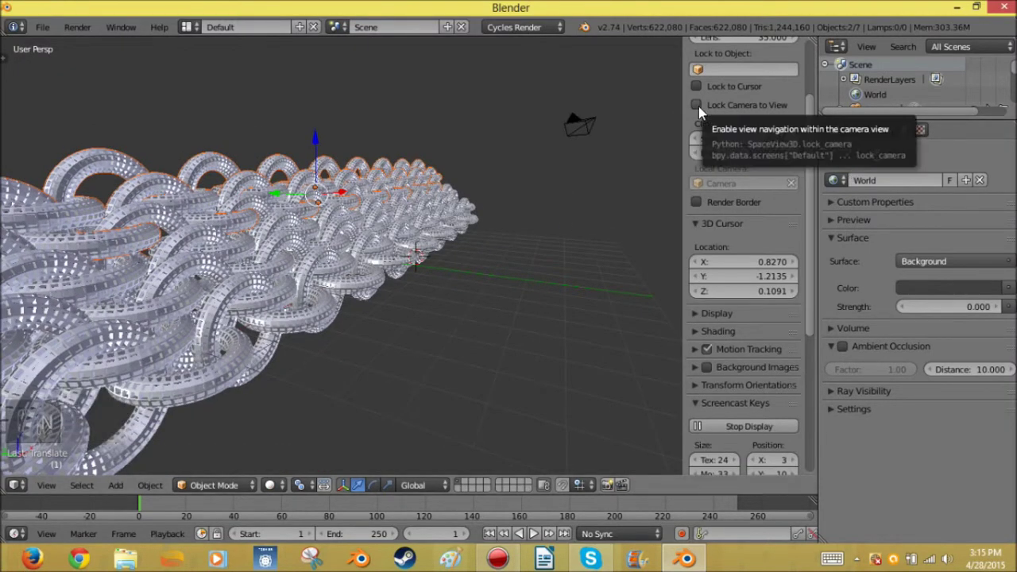
{"action": "key", "text": "n"}
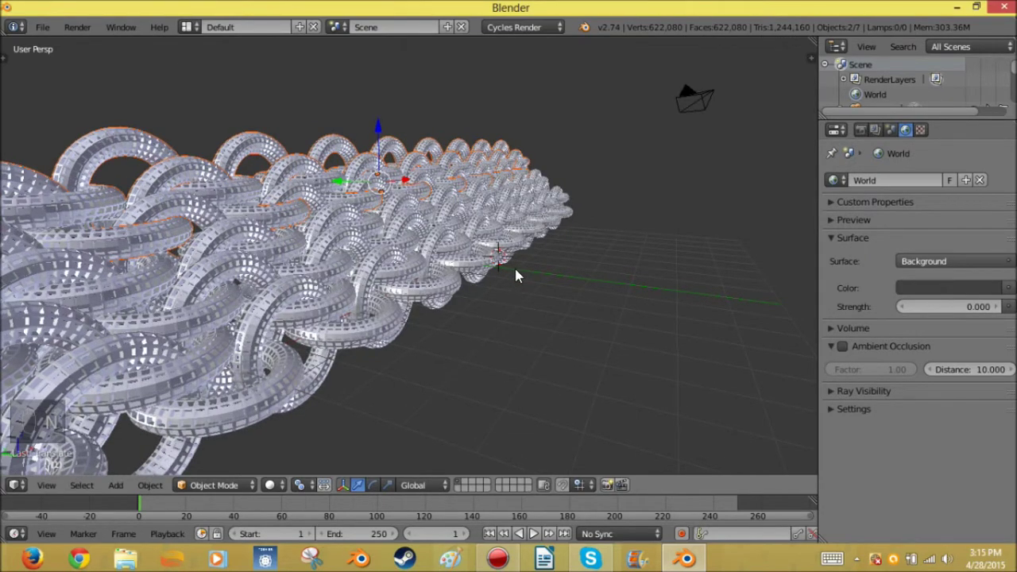
{"action": "key", "text": "KP_0"}
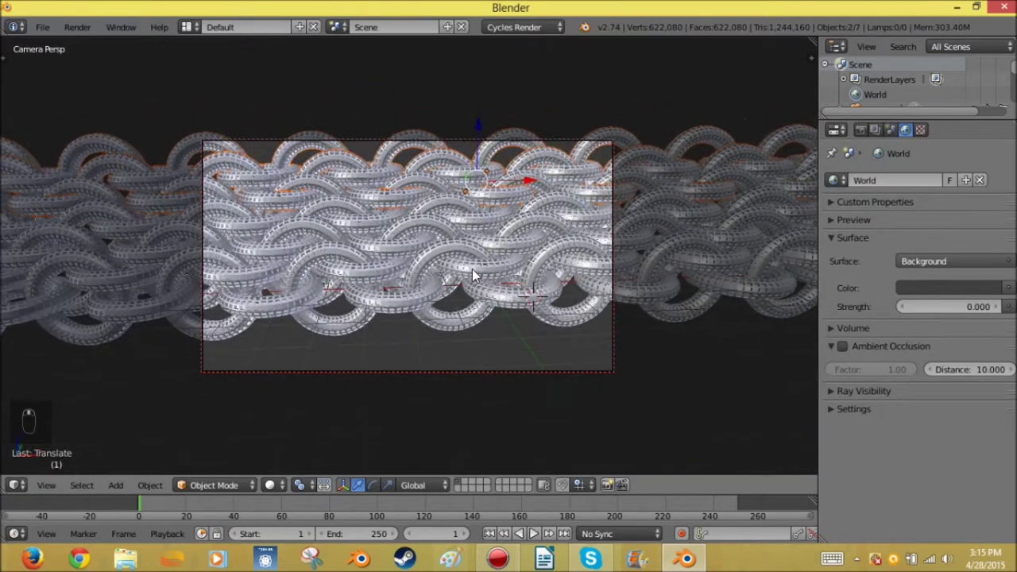
{"action": "key", "text": "b"}
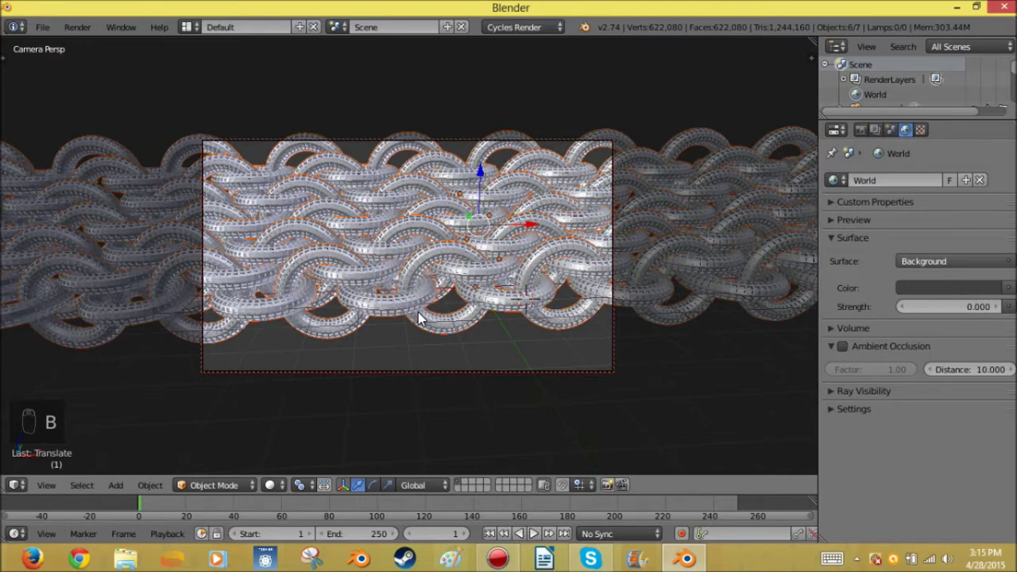
{"action": "key", "text": "KP_Decimal"}
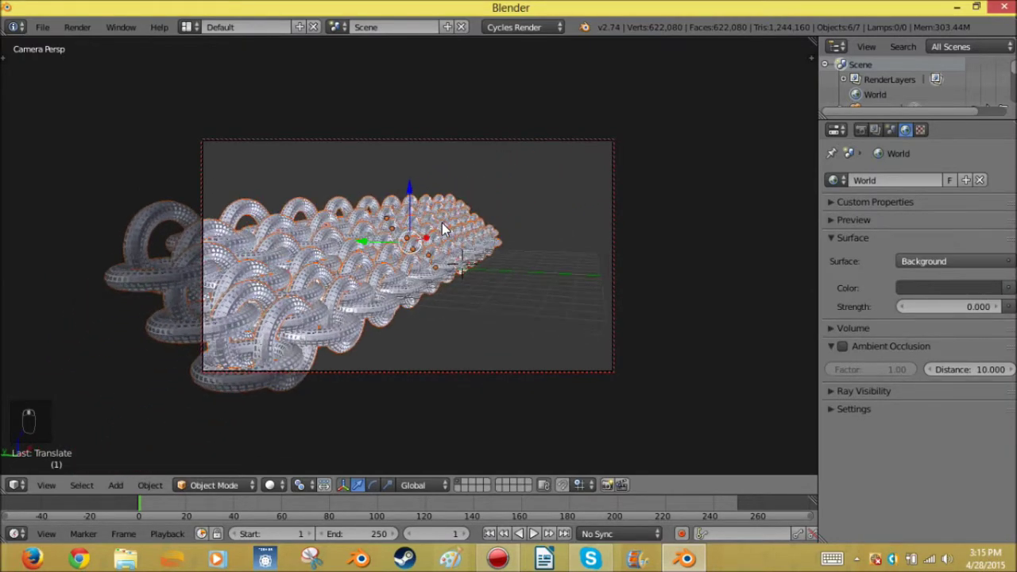
Step: Frame the camera in close on the end of the sheet and start a live Cycles rendered preview
{"action": "middle_click", "coordinate": [451, 228]}
{"action": "middle_click", "coordinate": [467, 227]}
{"action": "middle_click", "coordinate": [467, 238]}
{"action": "middle_click", "coordinate": [474, 238]}
{"action": "middle_click", "coordinate": [483, 248]}
{"action": "middle_click", "coordinate": [483, 249]}
{"action": "middle_click", "coordinate": [469, 250]}
{"action": "middle_click", "coordinate": [449, 252]}
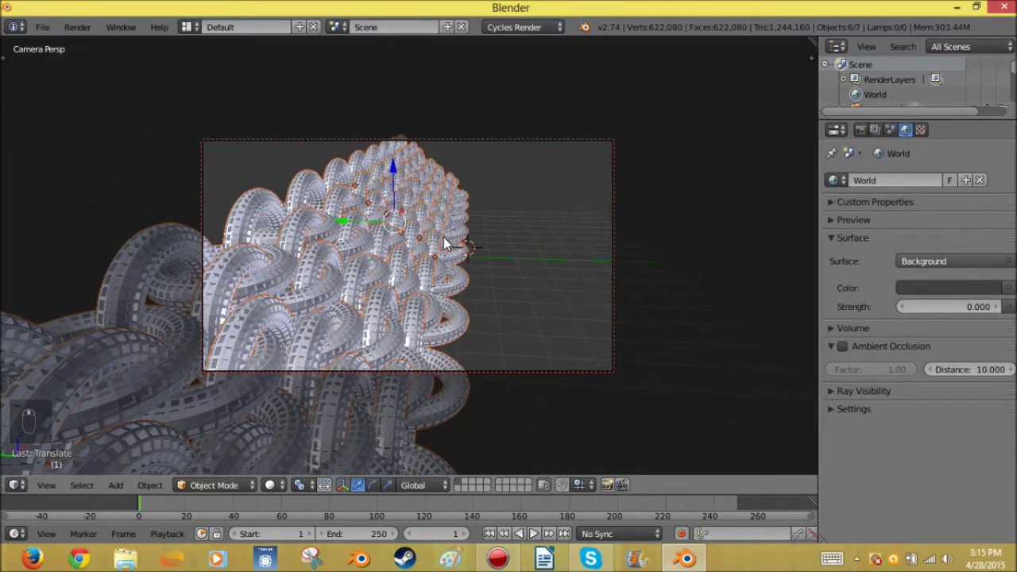
{"action": "left_click_drag", "start_coordinate": [452, 244], "coordinate": [677, 246]}
{"action": "key", "text": "n"}
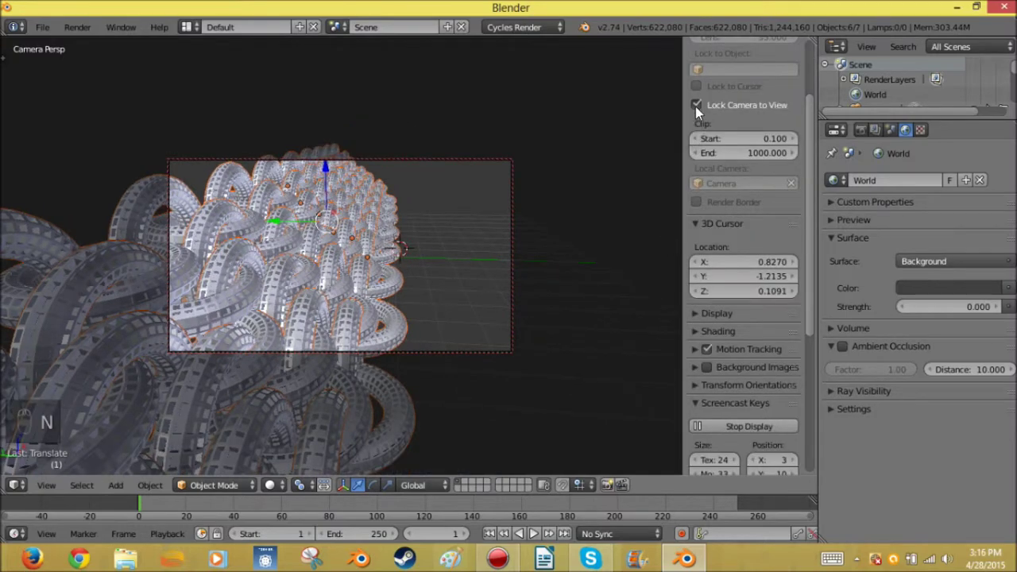
{"action": "key", "text": "n"}
{"action": "left_click_drag", "start_coordinate": [456, 259], "coordinate": [456, 260]}
{"action": "key", "text": "shift+z"}
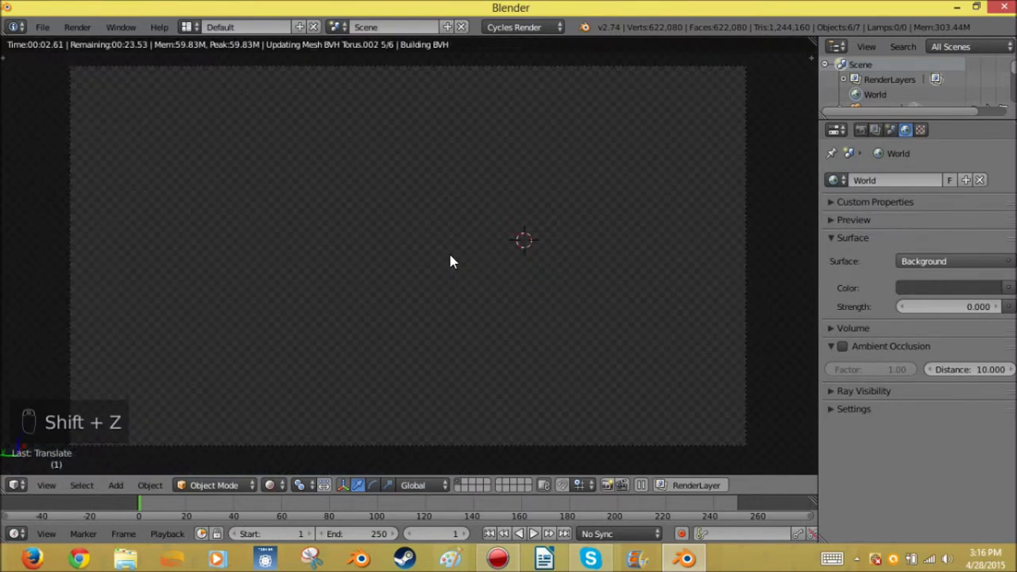
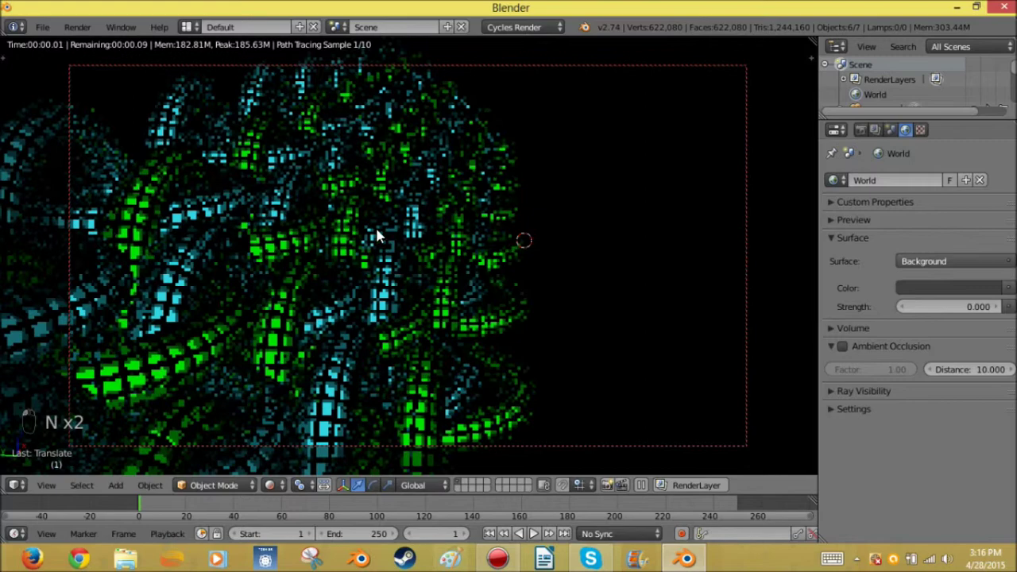
Step: Reframe the locked camera on the glowing green and cyan links in rendered view
{"action": "left_click_drag", "start_coordinate": [391, 217], "coordinate": [410, 225]}
{"action": "middle_click", "coordinate": [414, 225]}
{"action": "left_click_drag", "start_coordinate": [413, 216], "coordinate": [414, 228]}
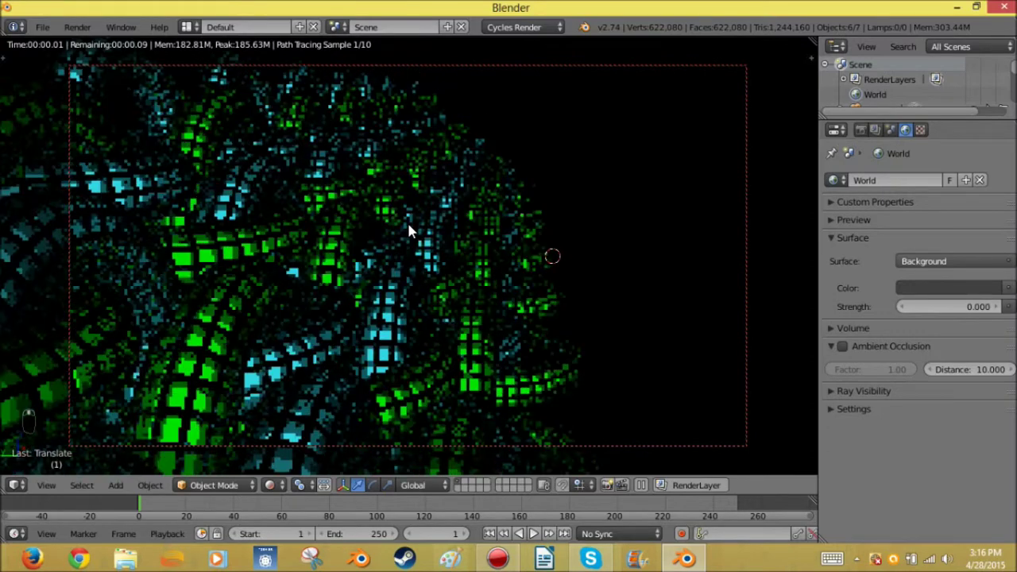
{"action": "middle_click", "coordinate": [414, 229]}
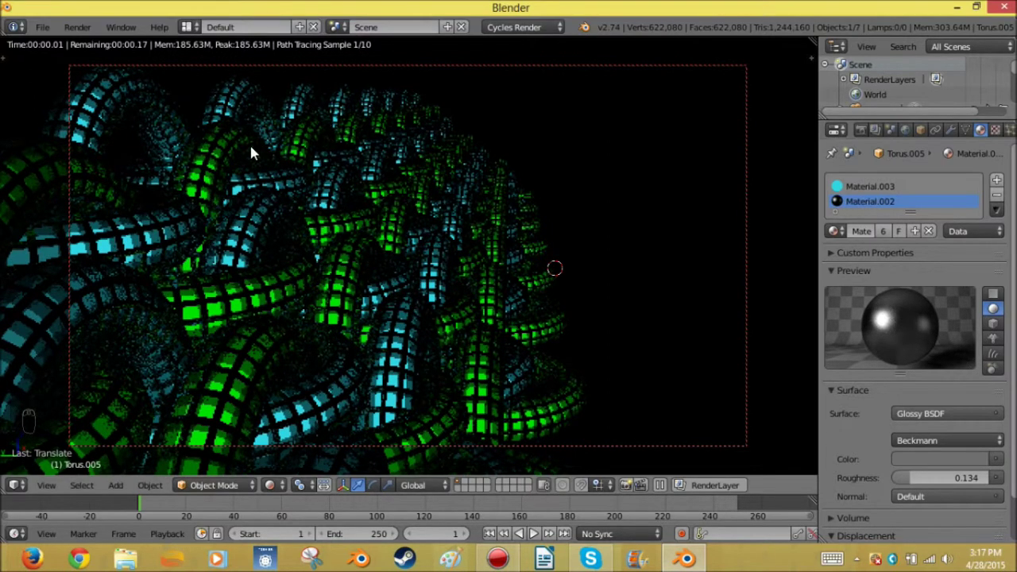
Step: Lower the glossy link material's roughness to 0.060
{"action": "left_click_drag", "start_coordinate": [269, 350], "coordinate": [405, 367]}
{"action": "left_click_drag", "start_coordinate": [918, 488], "coordinate": [916, 484]}
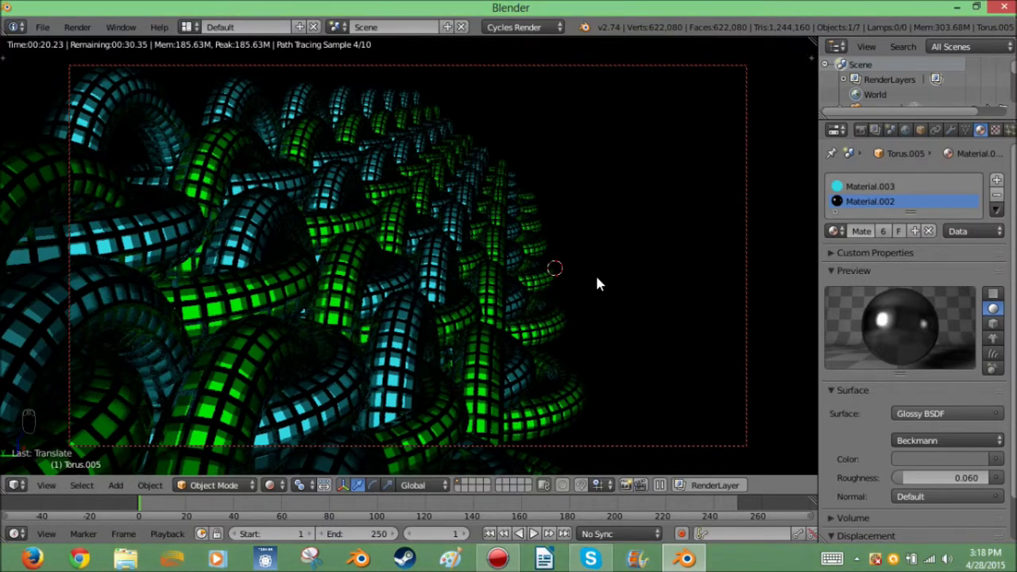
Step: Leave the camera shot for solid shading and orbit to view the whole chainmail sheet from above and the side
{"action": "key", "text": "shift+z"}
{"action": "key", "text": "n"}
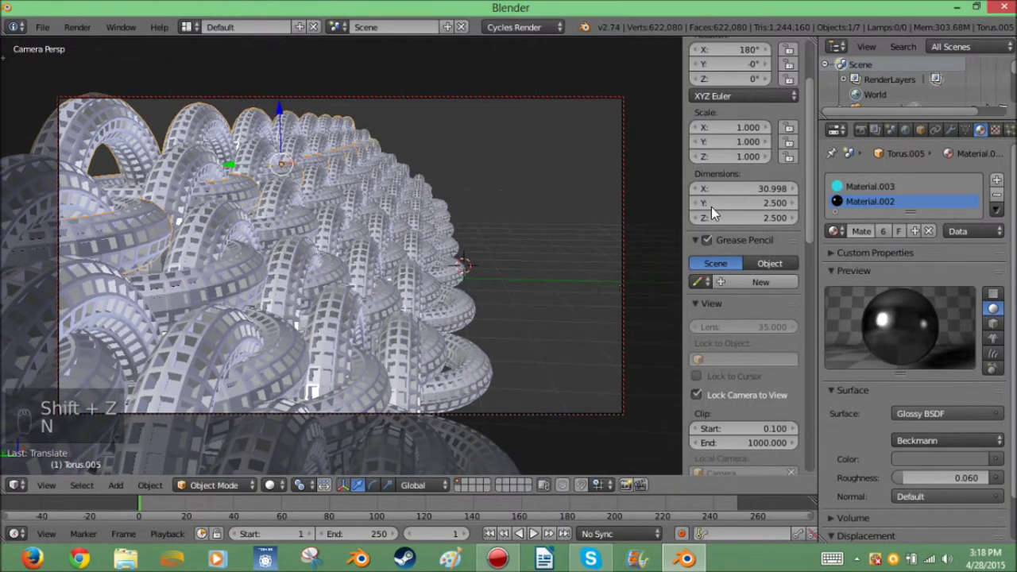
{"action": "key", "text": "n"}
{"action": "left_click_drag", "start_coordinate": [524, 302], "coordinate": [364, 269]}
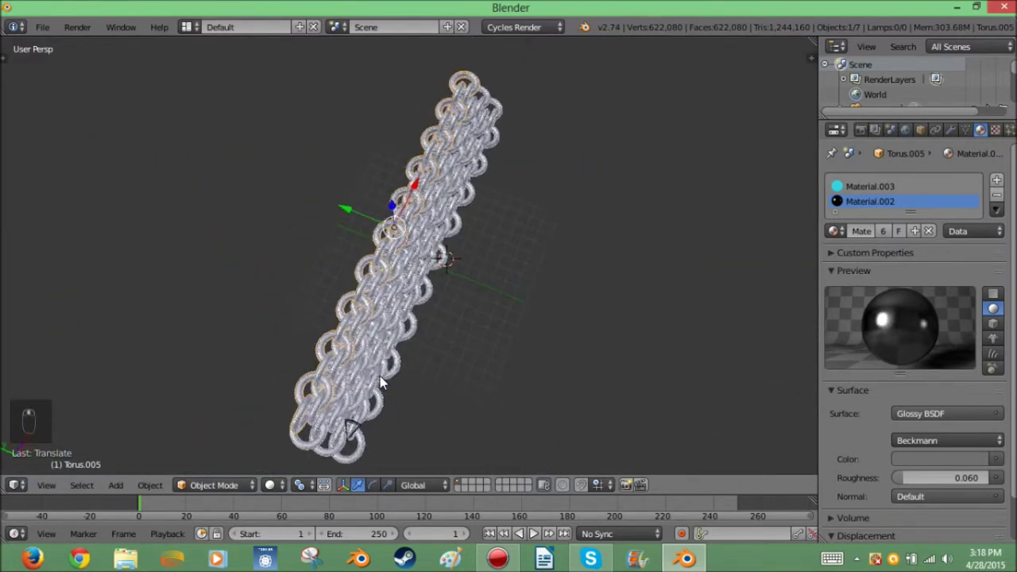
{"action": "left_click_drag", "start_coordinate": [334, 369], "coordinate": [250, 278]}
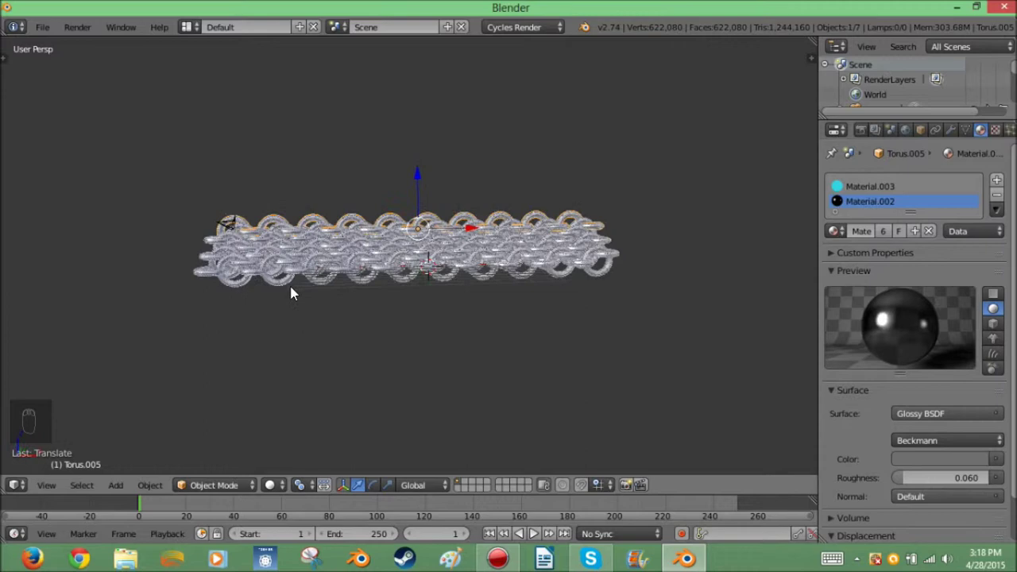
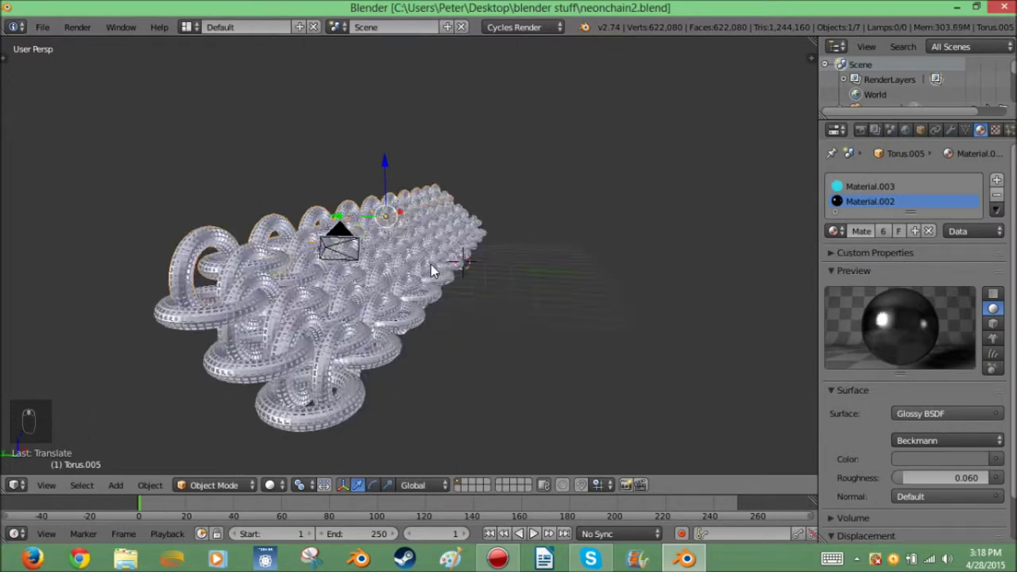
Step: Box-select all links, apply Shade Smooth from the tool shelf and look through the camera
{"action": "key", "text": "b"}
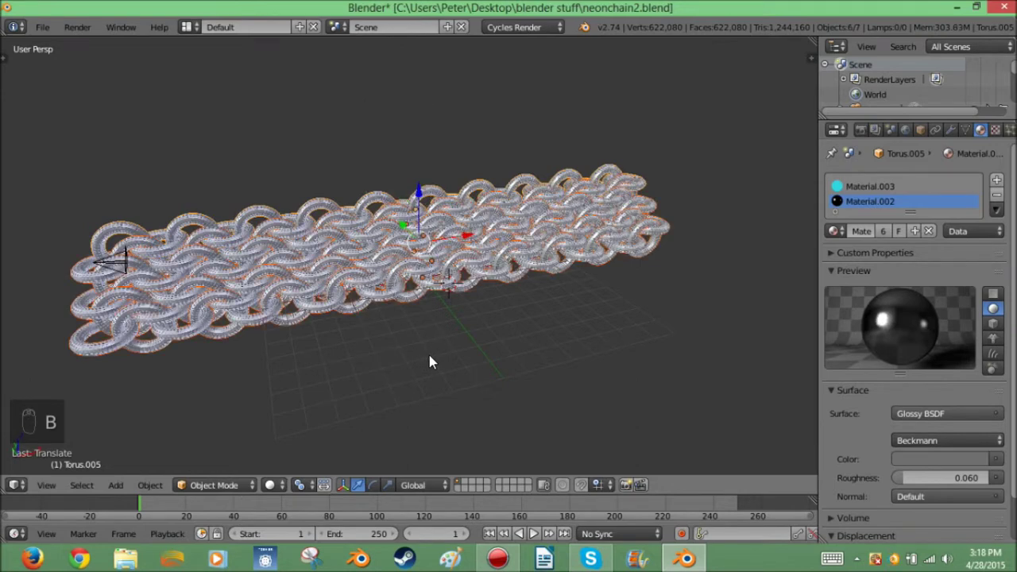
{"action": "key", "text": "t"}
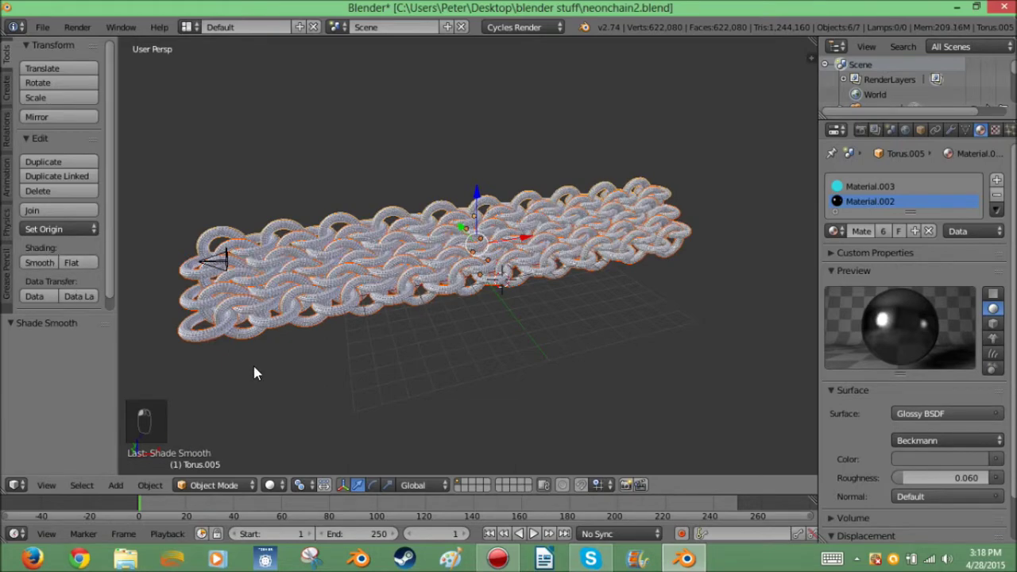
{"action": "left_click_drag", "start_coordinate": [259, 370], "coordinate": [326, 310]}
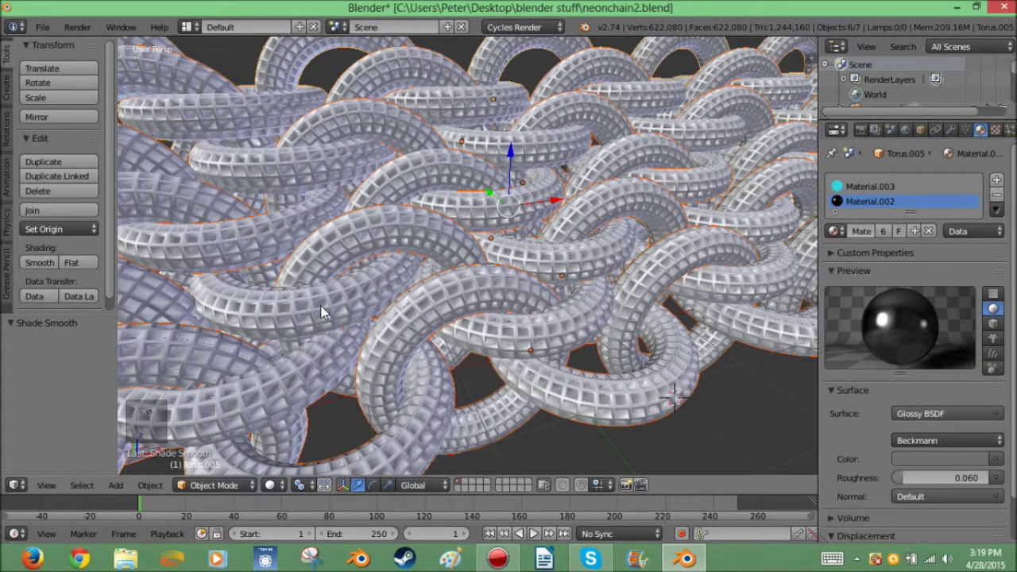
{"action": "key", "text": "KP_0"}
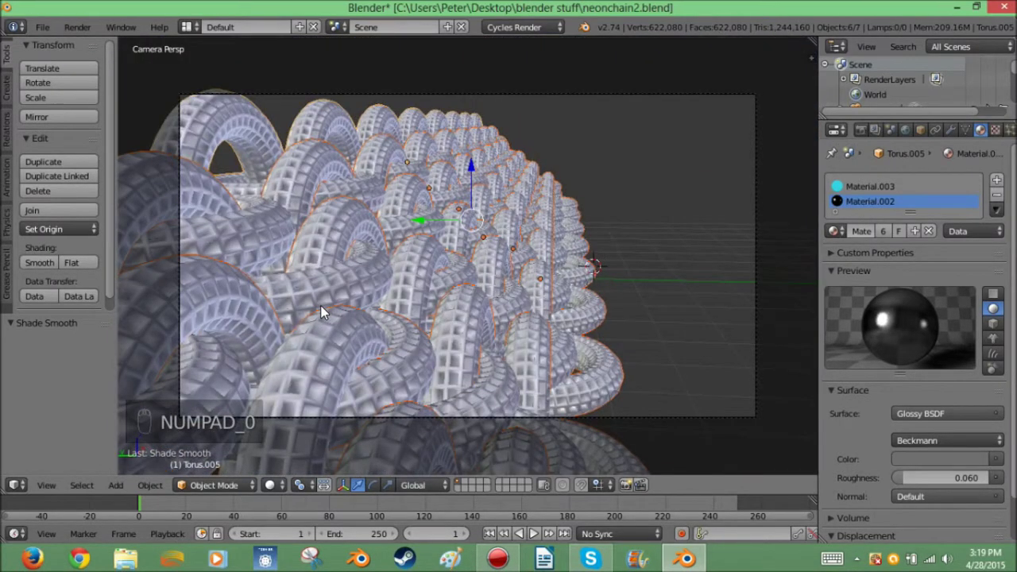
Step: Toggle the camera close-up between solid and Cycles rendered preview of the glowing links
{"action": "key", "text": "shift+z"}
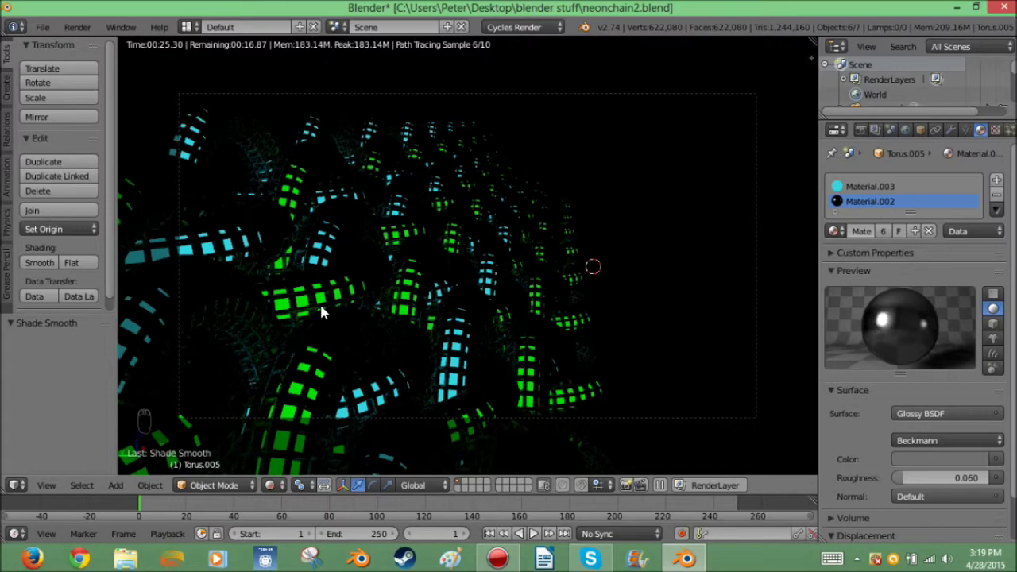
{"action": "key", "text": "shift+z"}
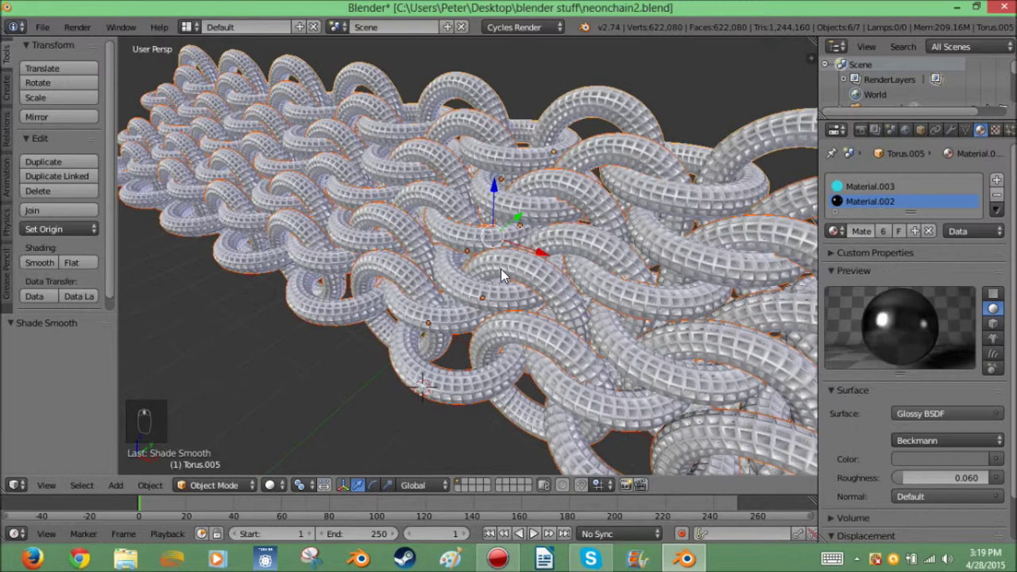
{"action": "key", "text": "shift+z"}
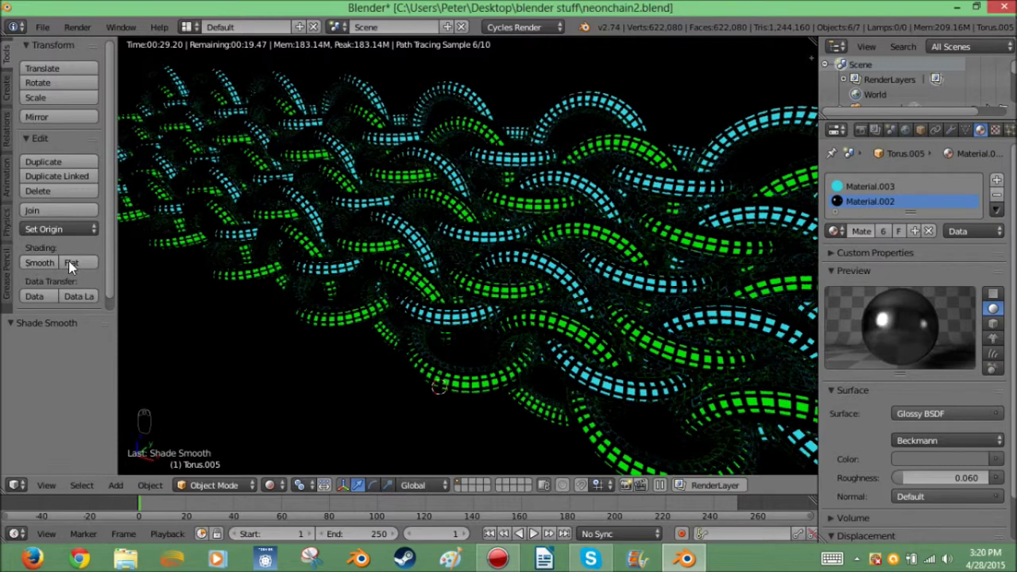
Step: Apply Shade Flat to the links, re-render the camera view and scroll Render properties to Sampling
{"action": "left_click", "coordinate": [74, 267]}
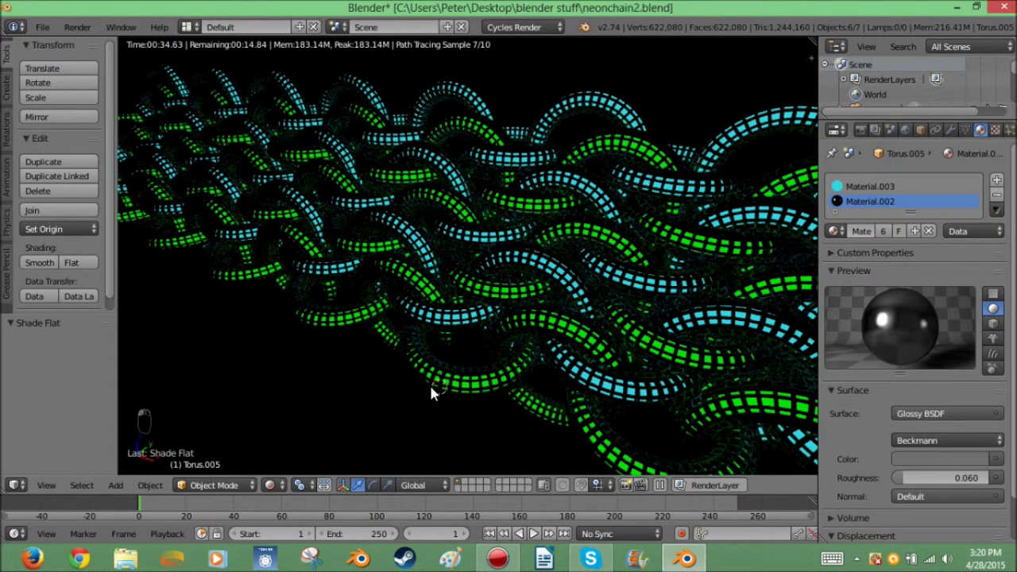
{"action": "key", "text": "KP_0"}
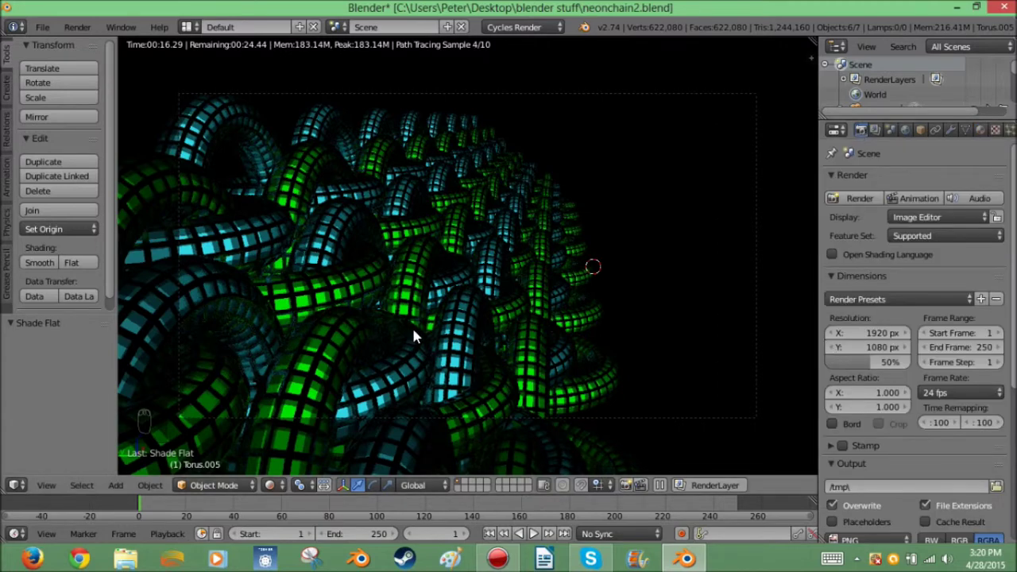
{"action": "key", "text": "n"}
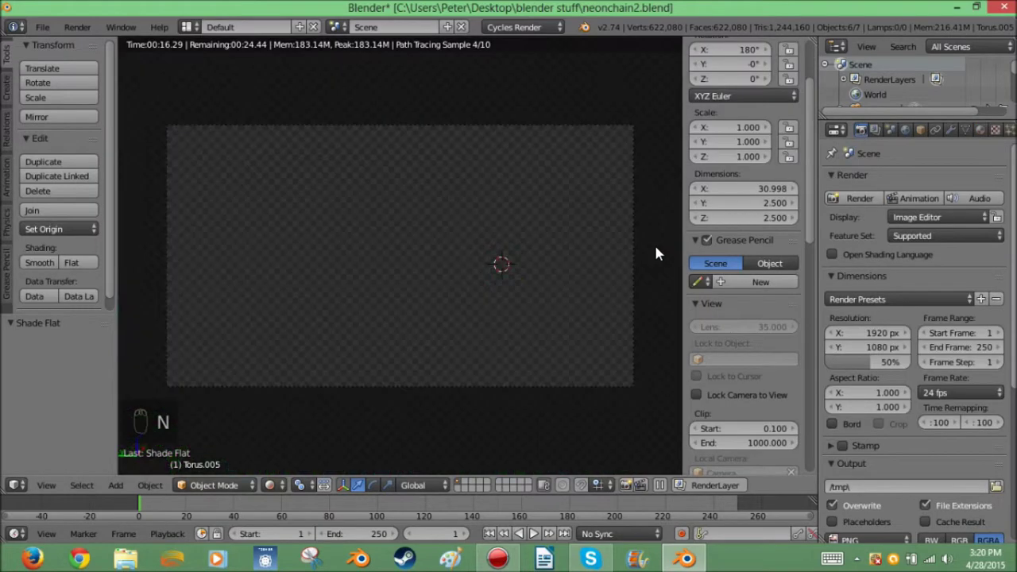
{"action": "key", "text": "n"}
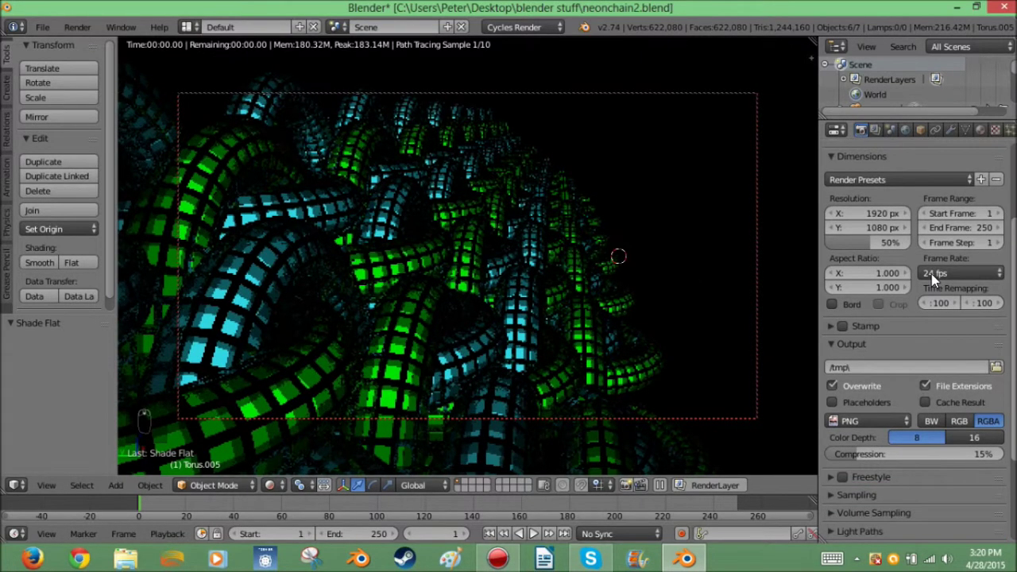
{"action": "left_click_drag", "start_coordinate": [881, 368], "coordinate": [863, 358]}
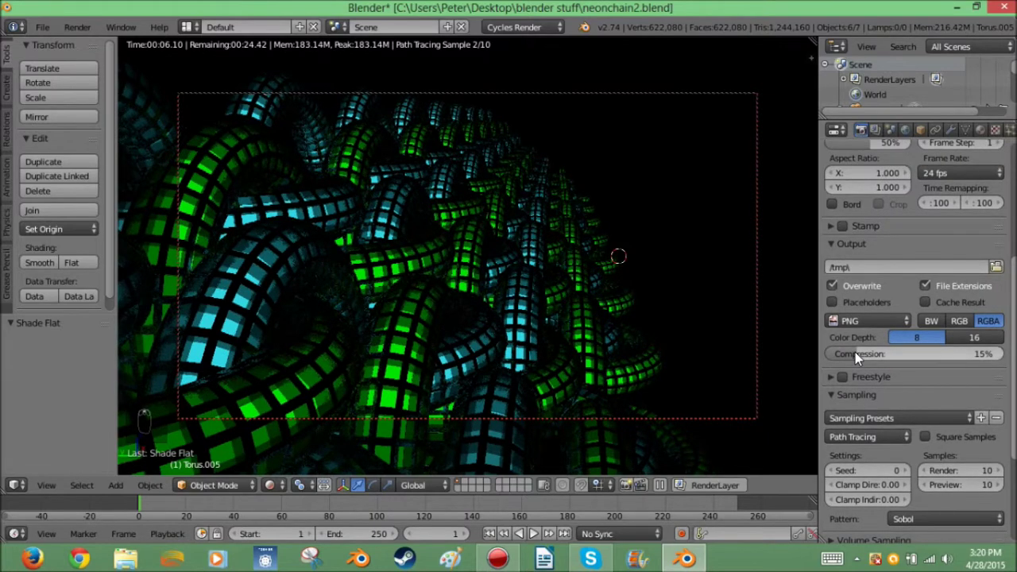